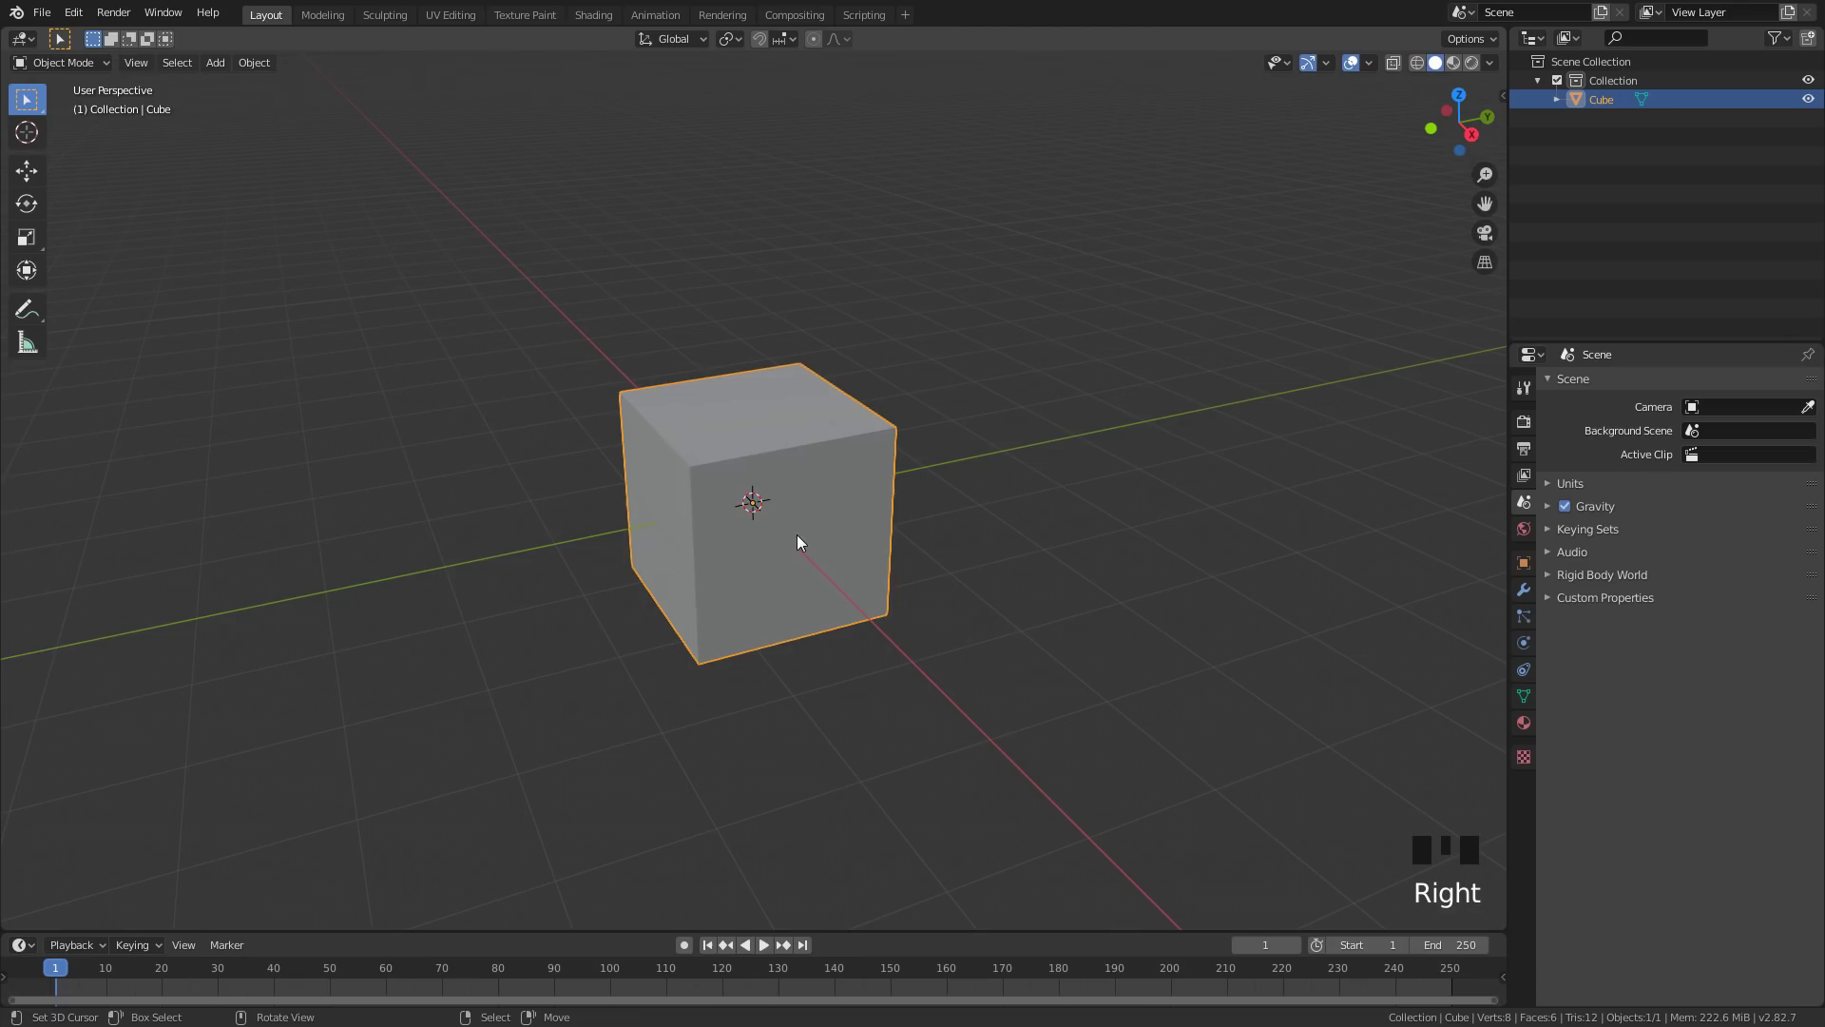
Enter Edit Mode on the default cube and try a Knife cut, leaving the plain cube
key("Tab")
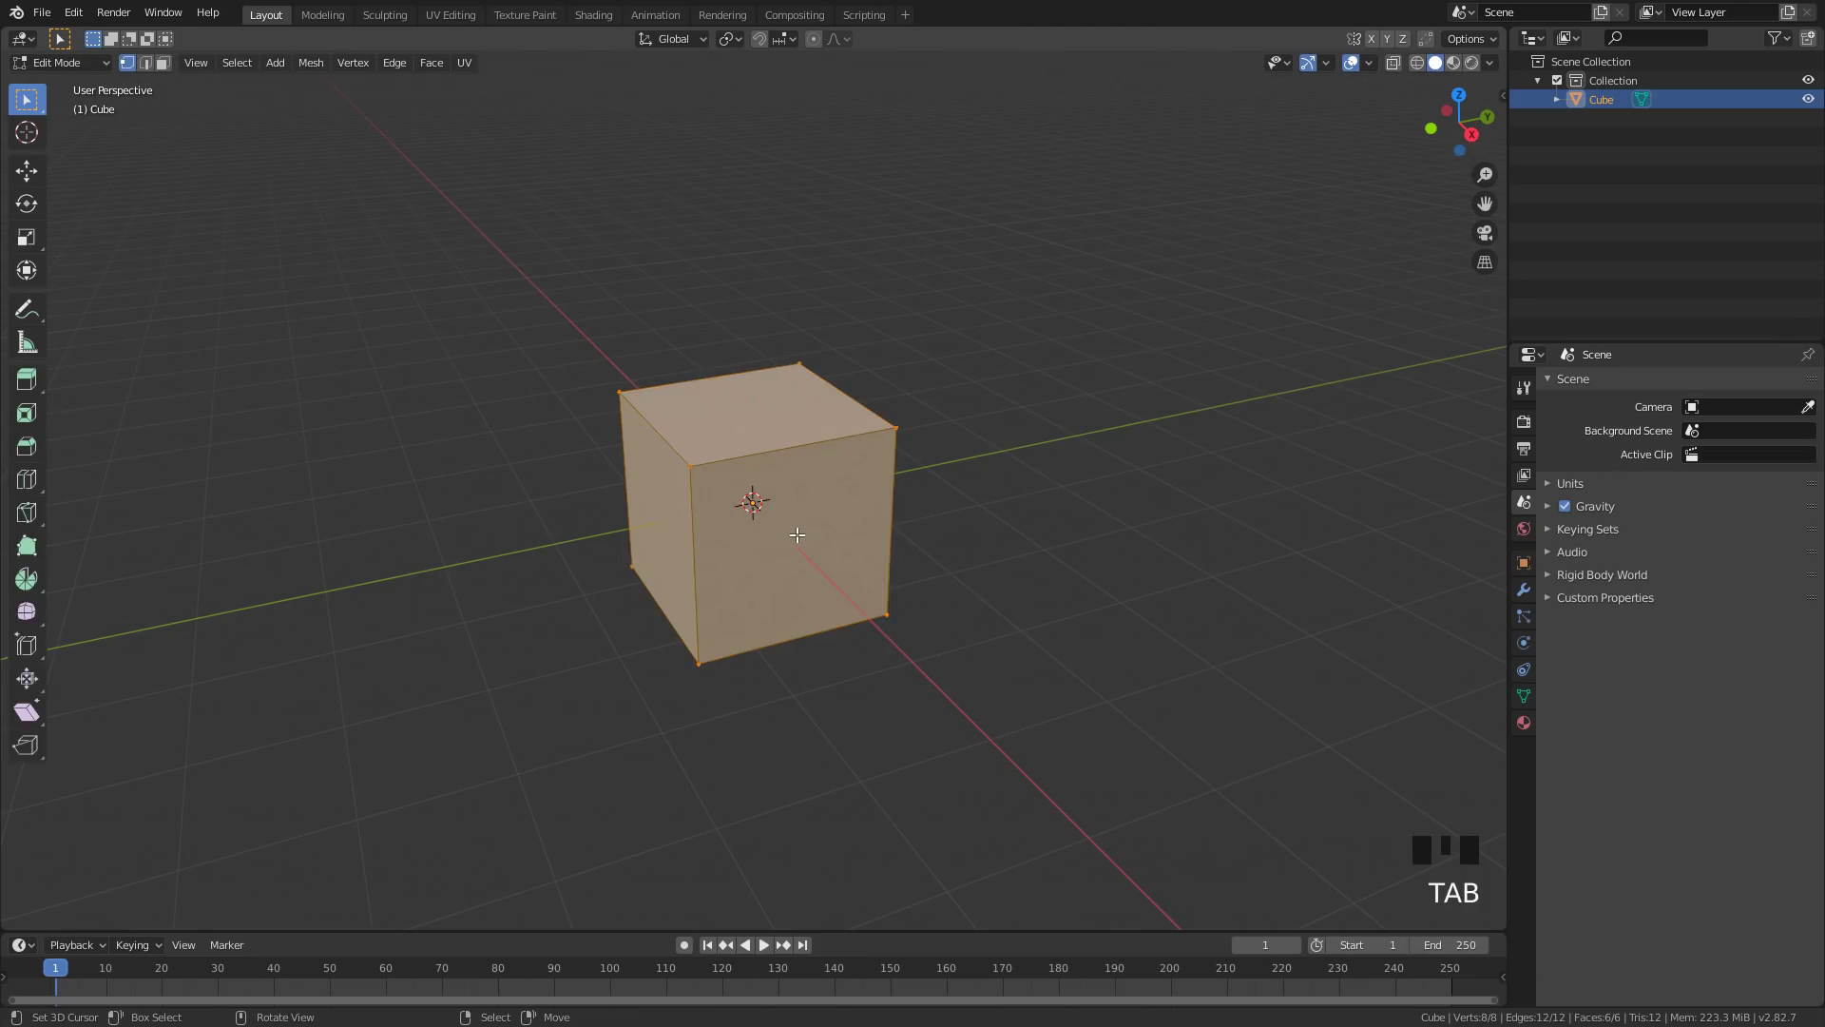
scroll("up", 3)
key("k")
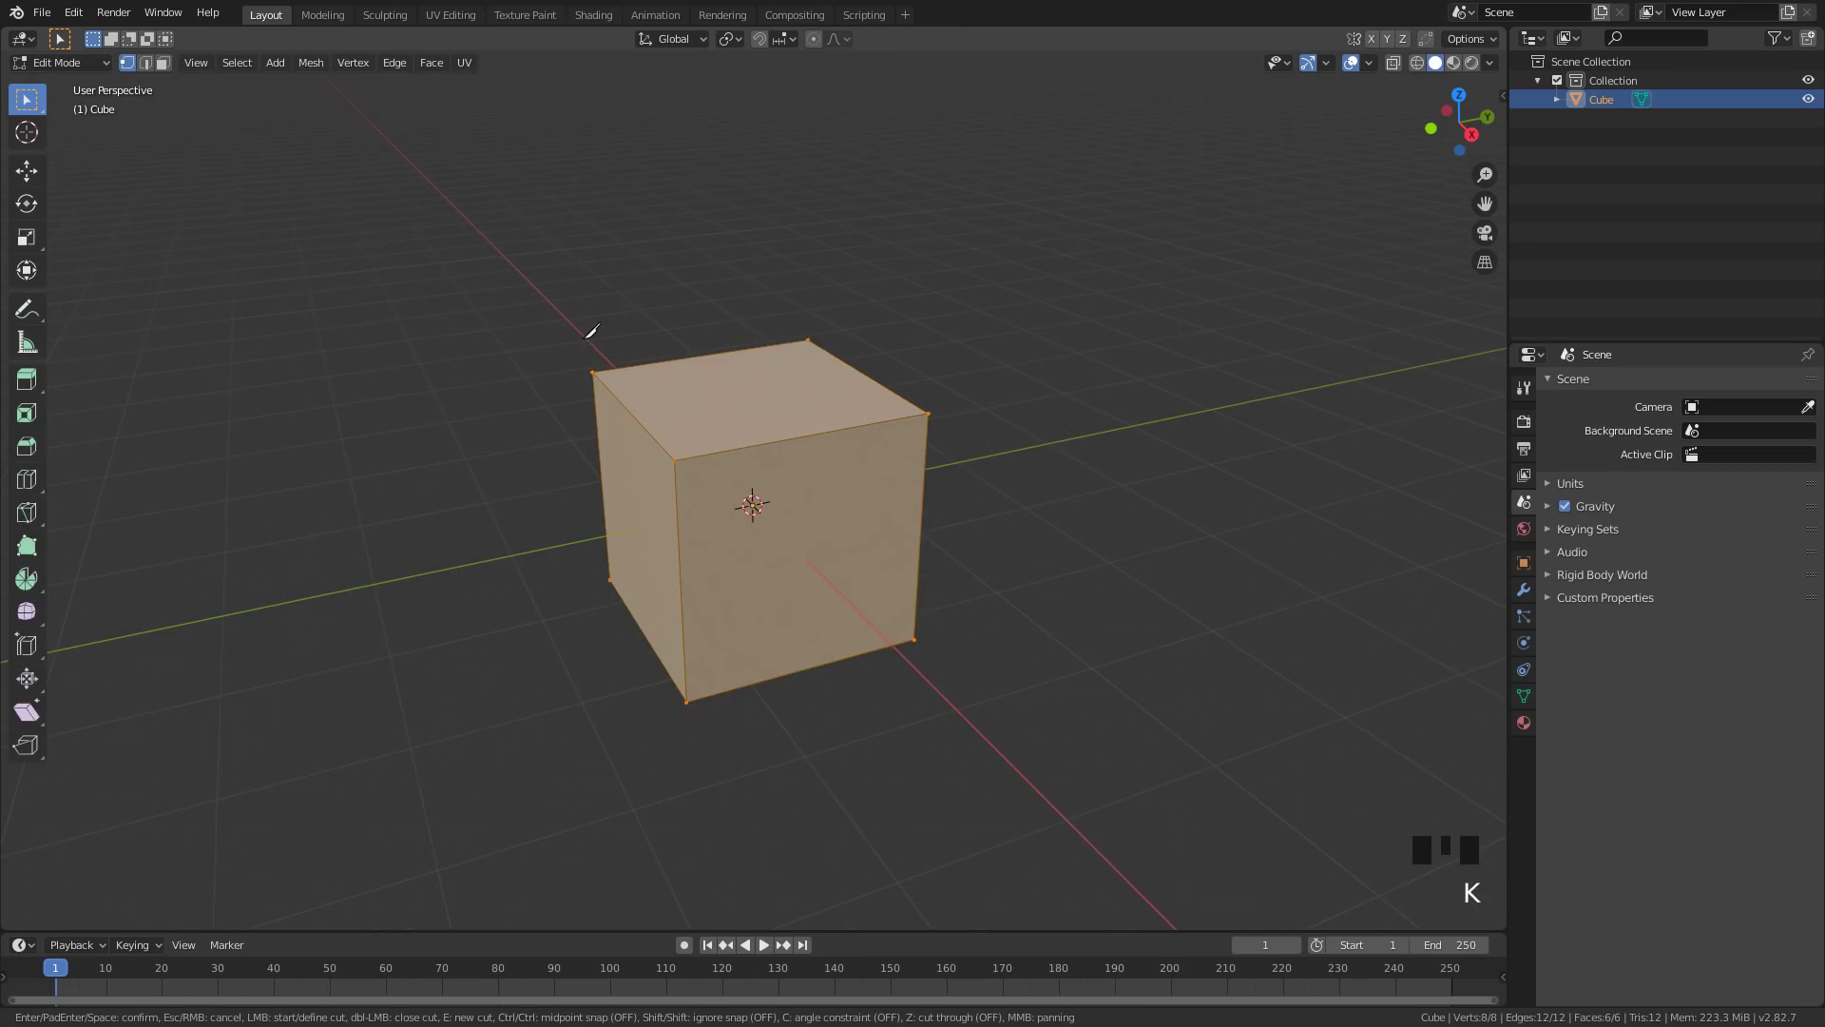
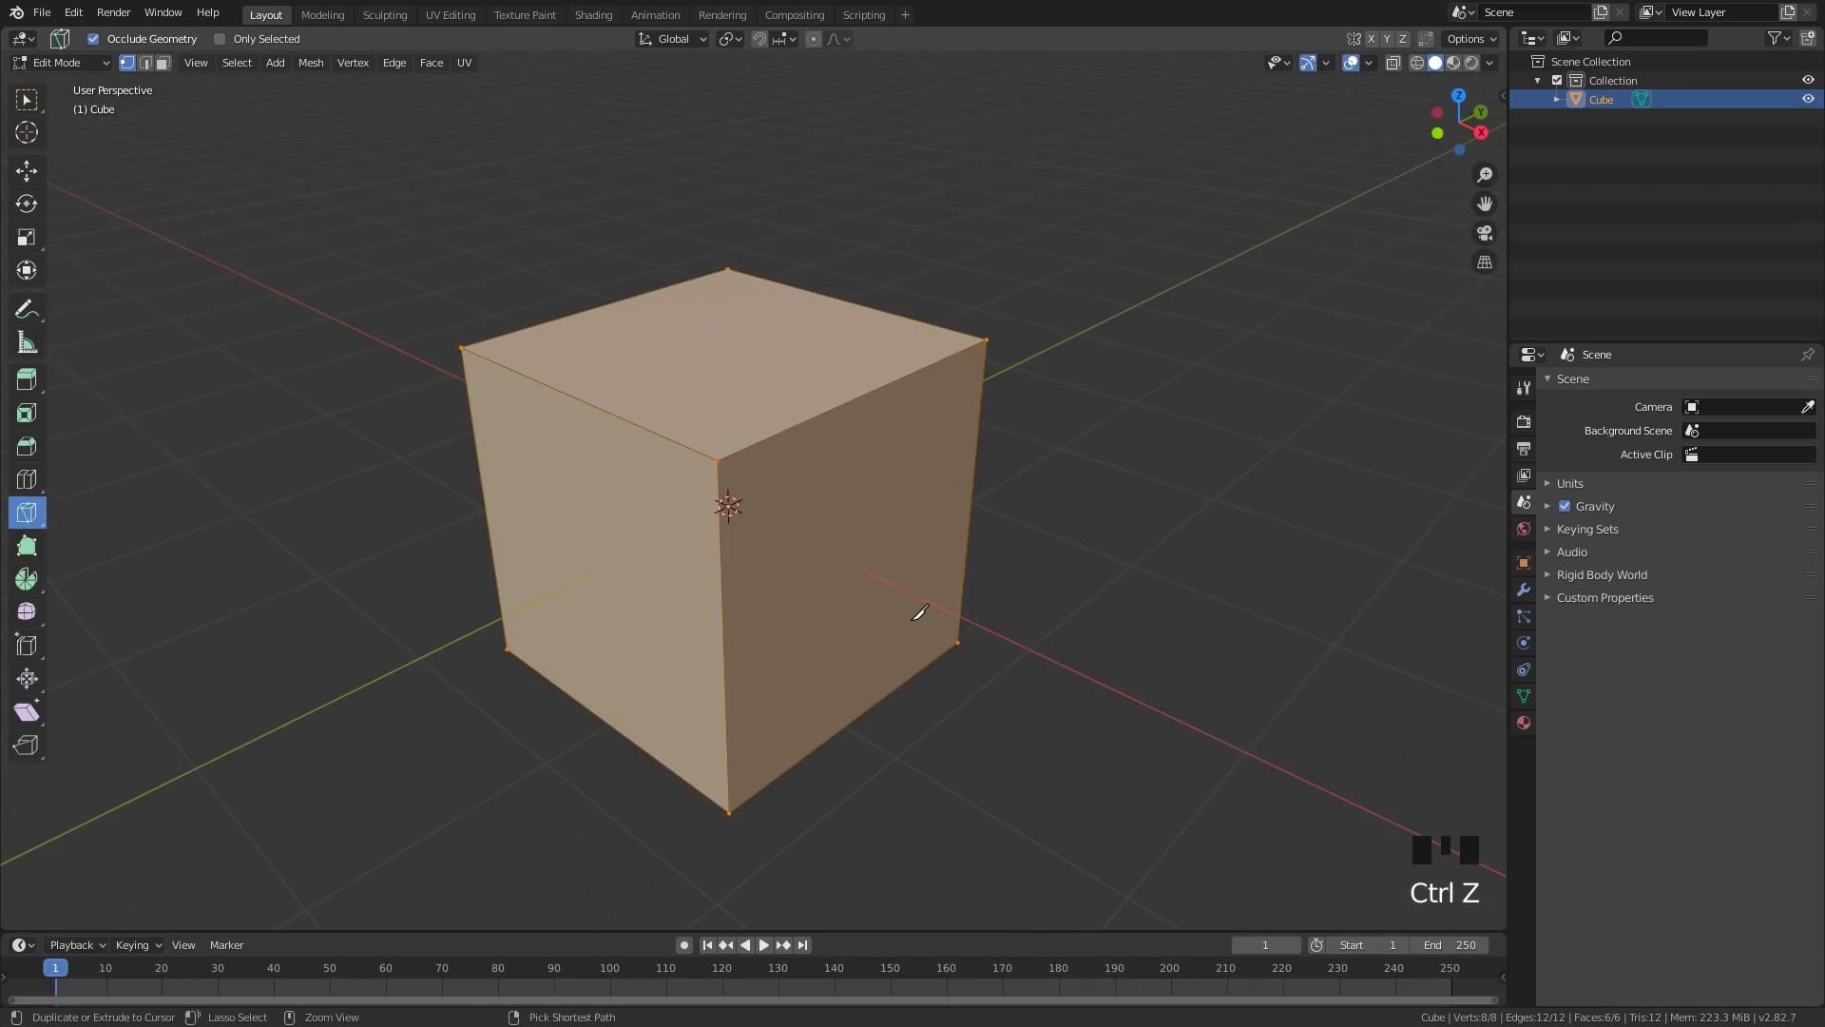
left_click(28, 100)
scroll("down", 3)
scroll("down", 3)
scroll("up", 3)
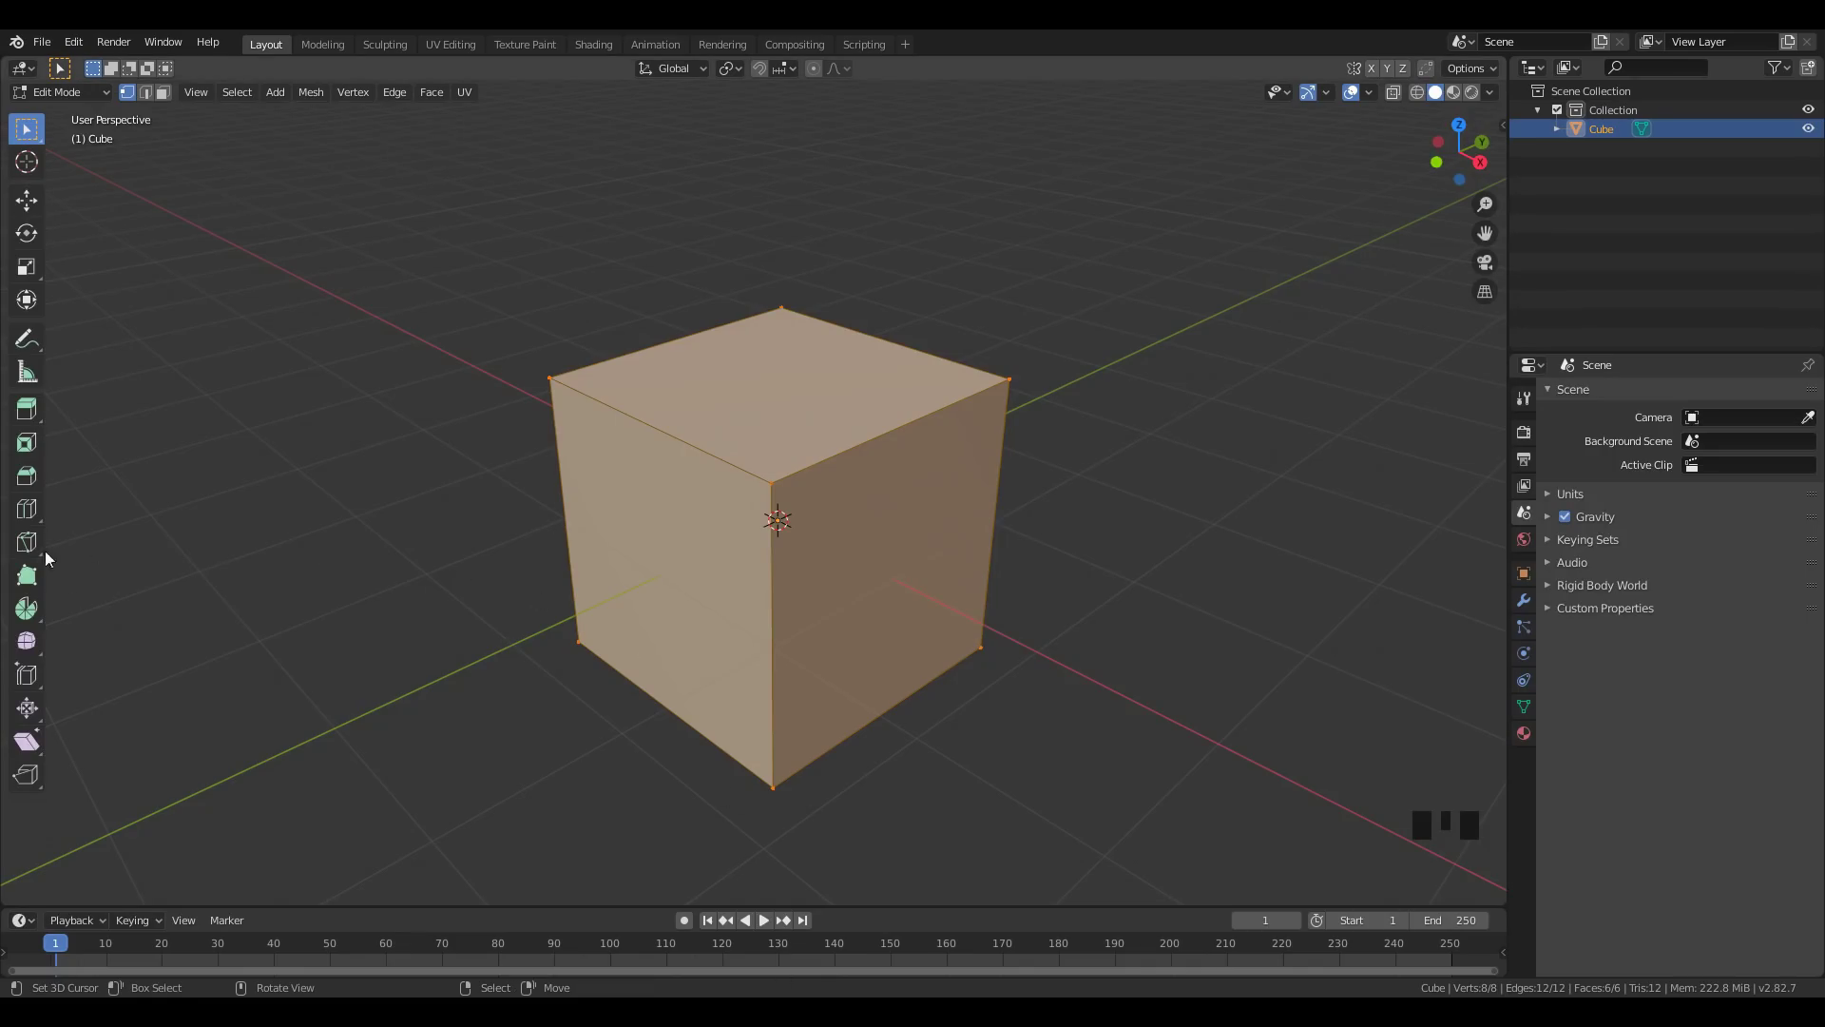
Slice a bisect cutting plane across the cube and tilt it through the mesh
left_click_drag(35, 556, 667, 206)
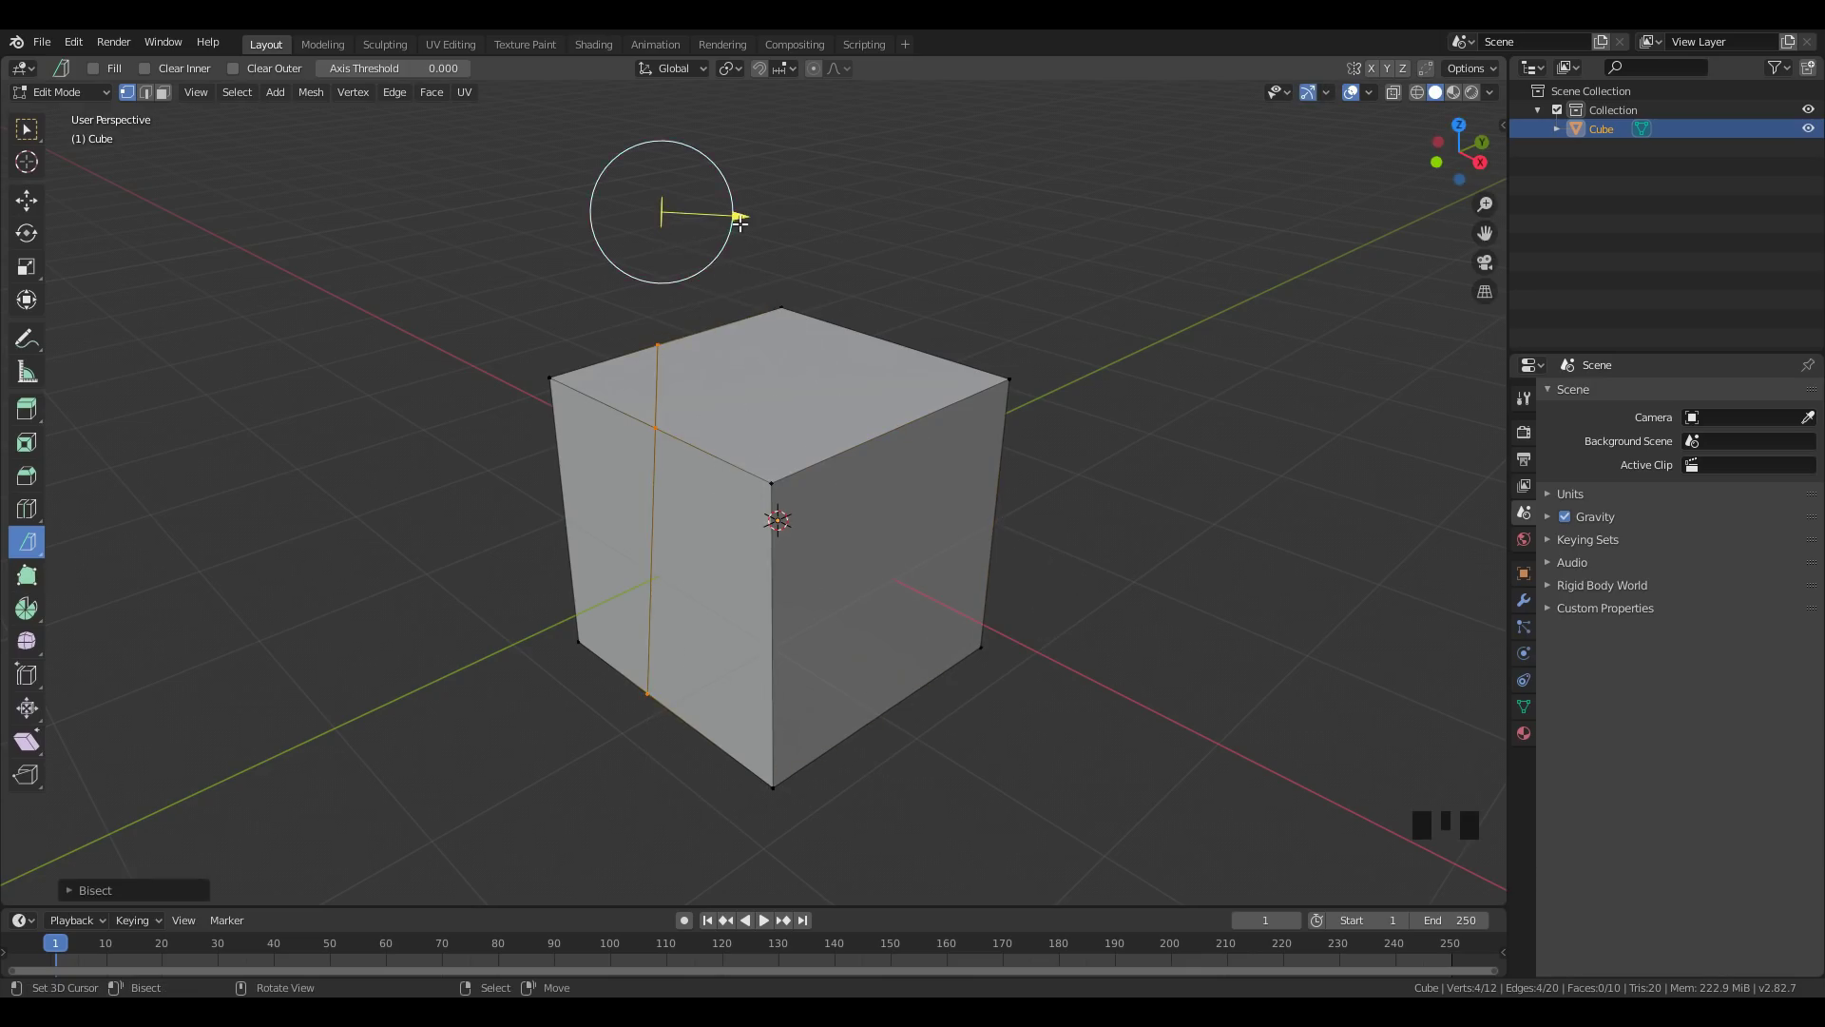
left_click_drag(745, 211, 904, 226)
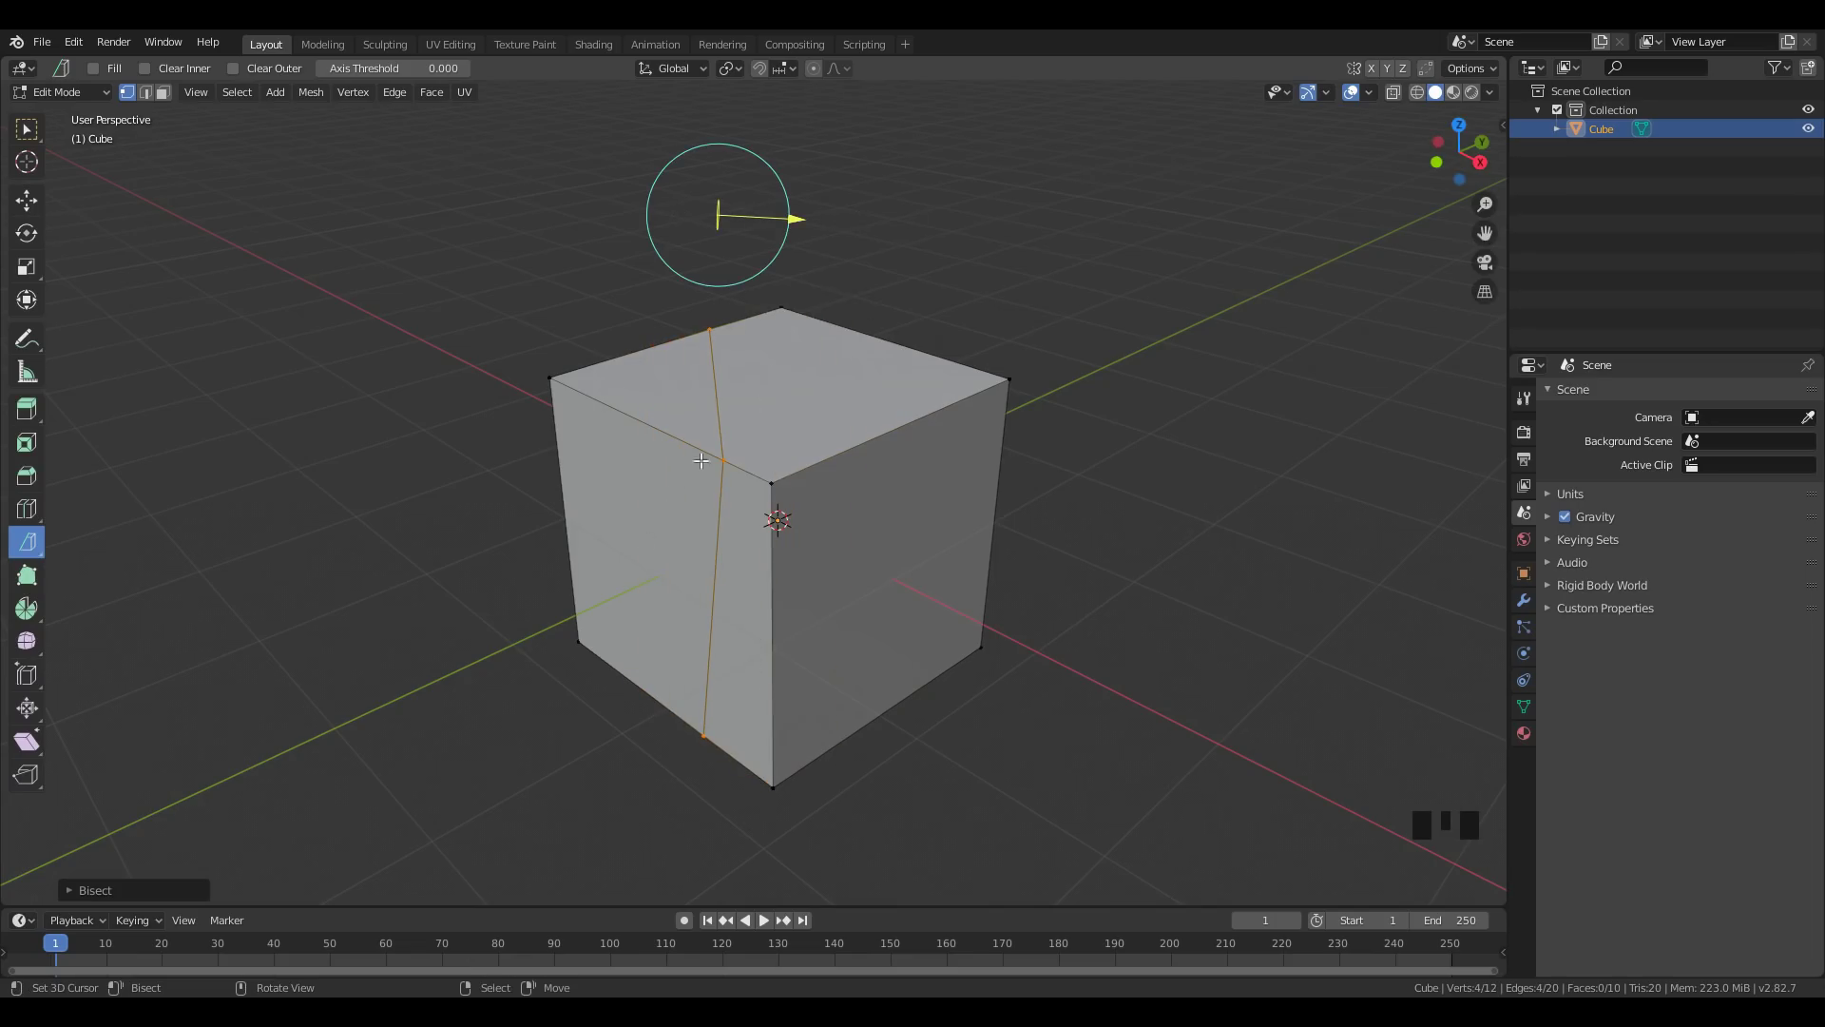
left_click(165, 900)
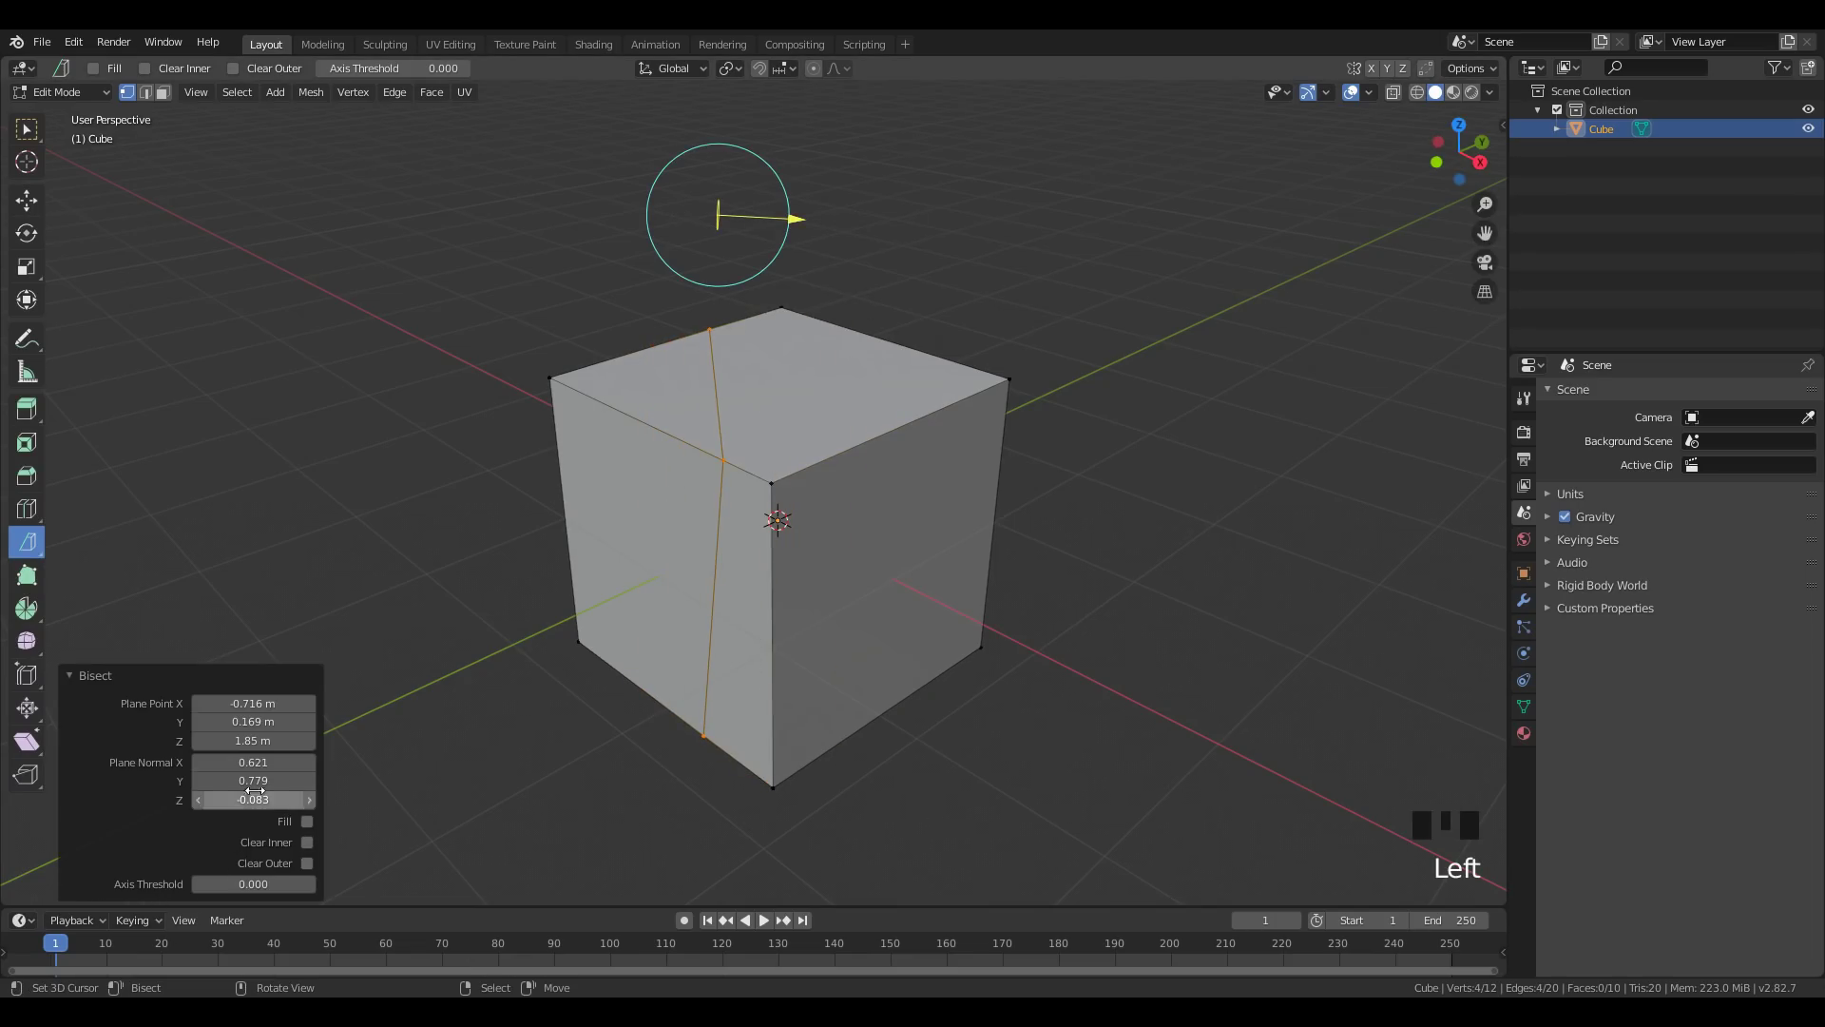
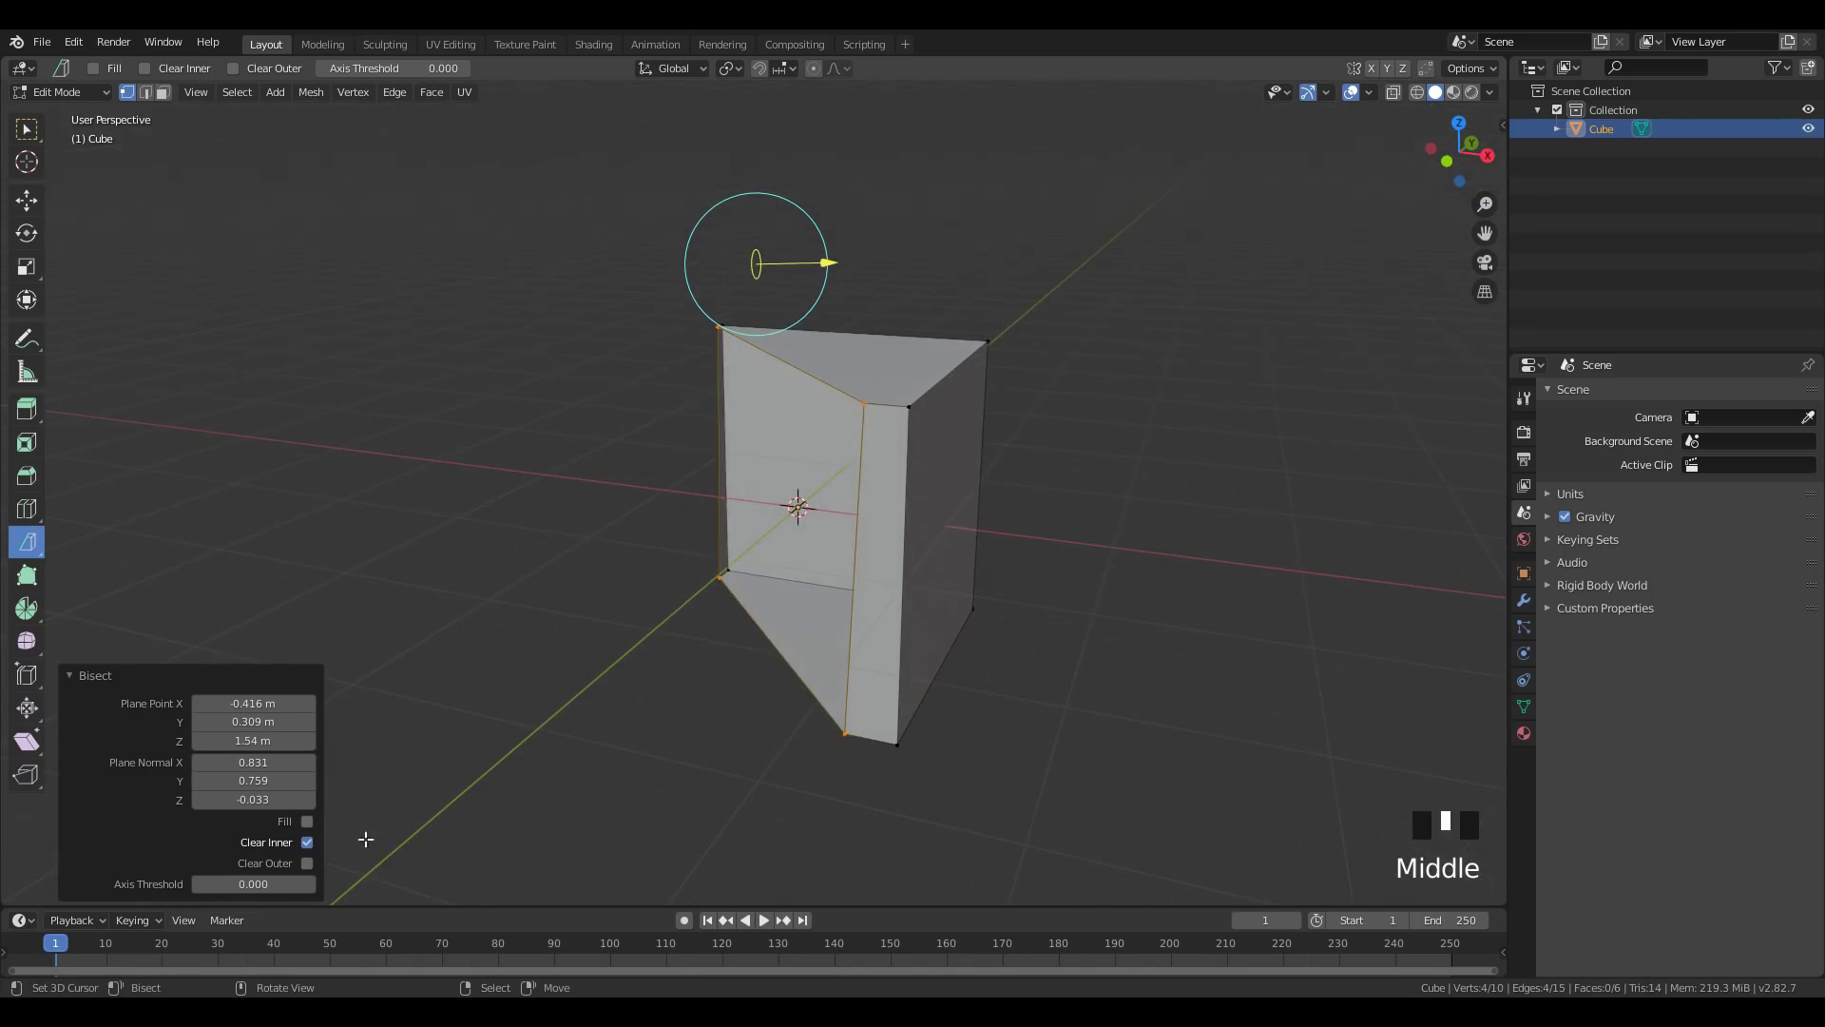
Toggle Clear Inner, Clear Outer and Fill in the Bisect panel, then discard it and return to Object Mode
left_click(317, 845)
left_click(318, 869)
left_click_drag(753, 763, 313, 833)
left_click(313, 834)
left_click_drag(626, 773, 318, 831)
left_click_drag(318, 830, 679, 759)
middle_click(680, 758)
key("Tab")
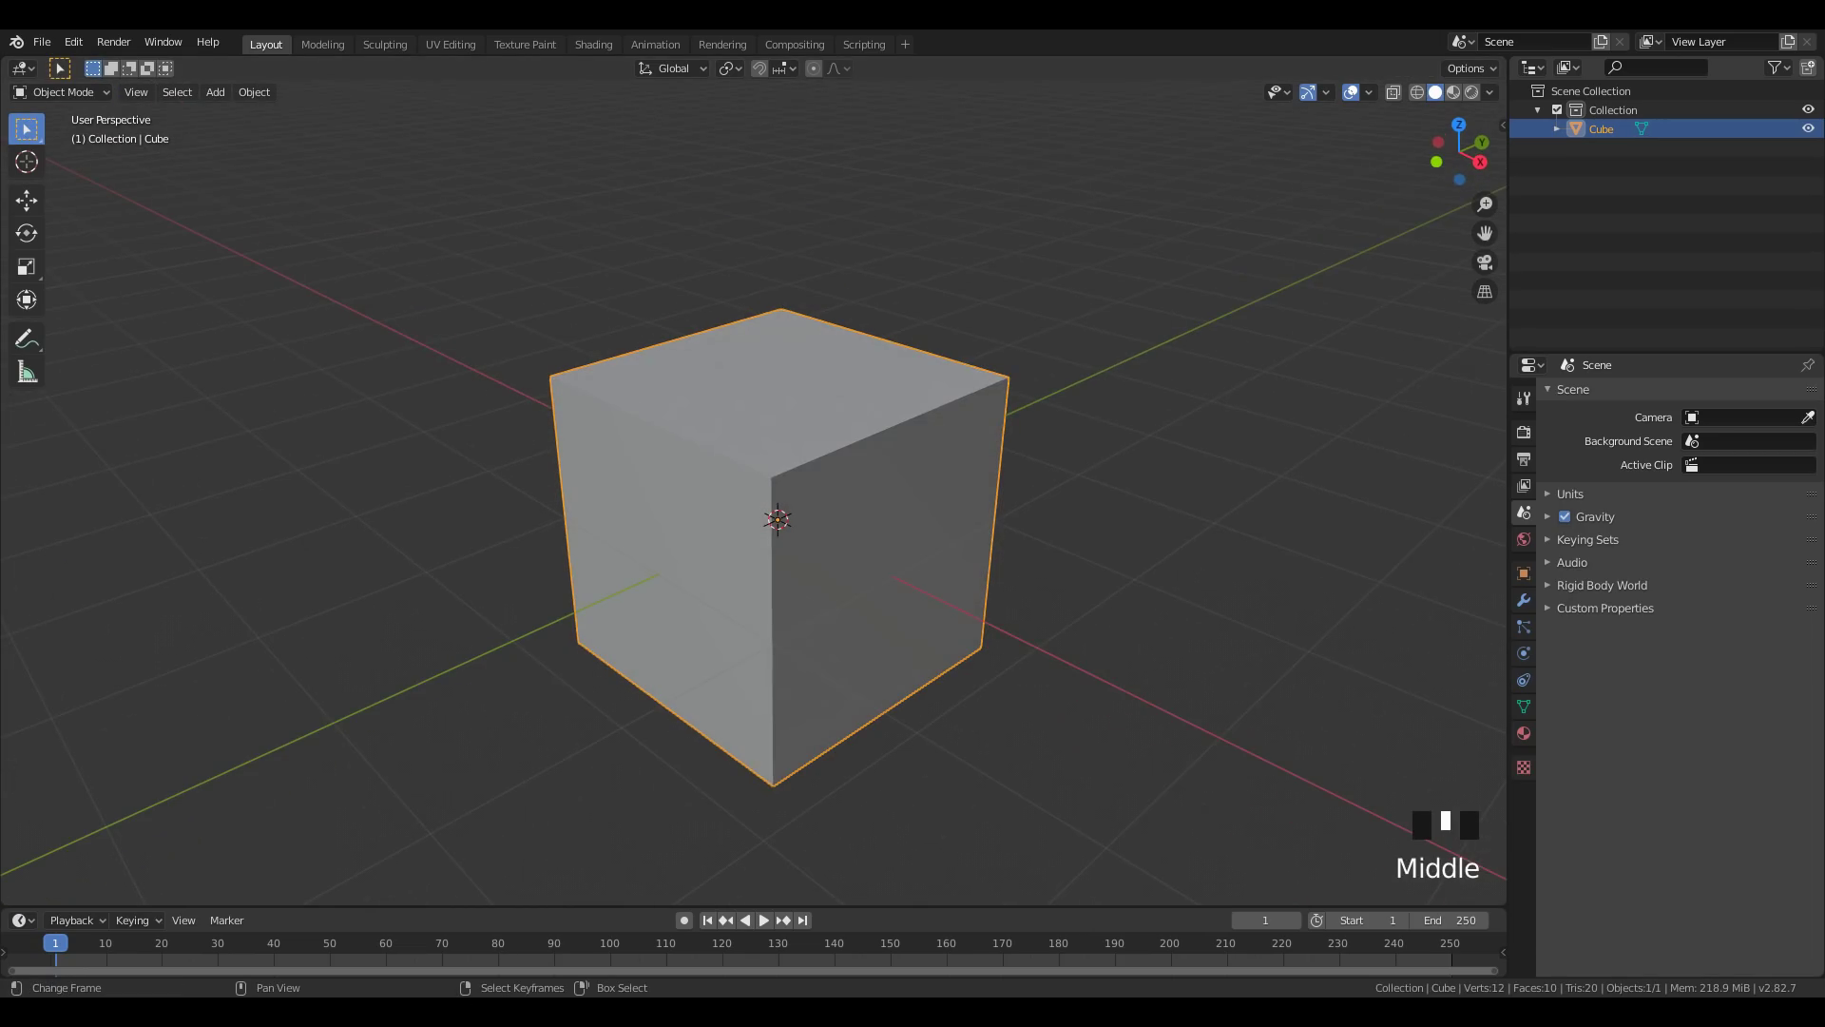
Orbit and zoom around the brick facade and select its right-hand wall panel
scroll("down", 3)
left_click_drag(857, 663, 994, 732)
scroll("up", 3)
middle_click(1015, 805)
scroll("up", 3)
right_click(1296, 639)
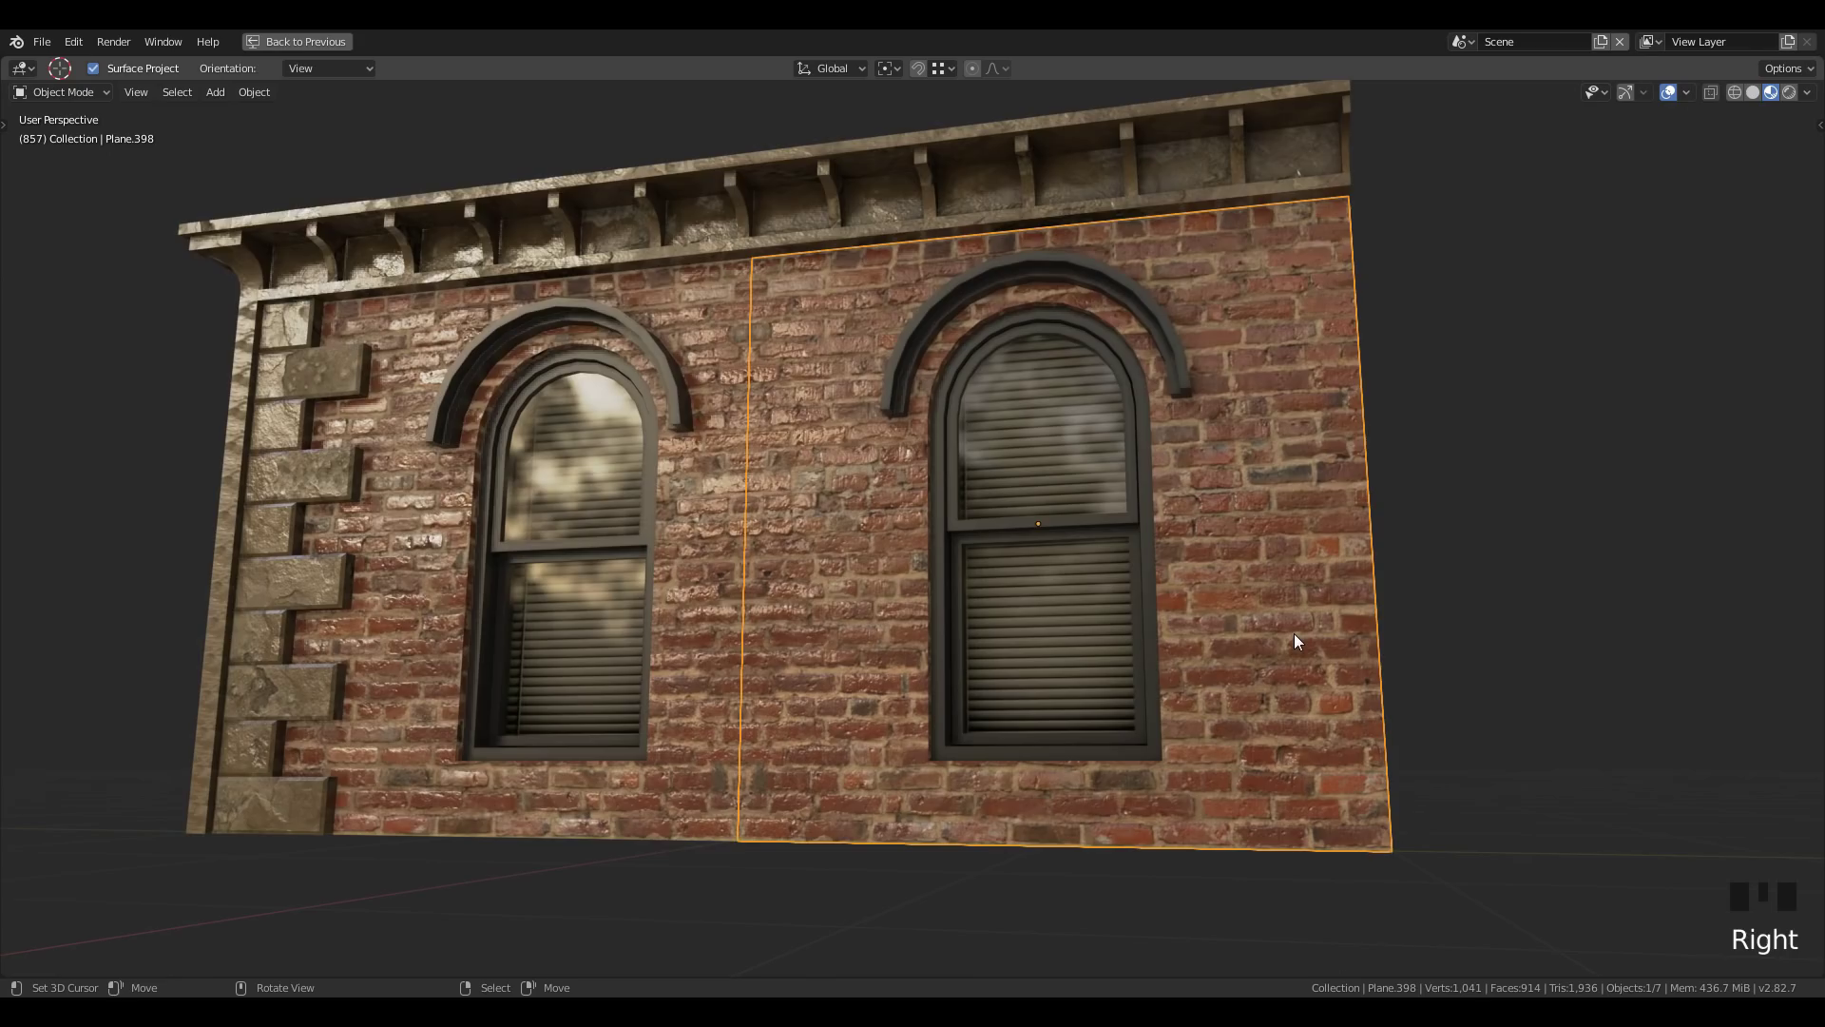
Isolate the arched-window wall panel in Local View and start editing its mesh
key("/")
scroll("down", 3)
middle_click(1147, 670)
key("Tab")
scroll("up", 3)
left_click_drag(1161, 650, 173, 96)
left_click(173, 96)
right_click(986, 264)
scroll("down", 3)
Select the faces linked to the window and extrude the wall to give it thickness
key(";")
key(";")
key("l")
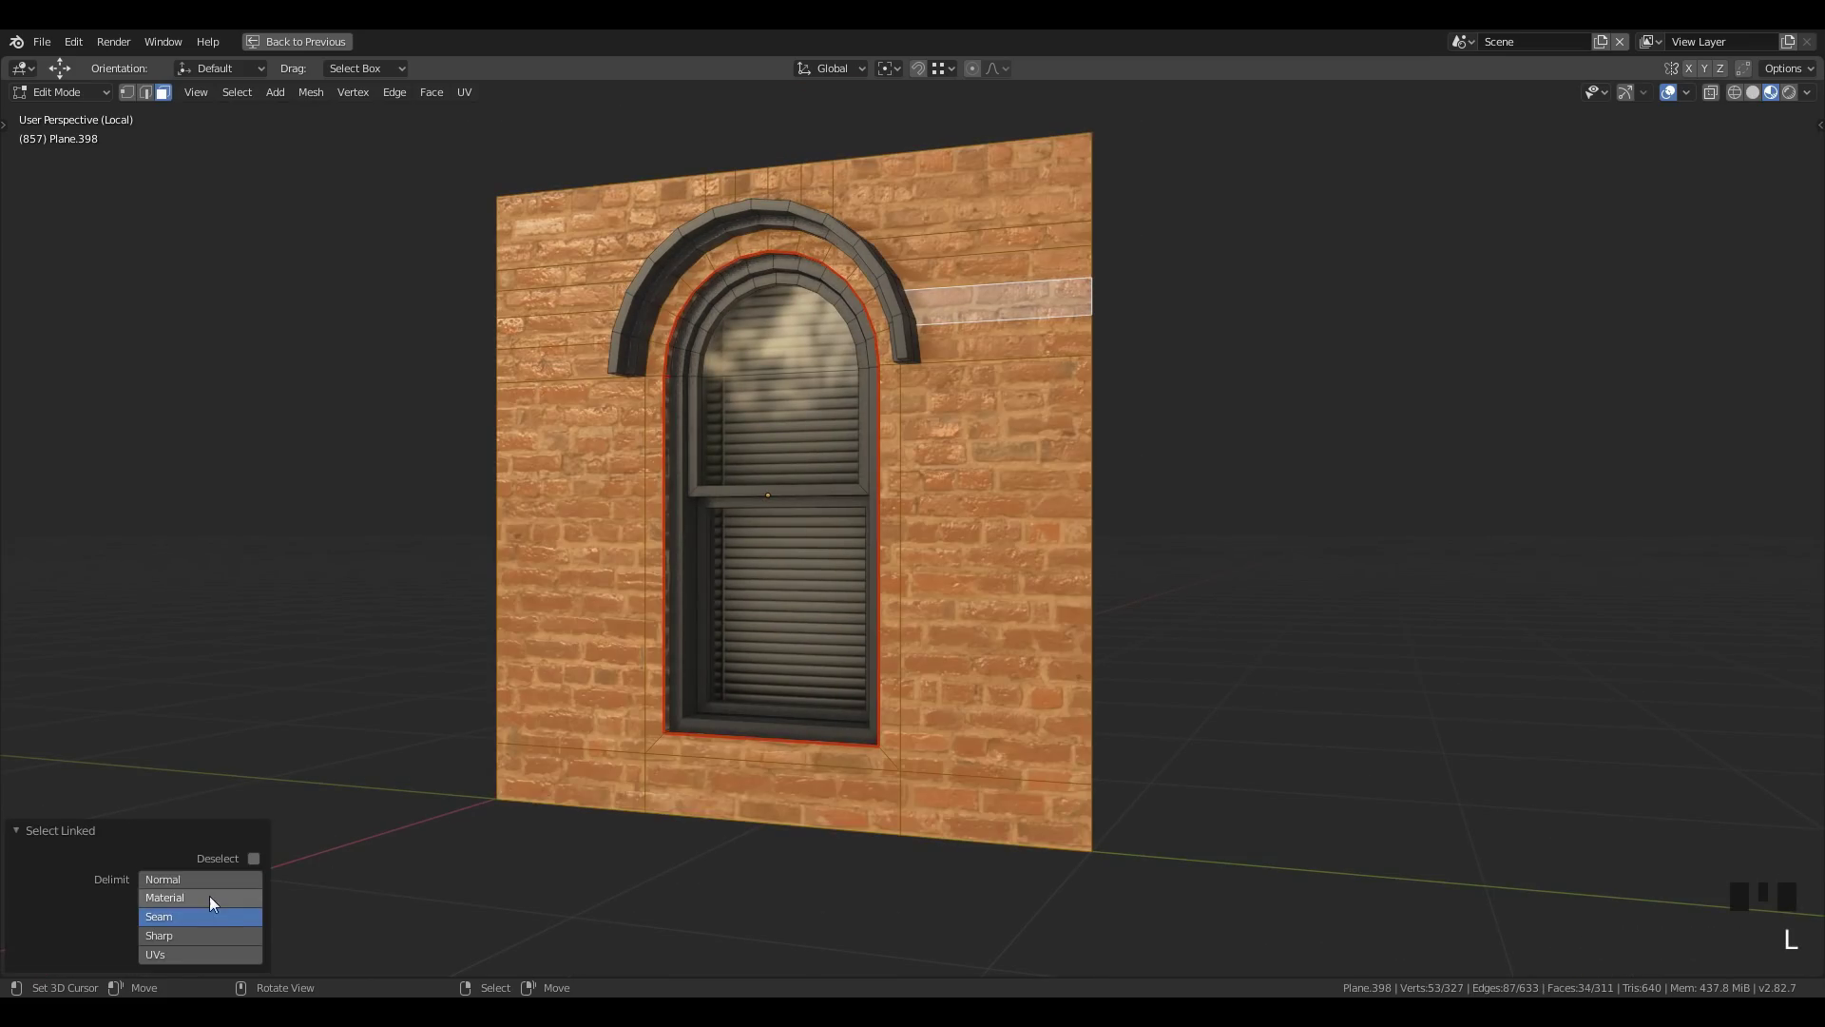
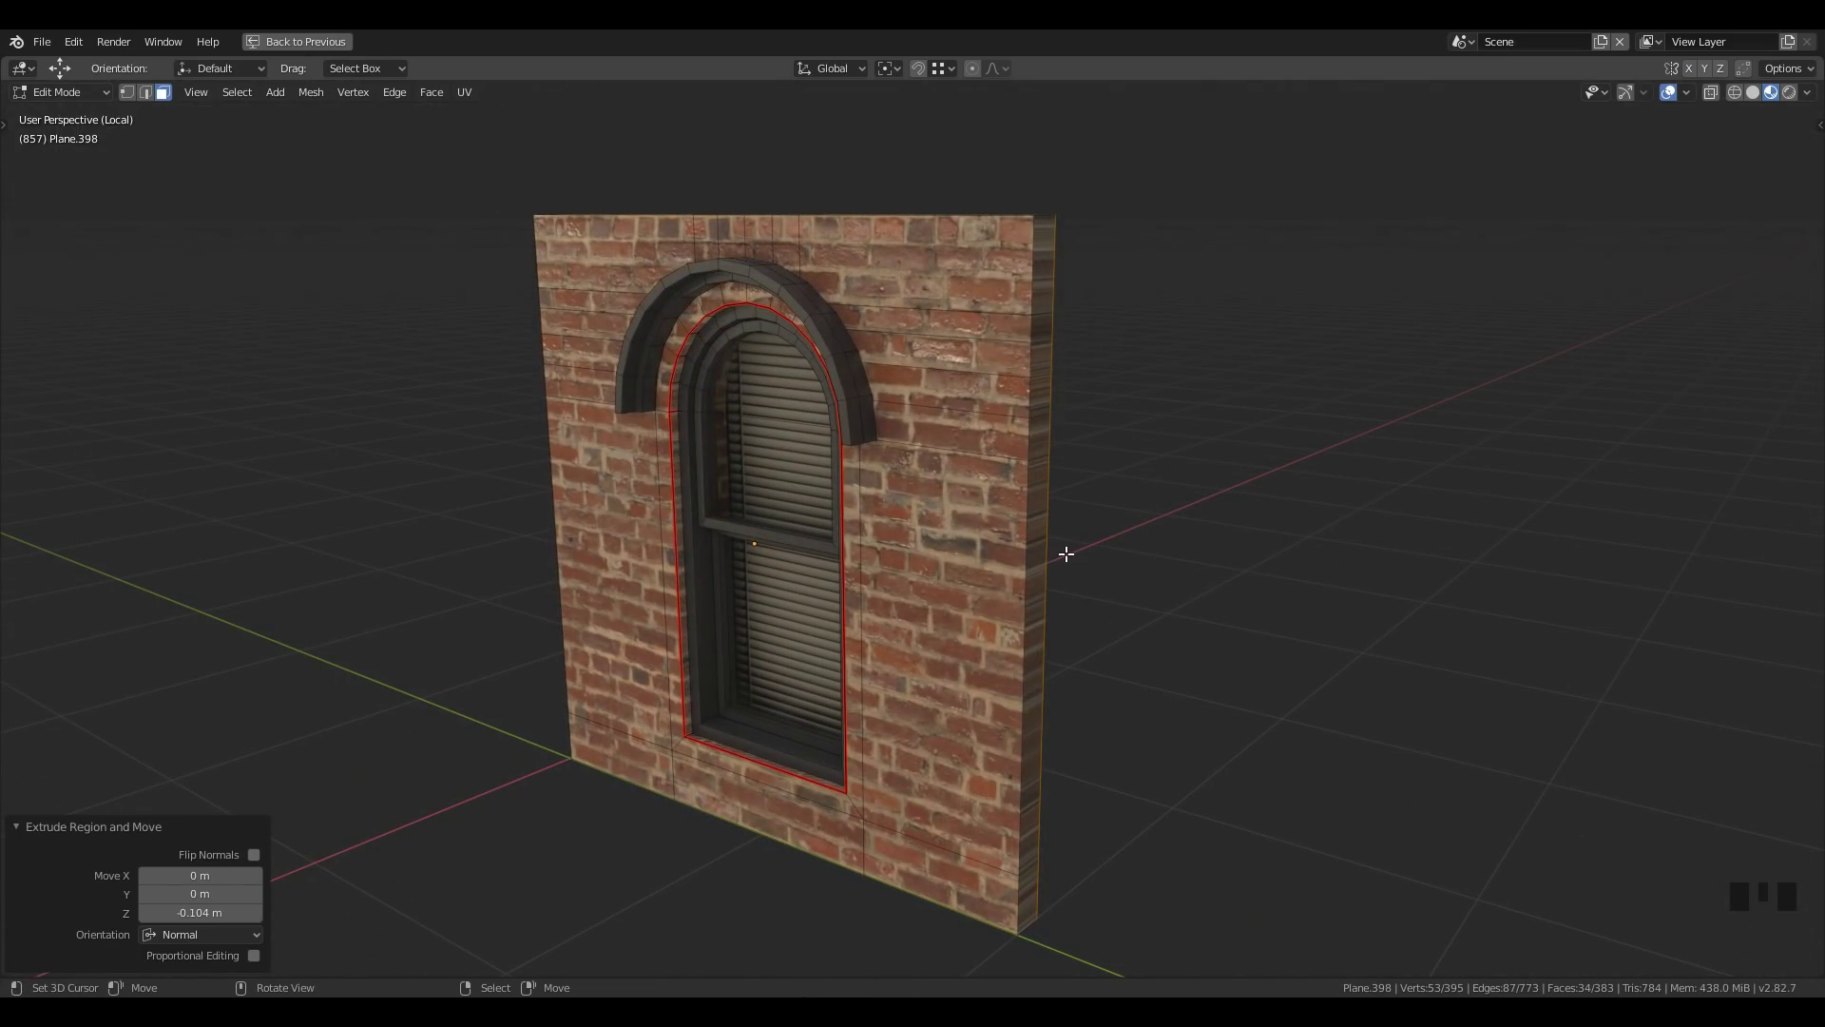
key("l")
key(";")
key("l")
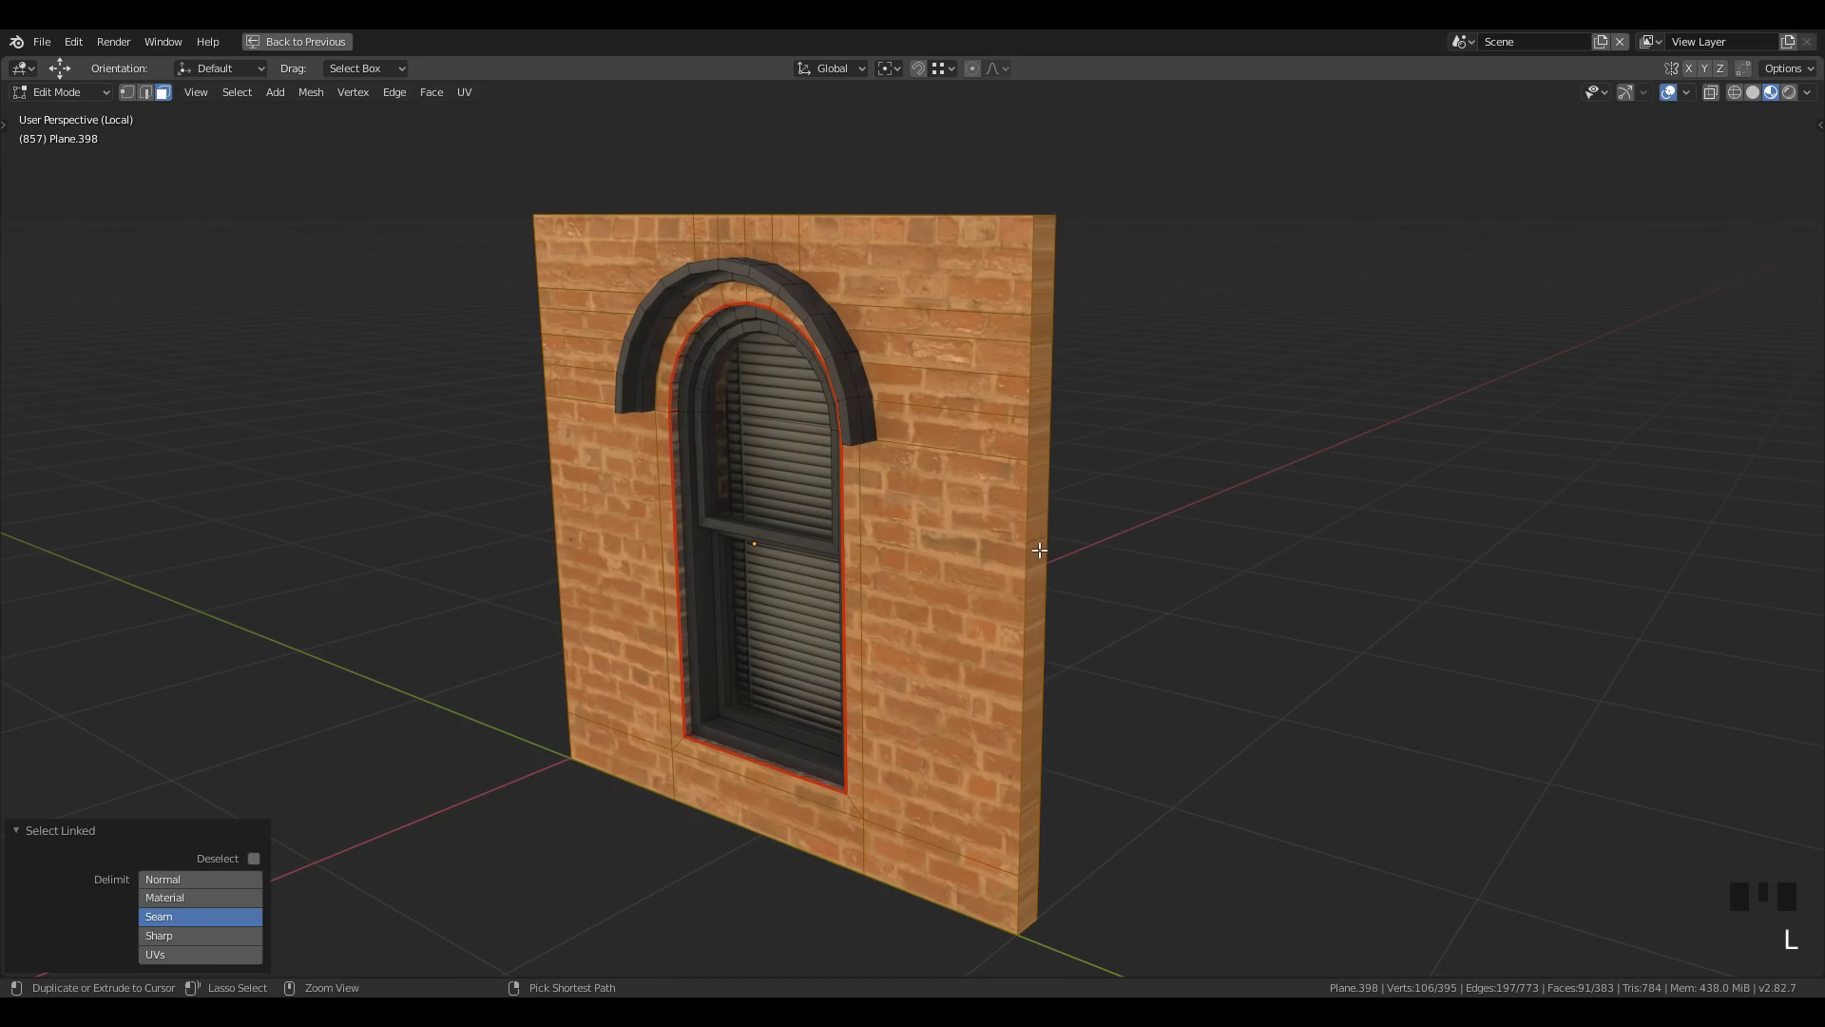
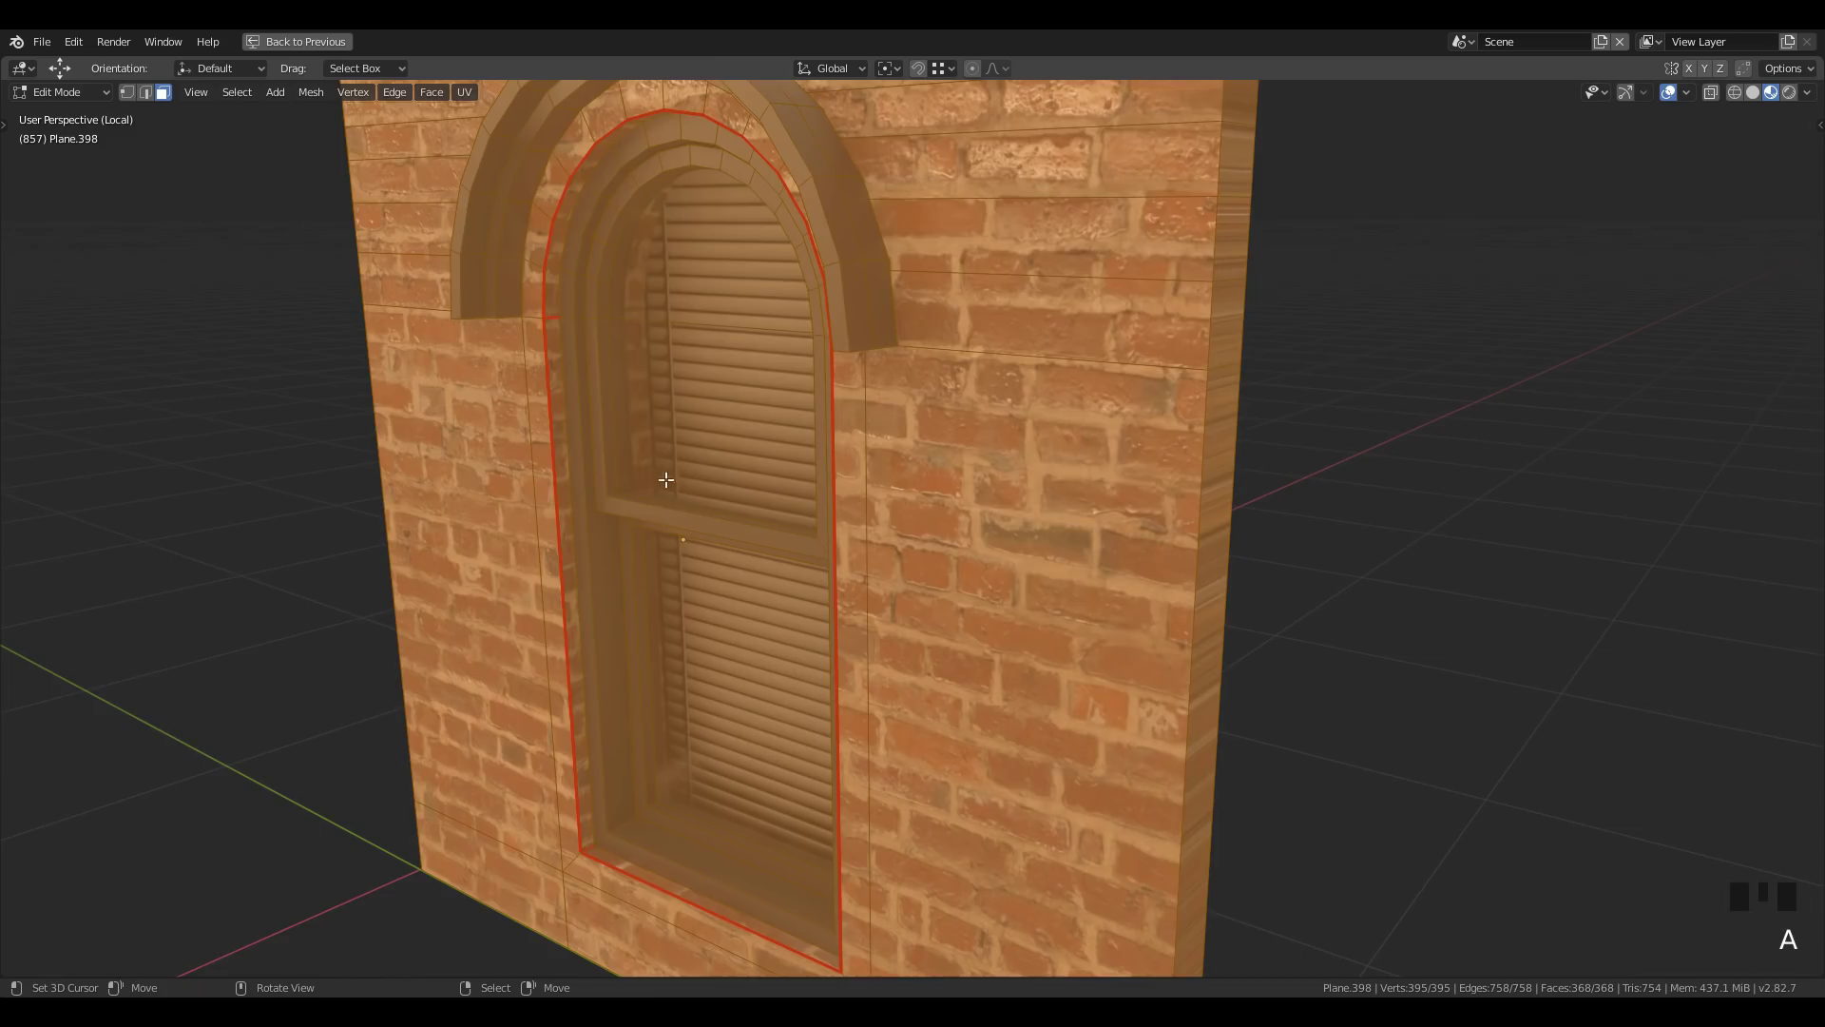
Reselect the thickened panel's linked faces and grow the selection outward
scroll("down", 3)
key("a")
left_click_drag(720, 691, 786, 676)
key("a")
key("a")
left_click_drag(985, 729, 1088, 397)
right_click(1088, 397)
key(";")
key("l")
key("ctrl+KP_Add")
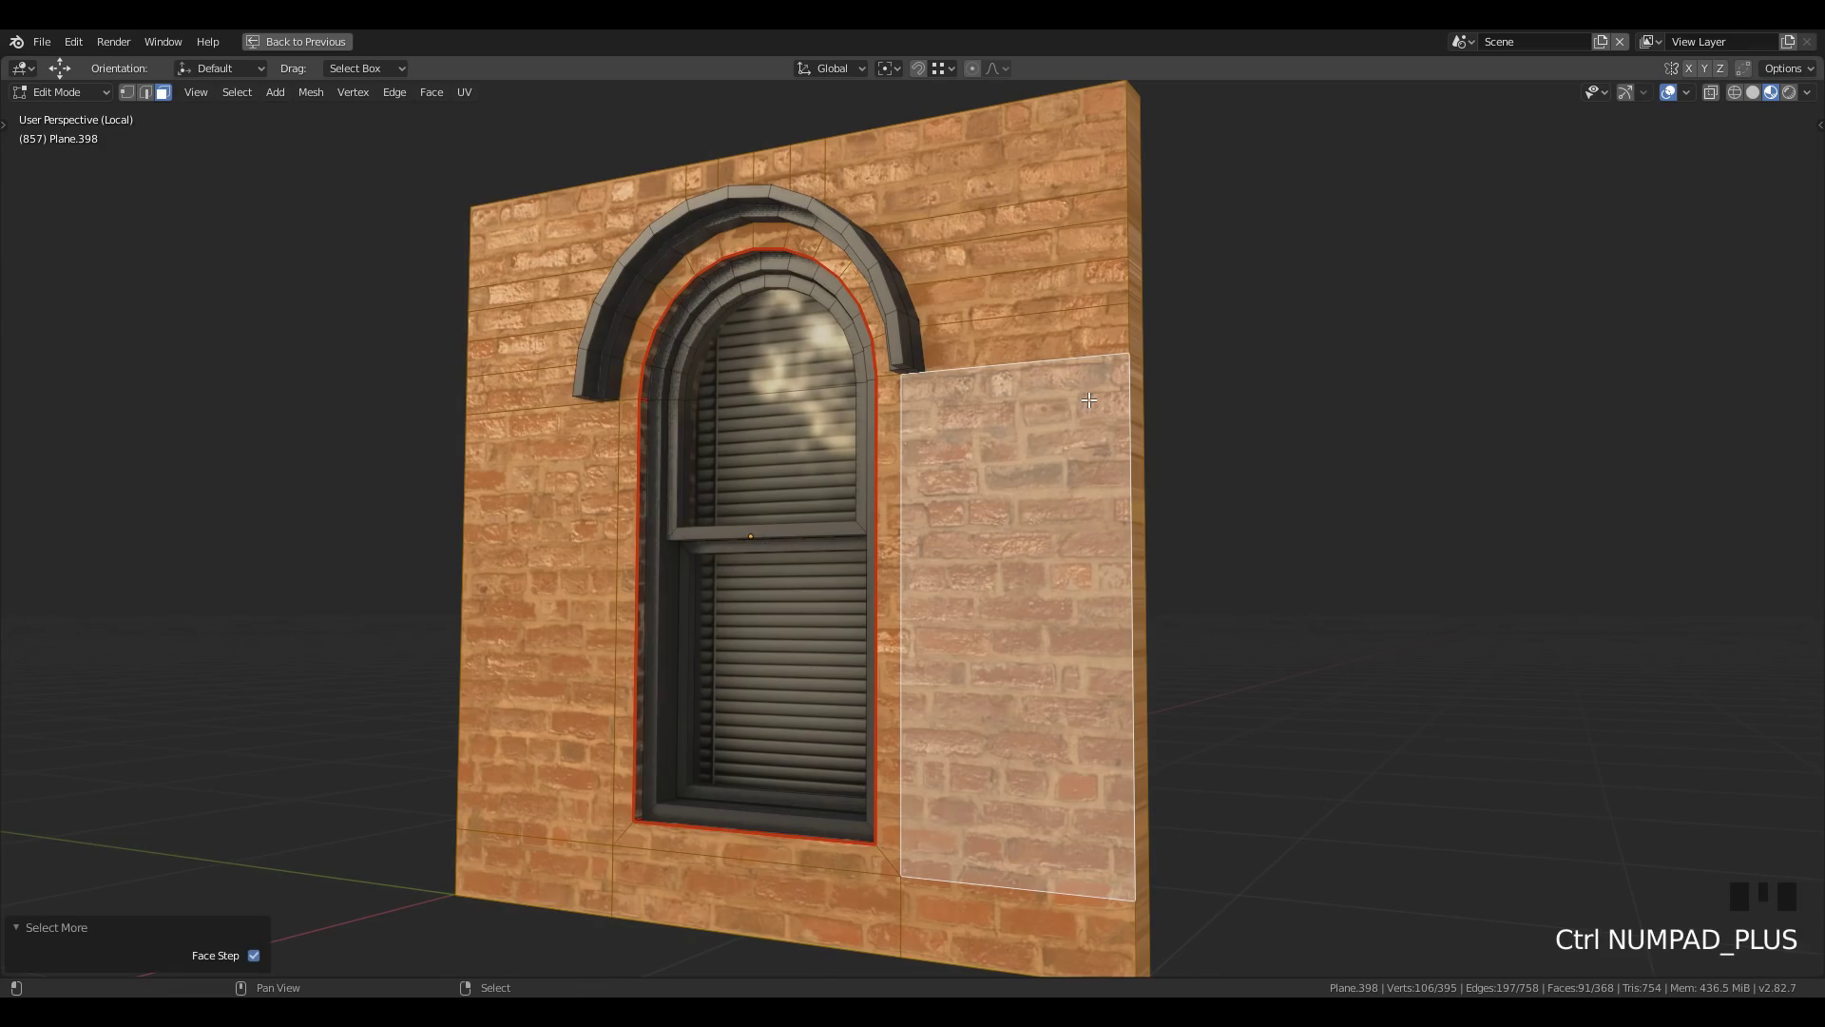
Recalculate the wall's normals to point outward and select the faces along its top edge
key("shift+n")
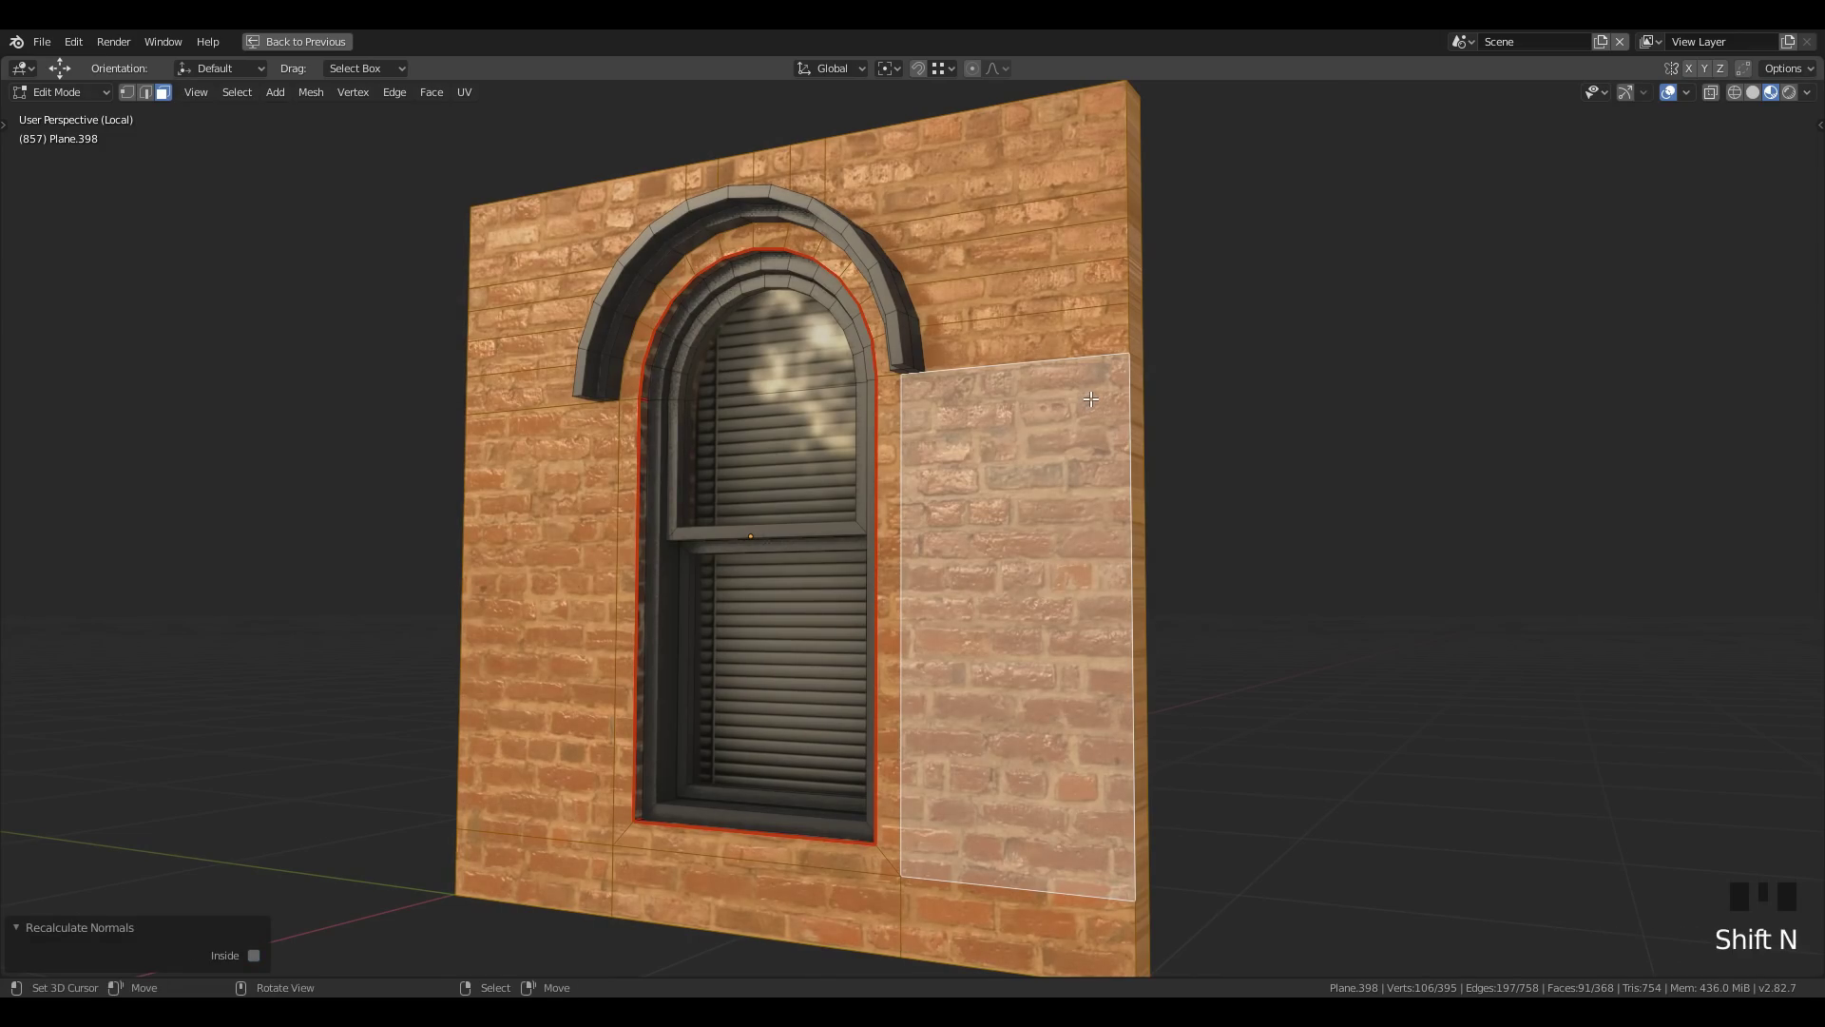
scroll("up", 3)
key("ctrl+z")
key("shift+n")
scroll("down", 3)
key("Tab")
left_click_drag(1066, 642, 1088, 649)
scroll("up", 3)
key("Tab")
right_click(1119, 270)
right_click(1118, 270)
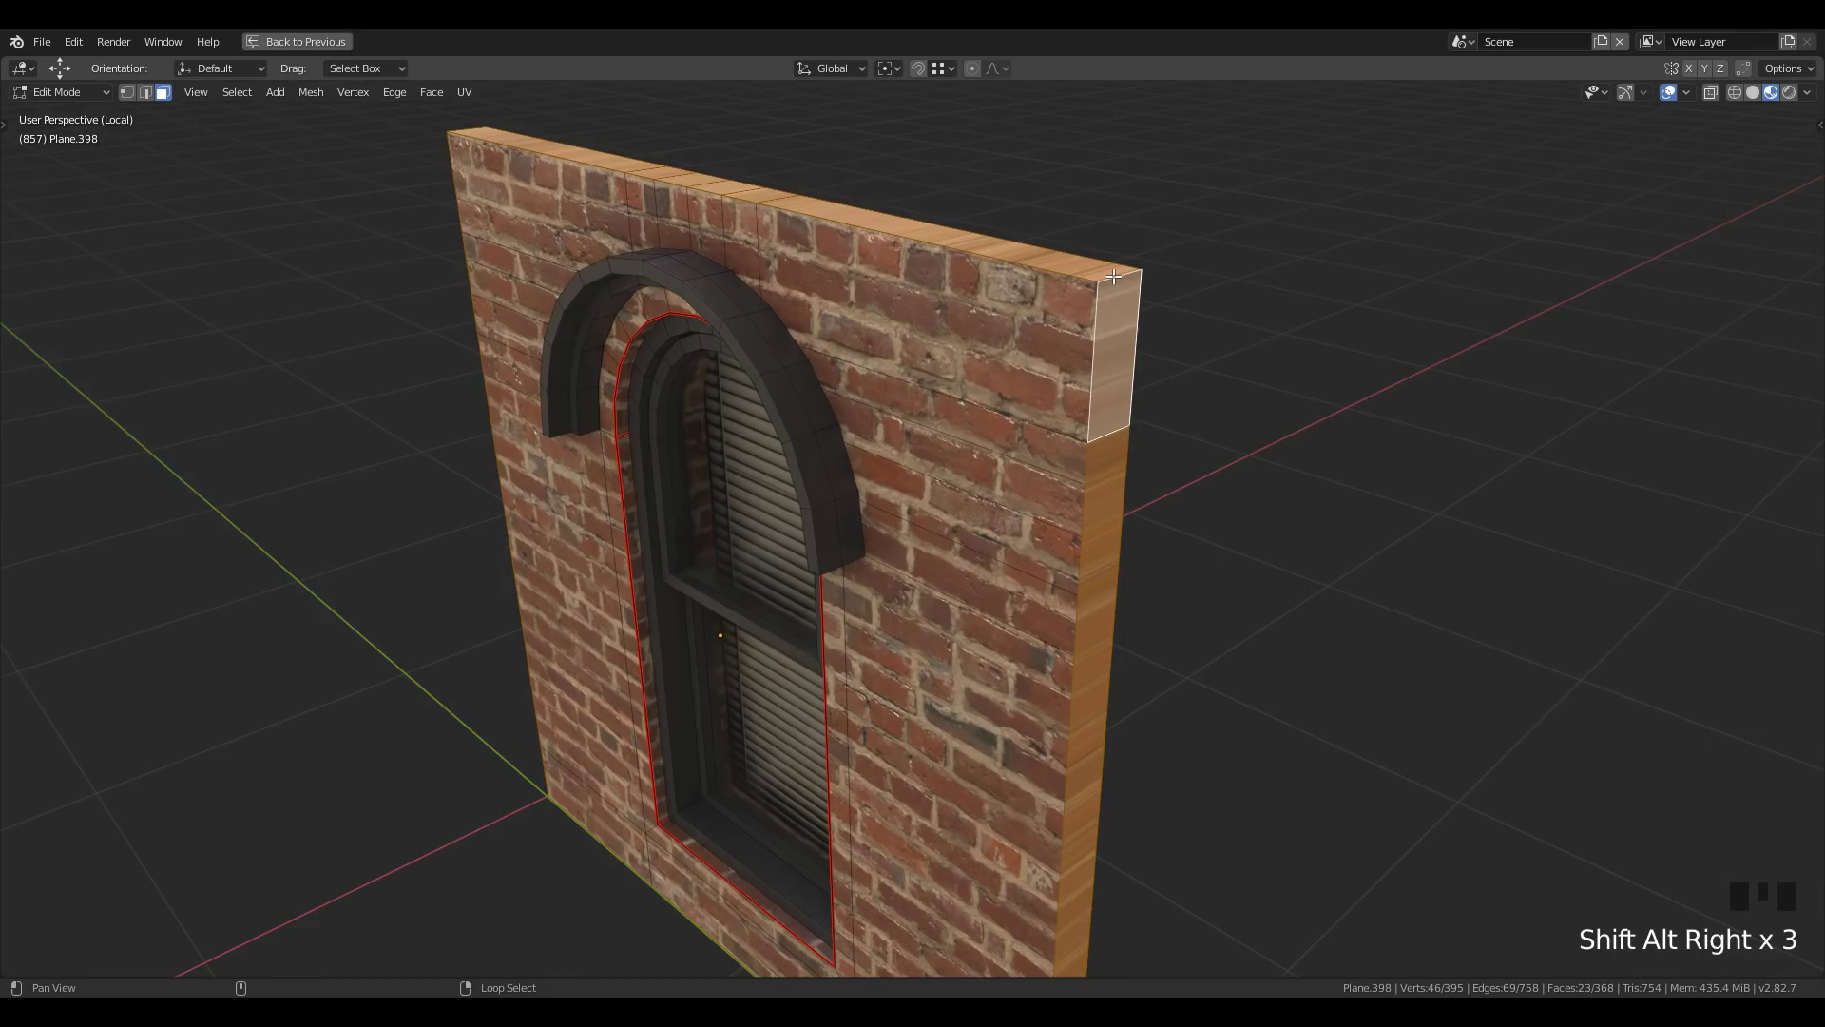
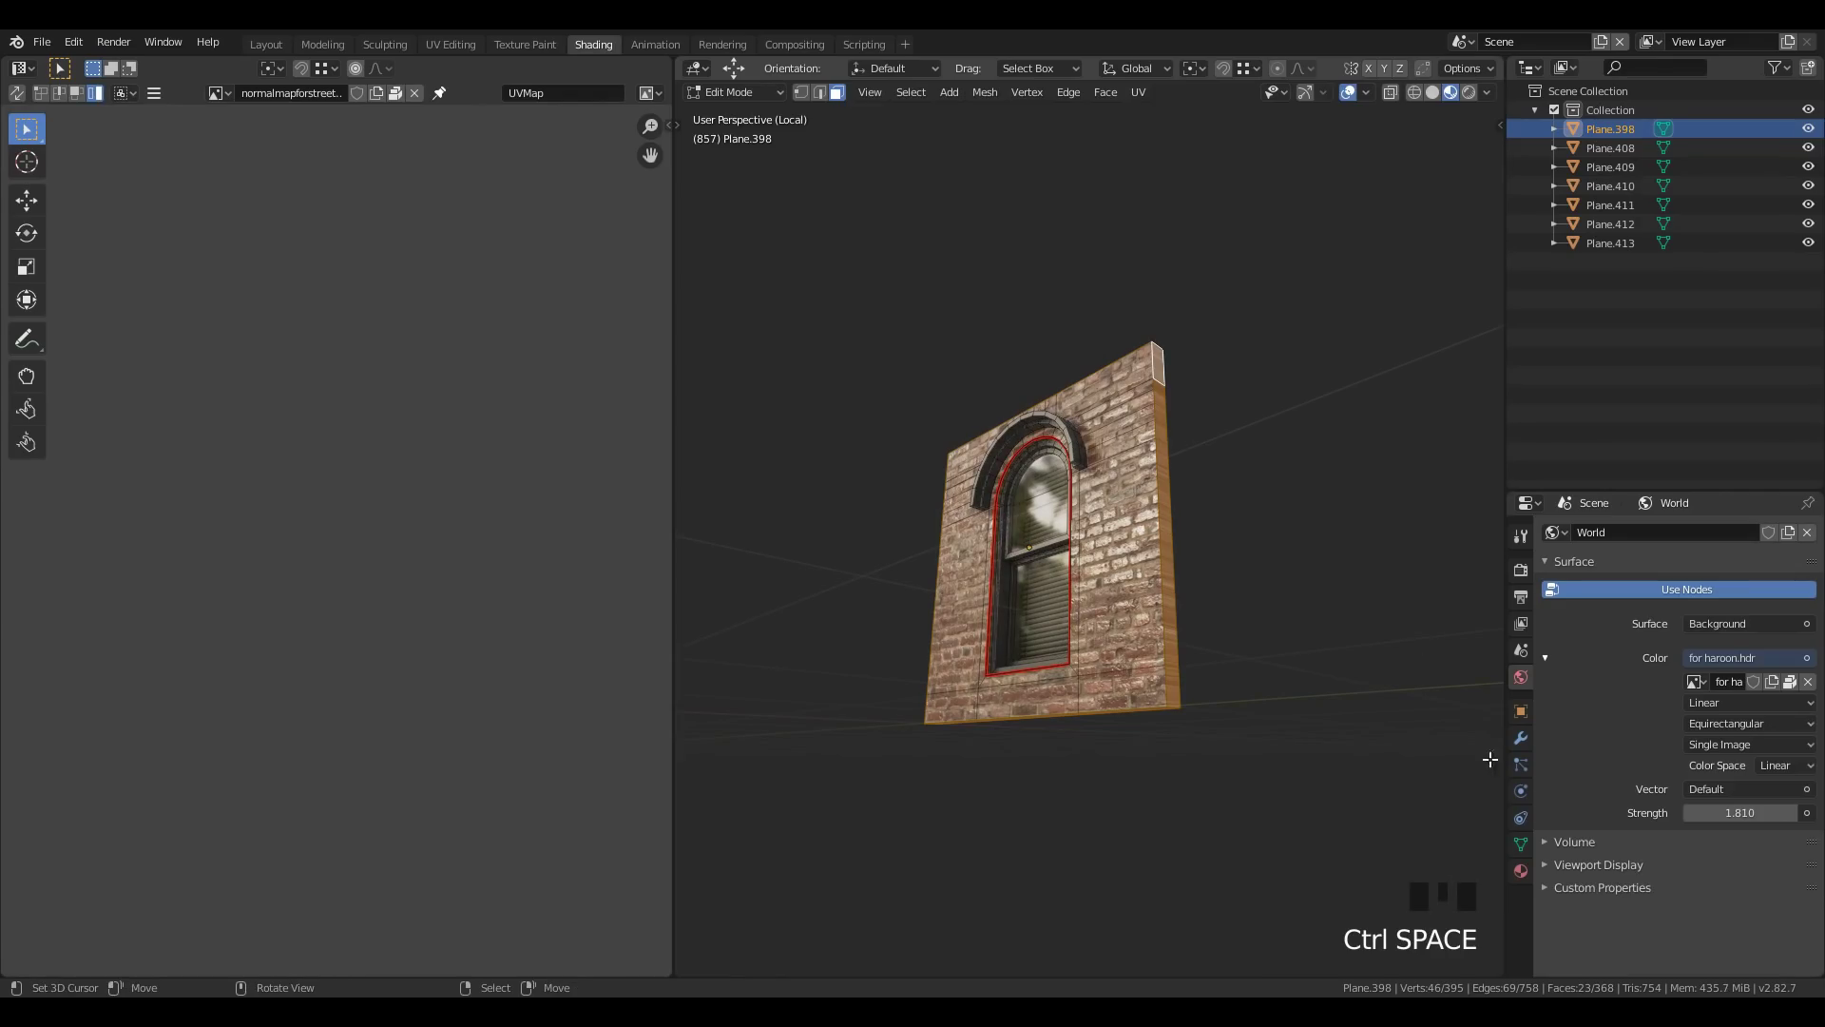
Assign a new material slot to the wall's top edge faces and unwrap them
left_click(1523, 886)
left_click_drag(1811, 531, 1633, 712)
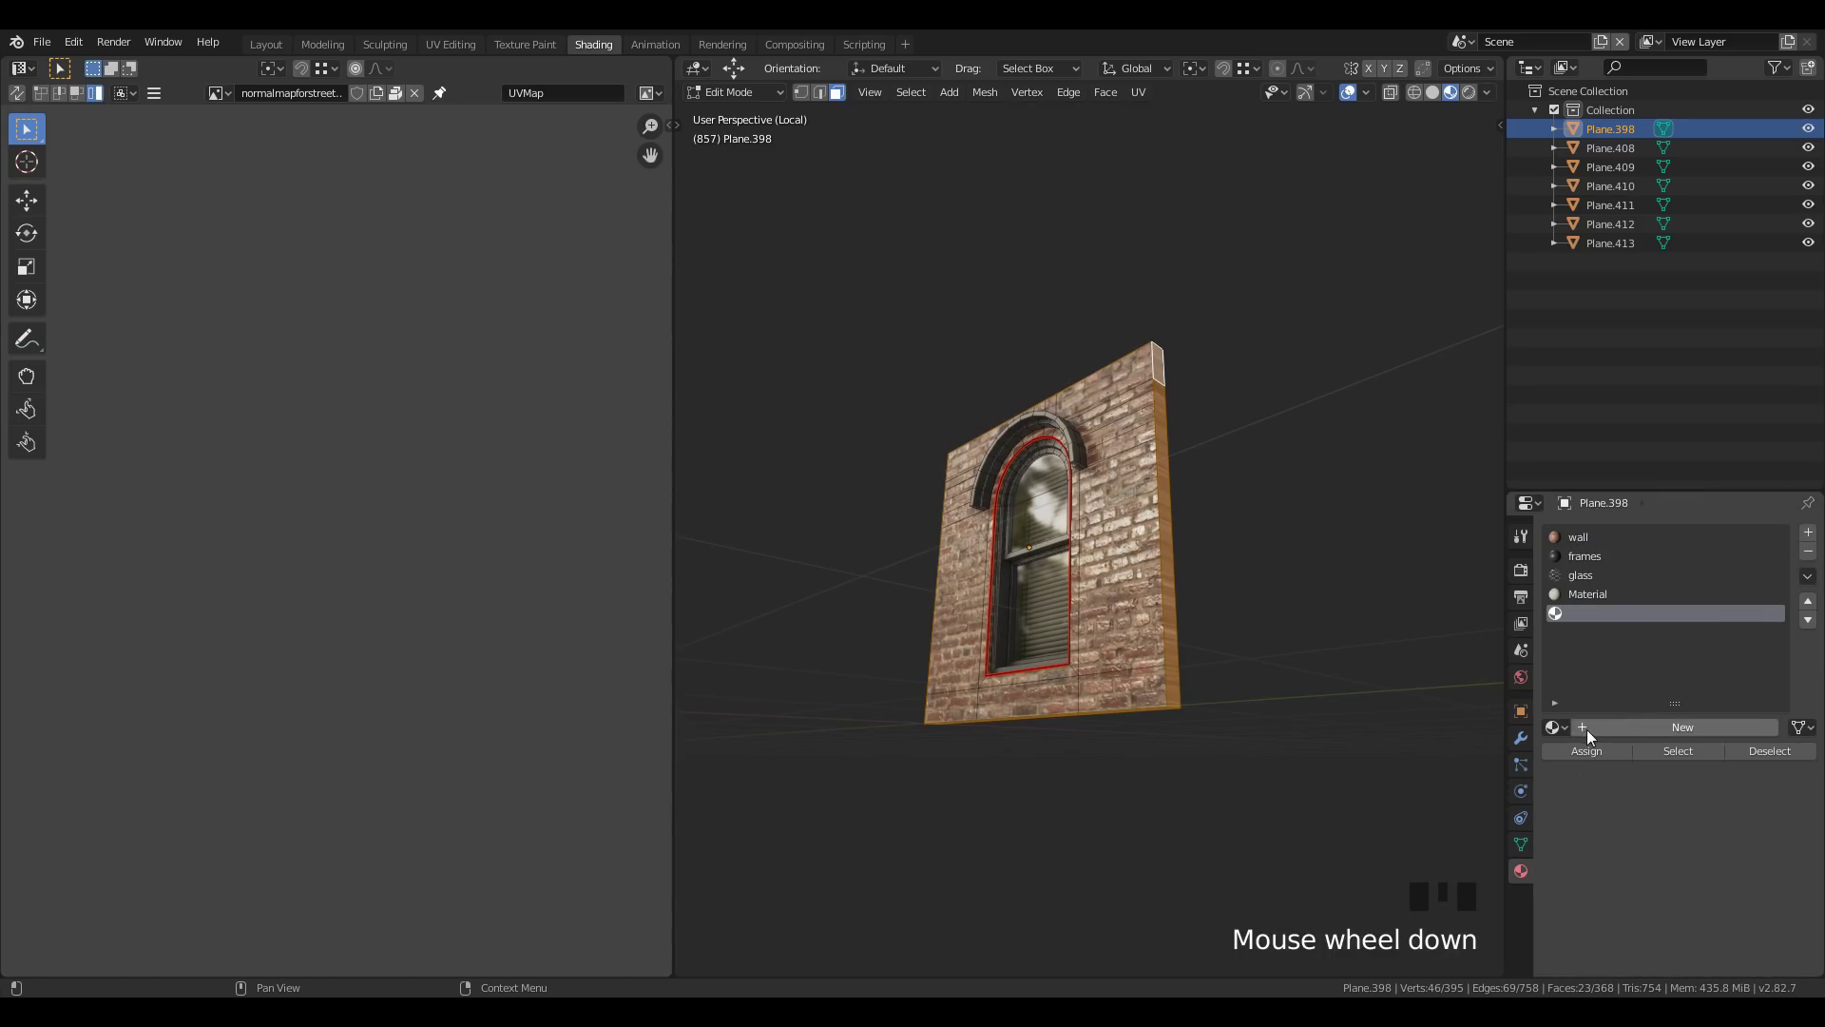
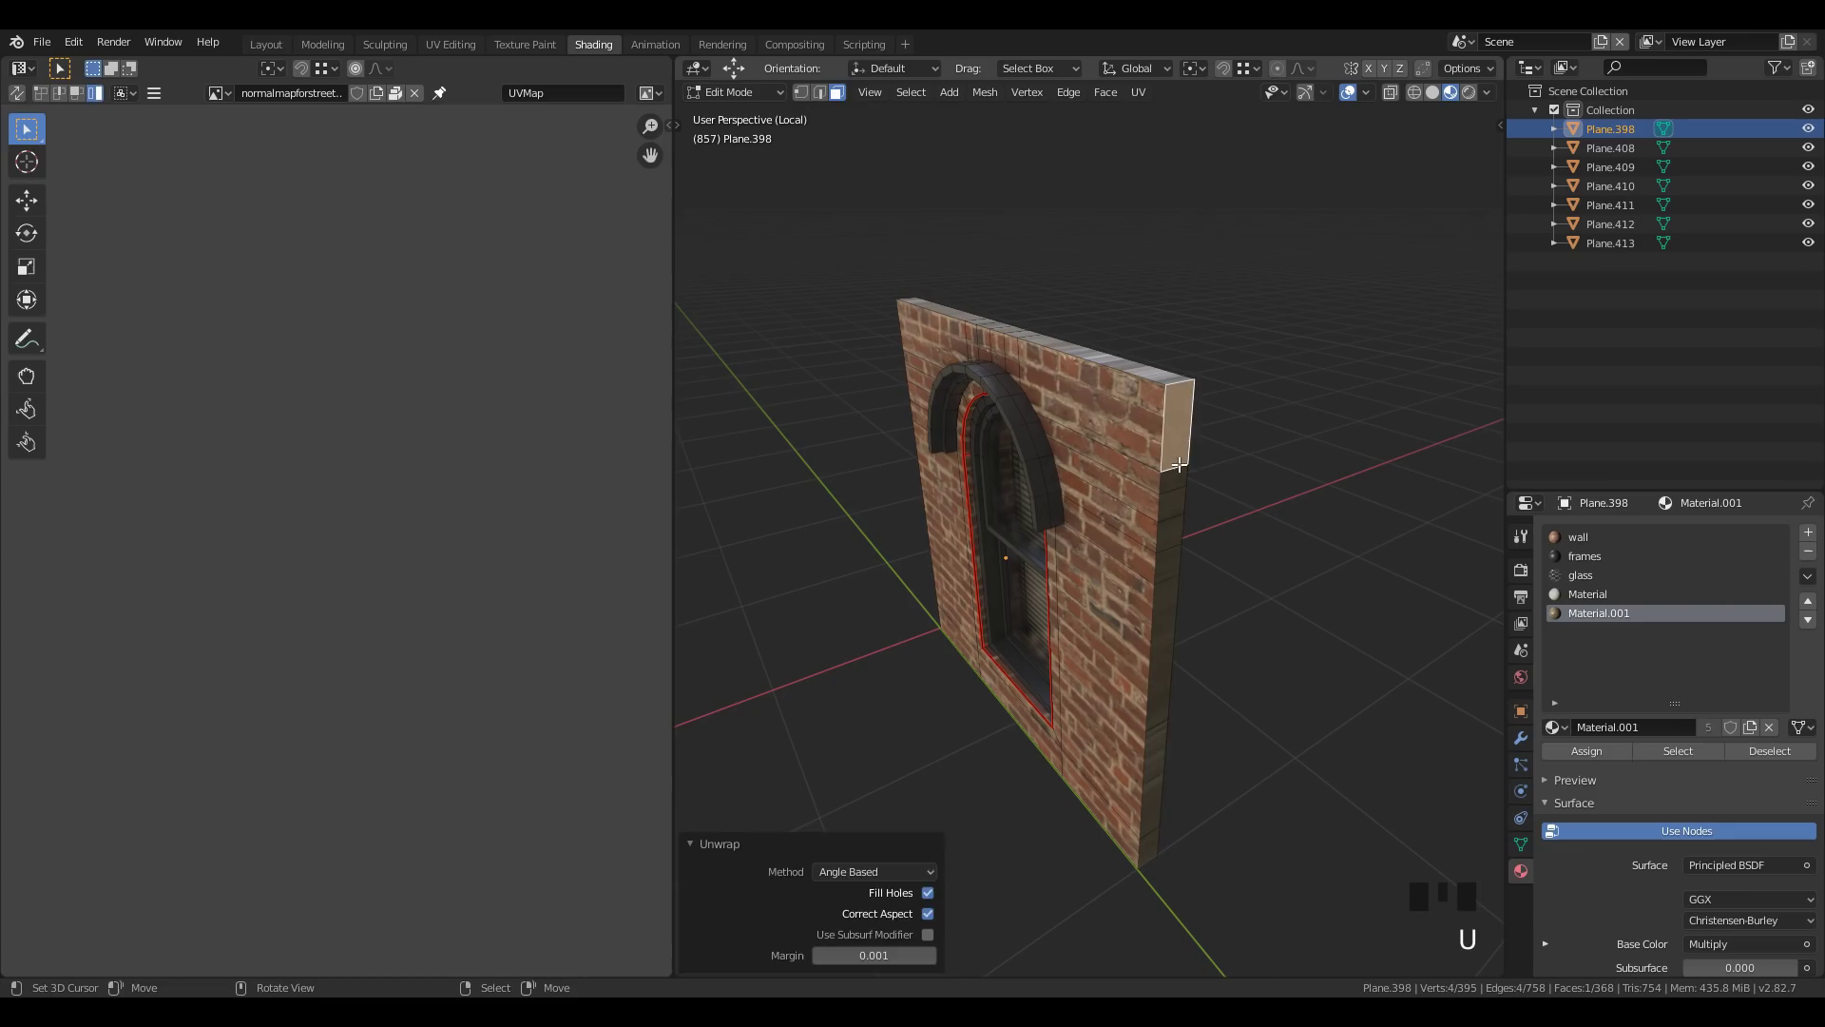
right_click(1185, 459)
key("u")
scroll("down", 3)
Rotate and shrink the top edge strip's UVs over the brick texture
left_click_drag(199, 701, 463, 657)
key("a")
key("r")
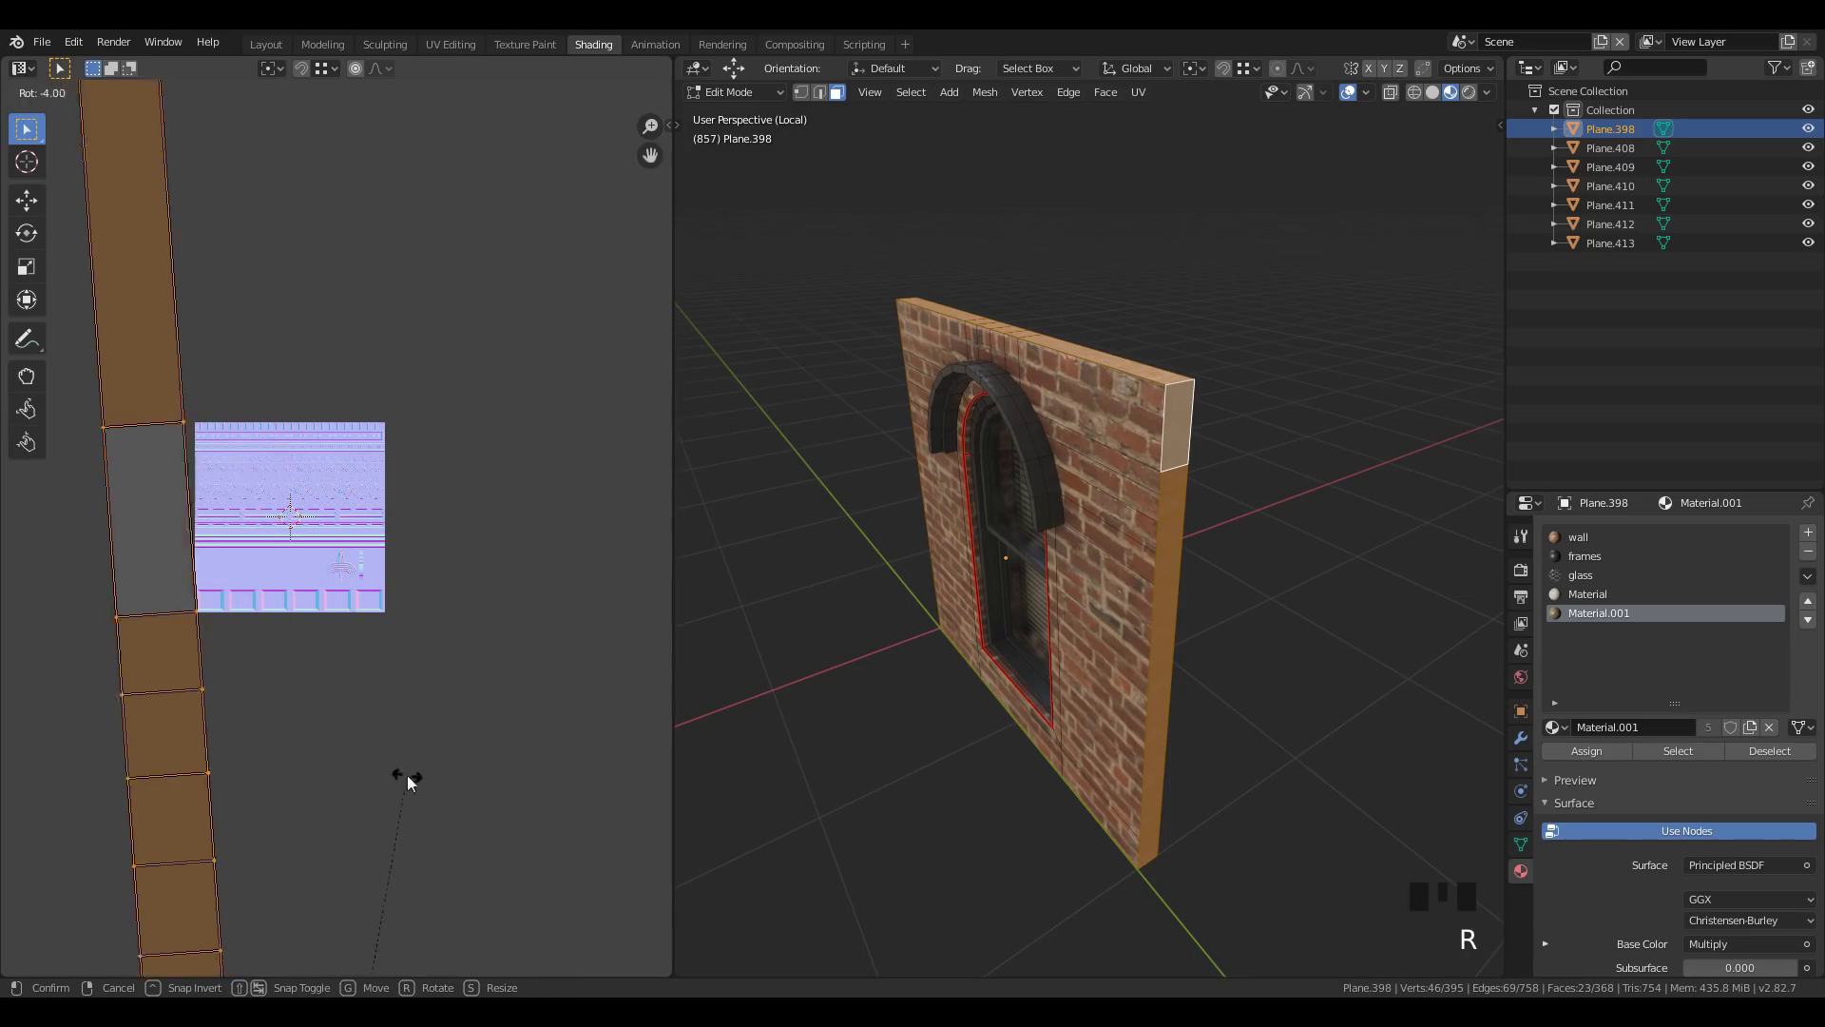
scroll("down", 3)
key("r")
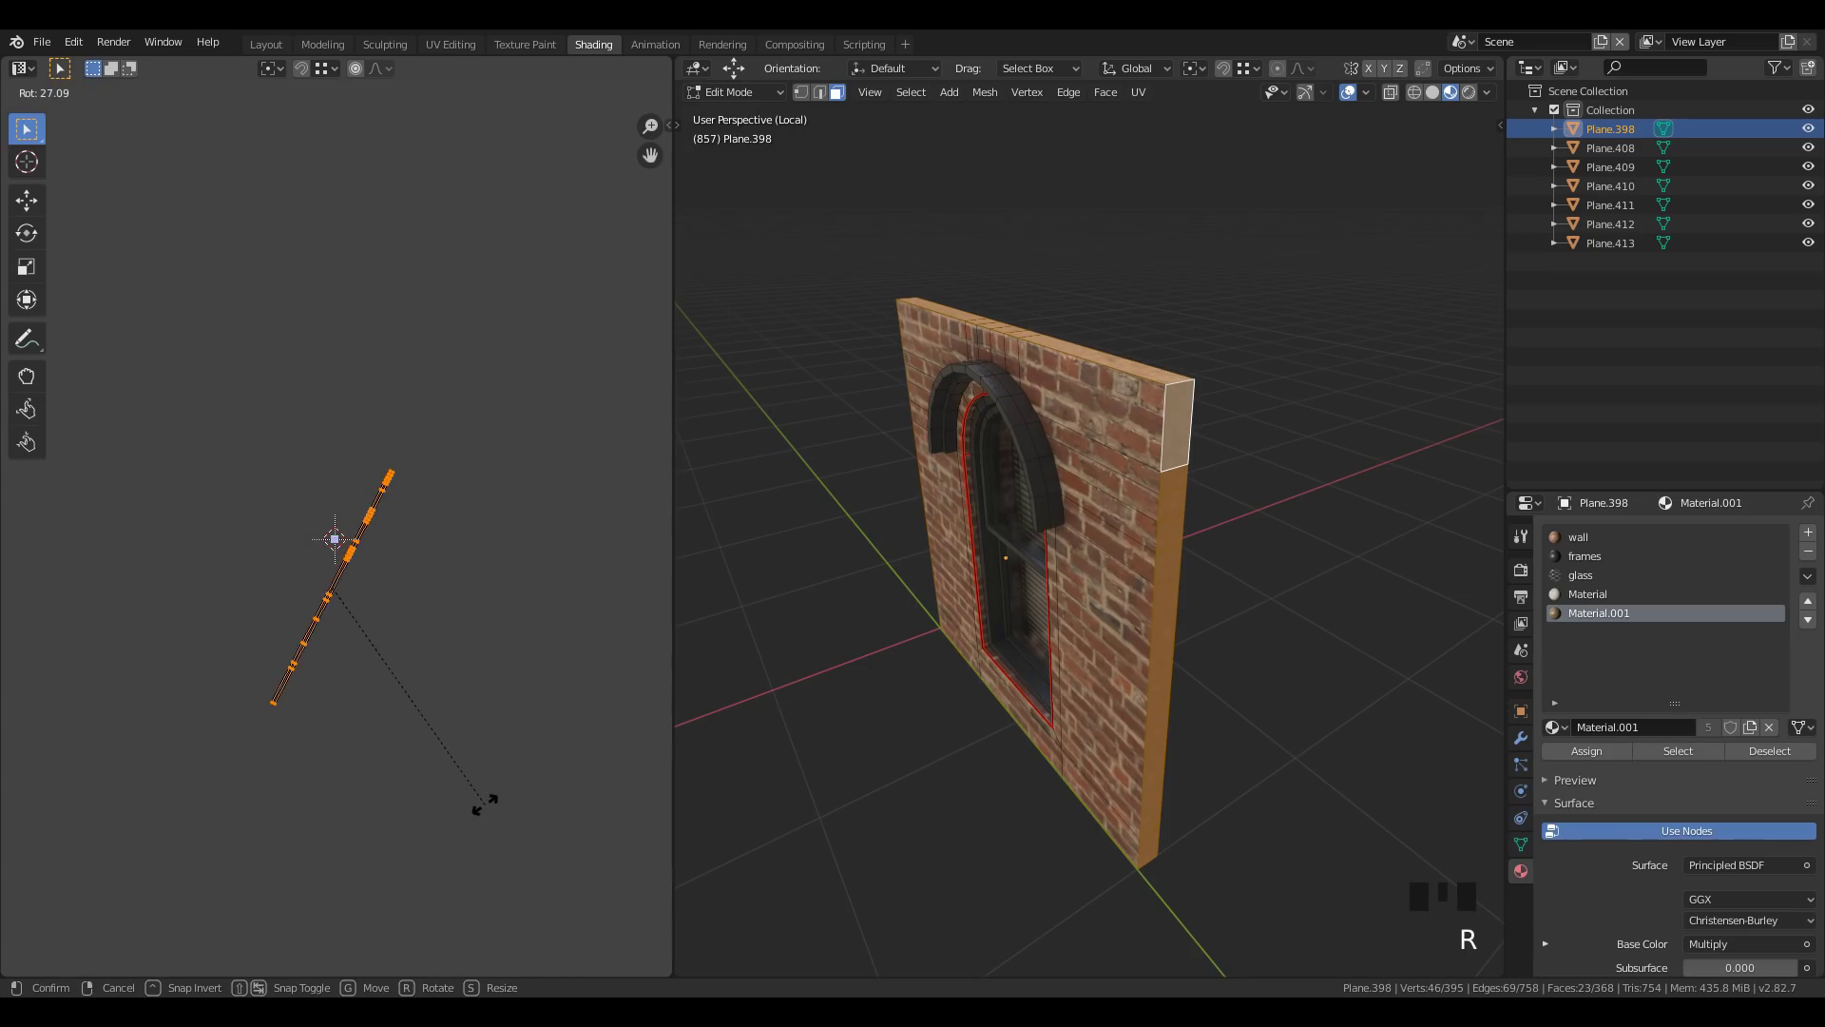
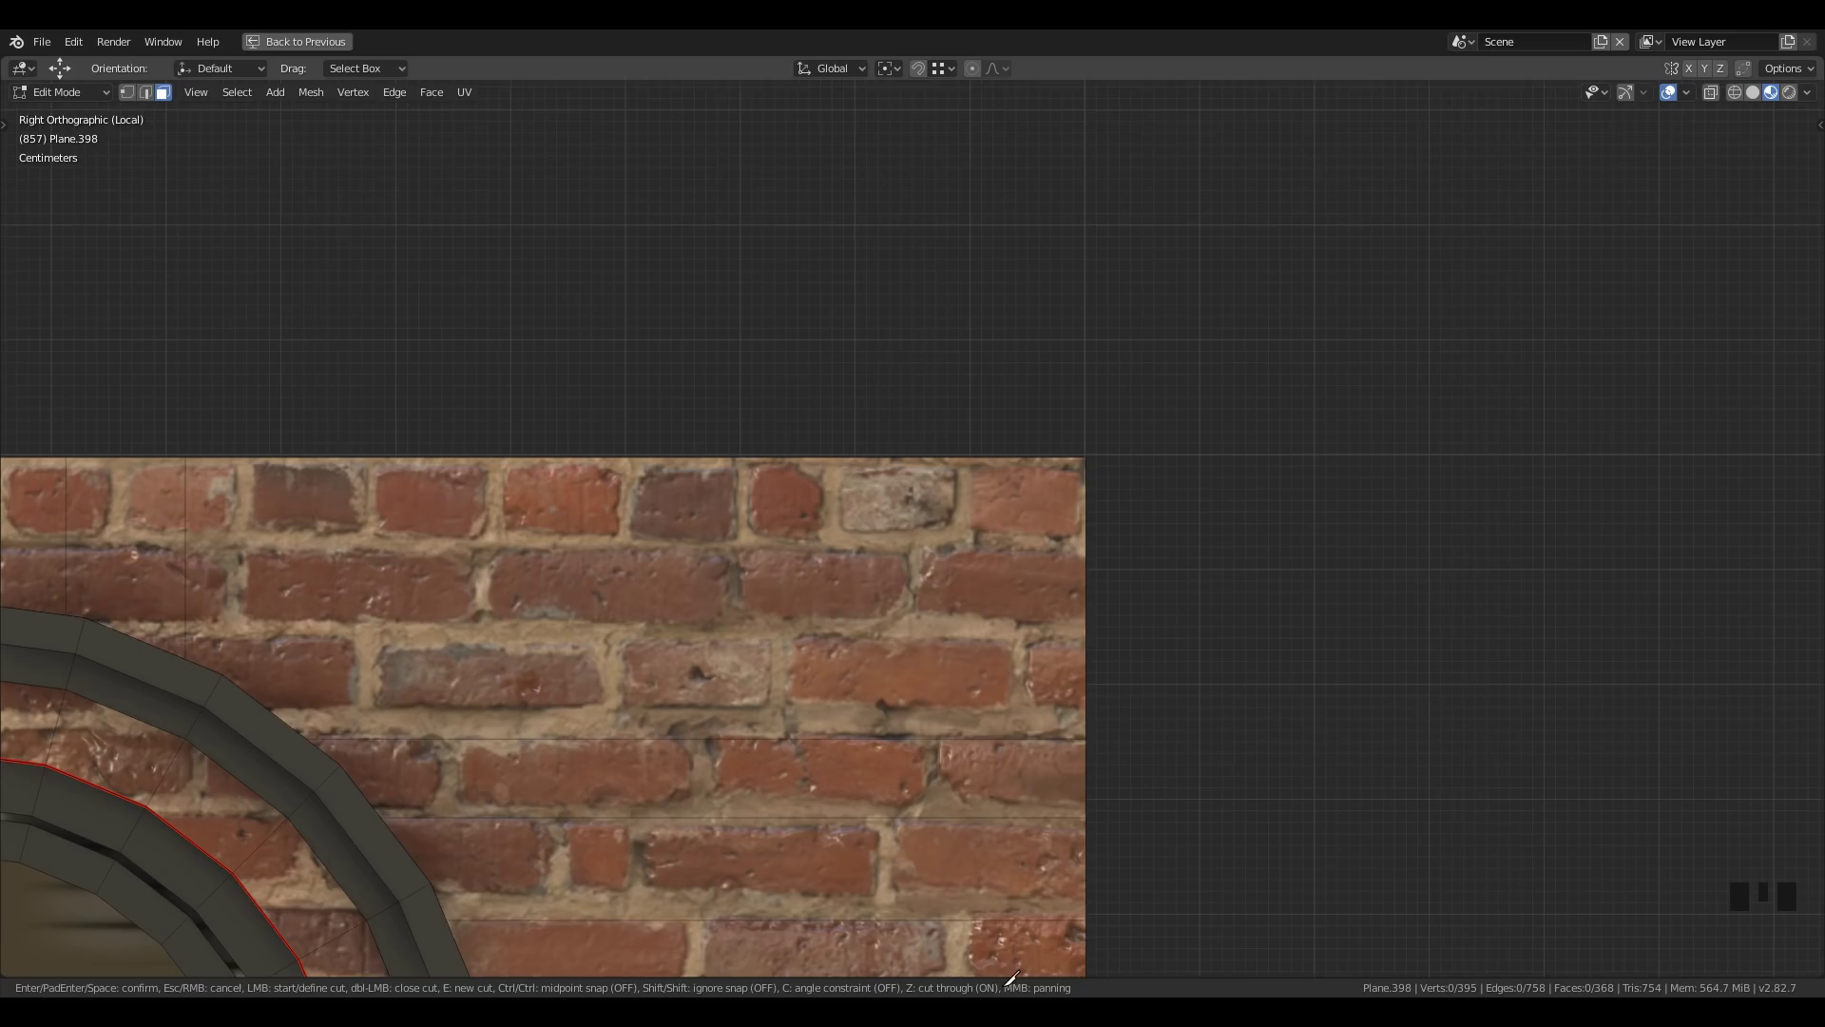
Trace a knife cut along the brick mortar lines near the wall's top edge
scroll("up", 3)
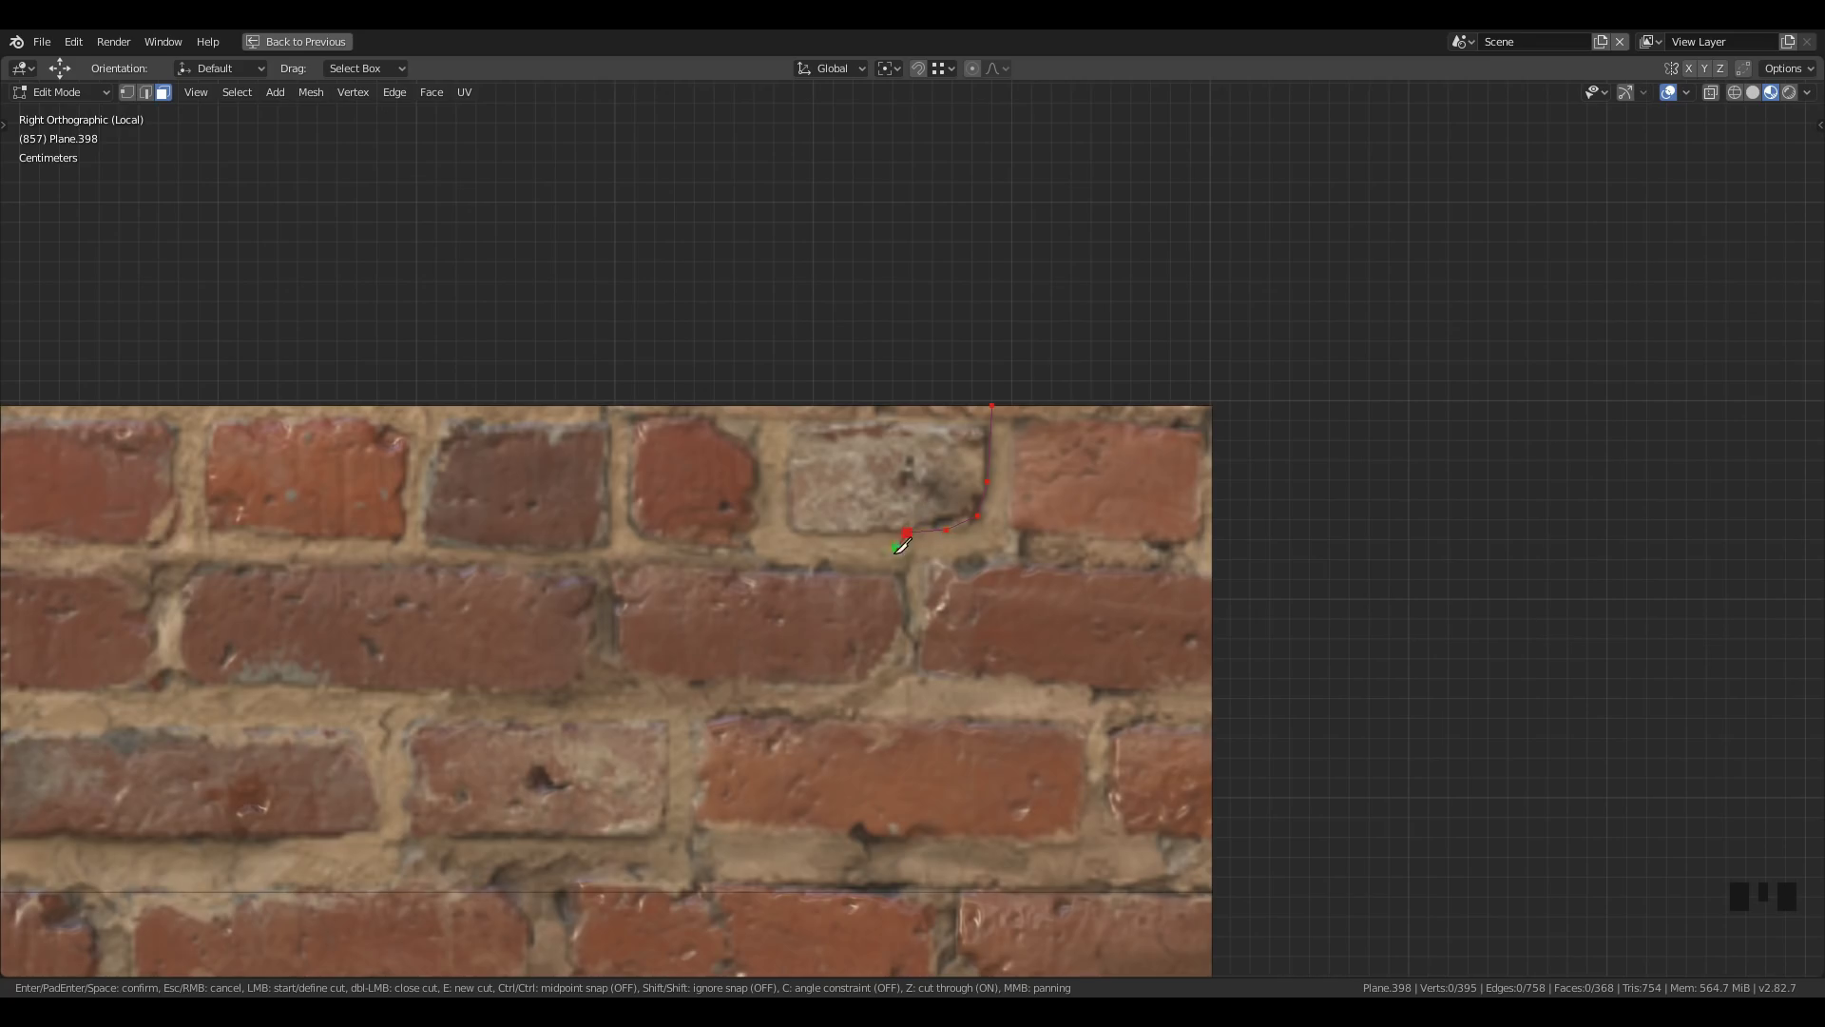
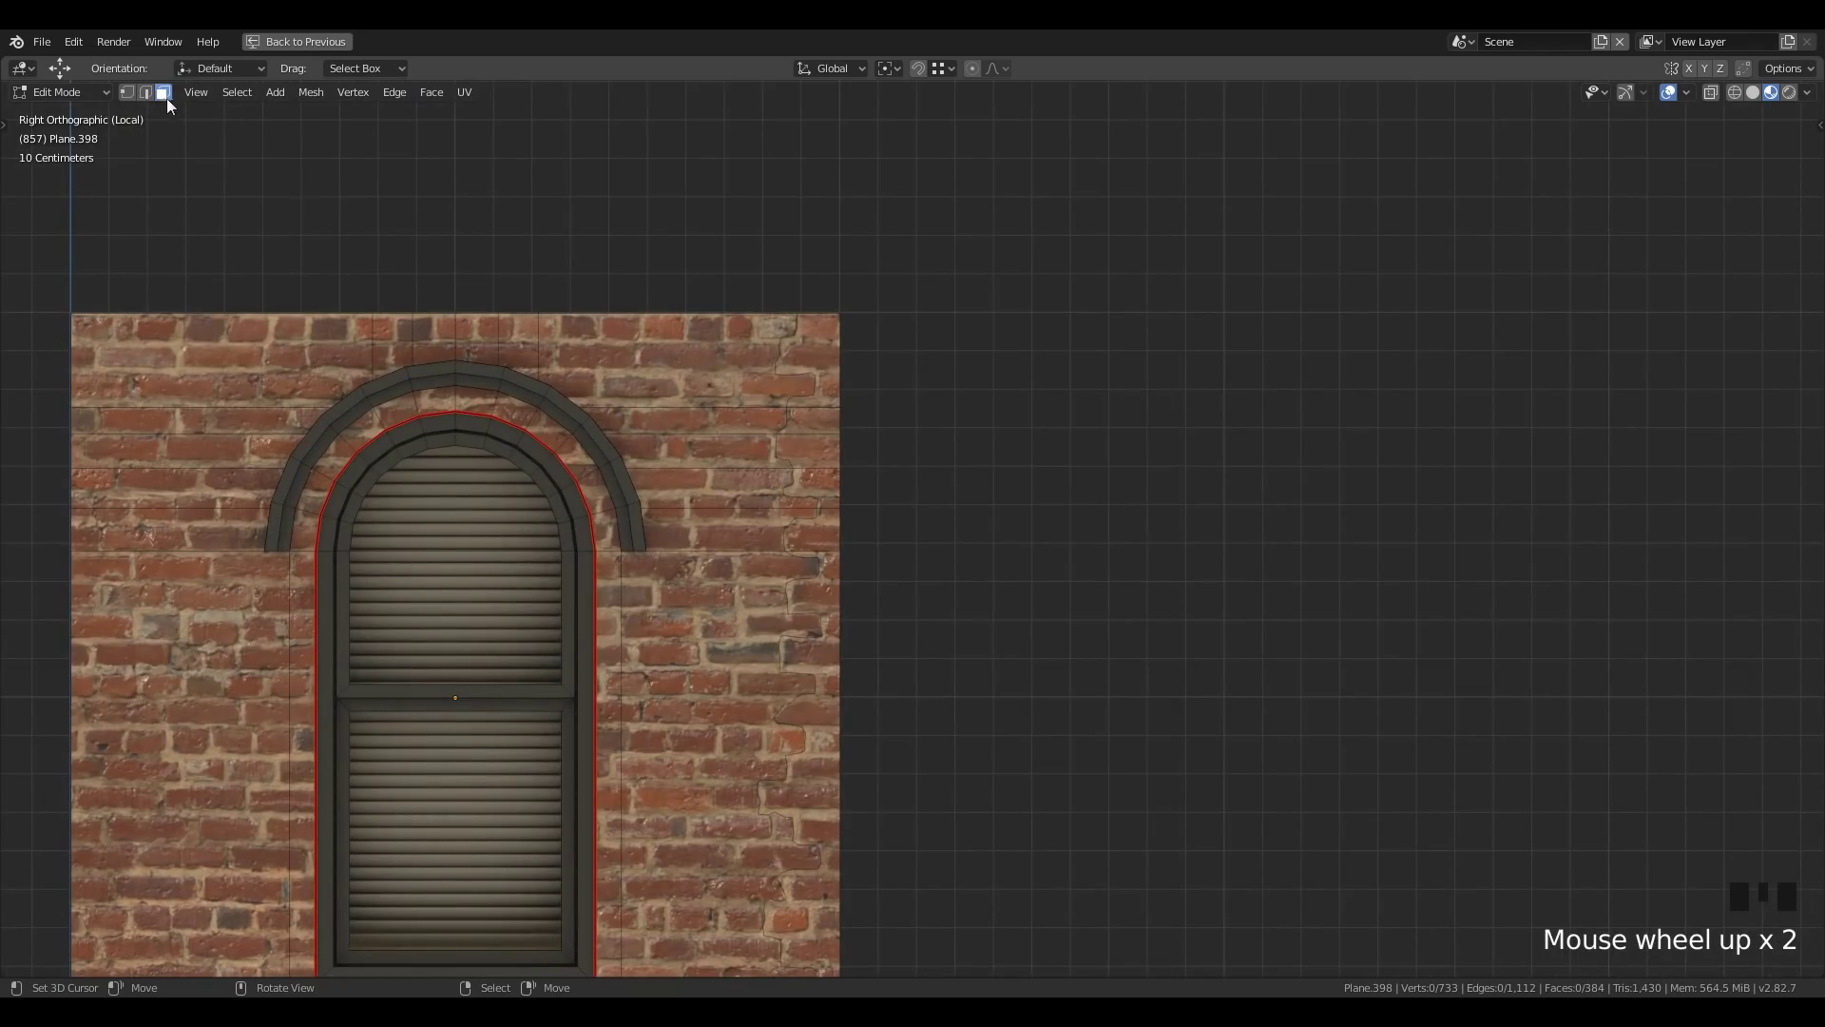
Circle-select the wall faces beyond the brick outline along the right edge for removal
right_click(831, 339)
left_click_drag(832, 531, 865, 310)
key("c")
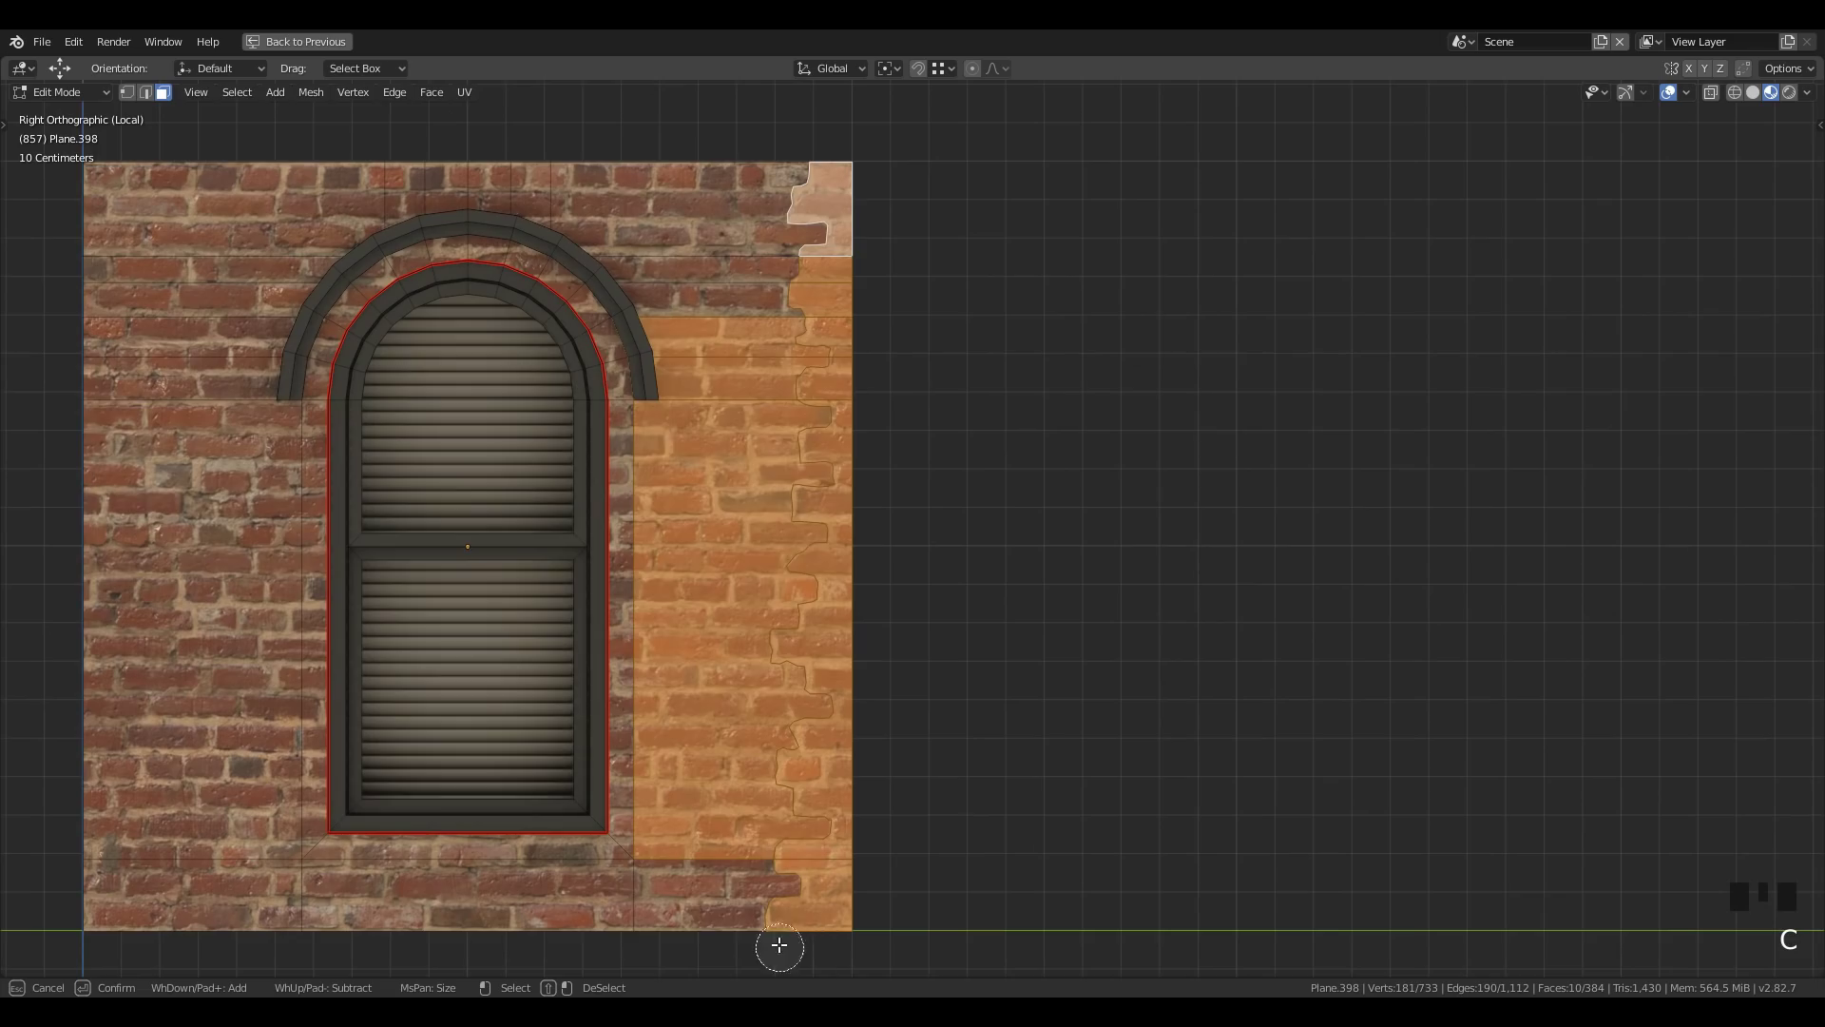
left_click_drag(1031, 419, 803, 261)
key("c")
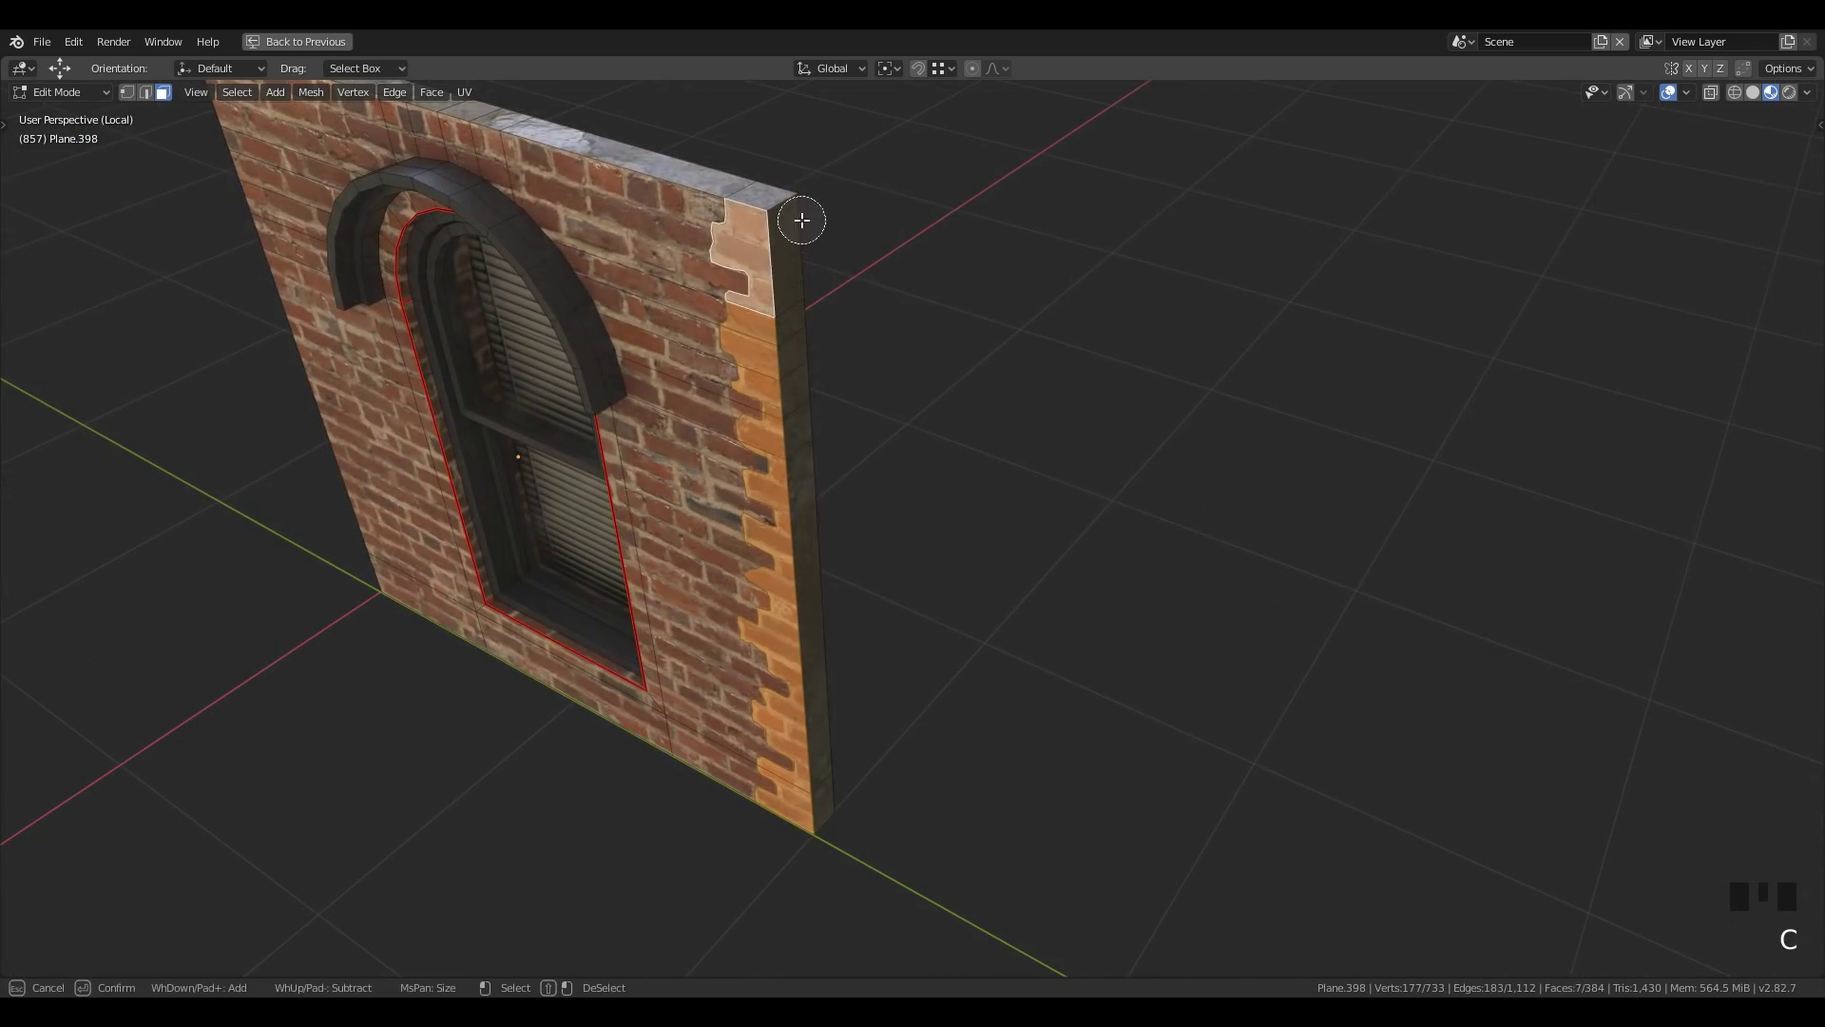
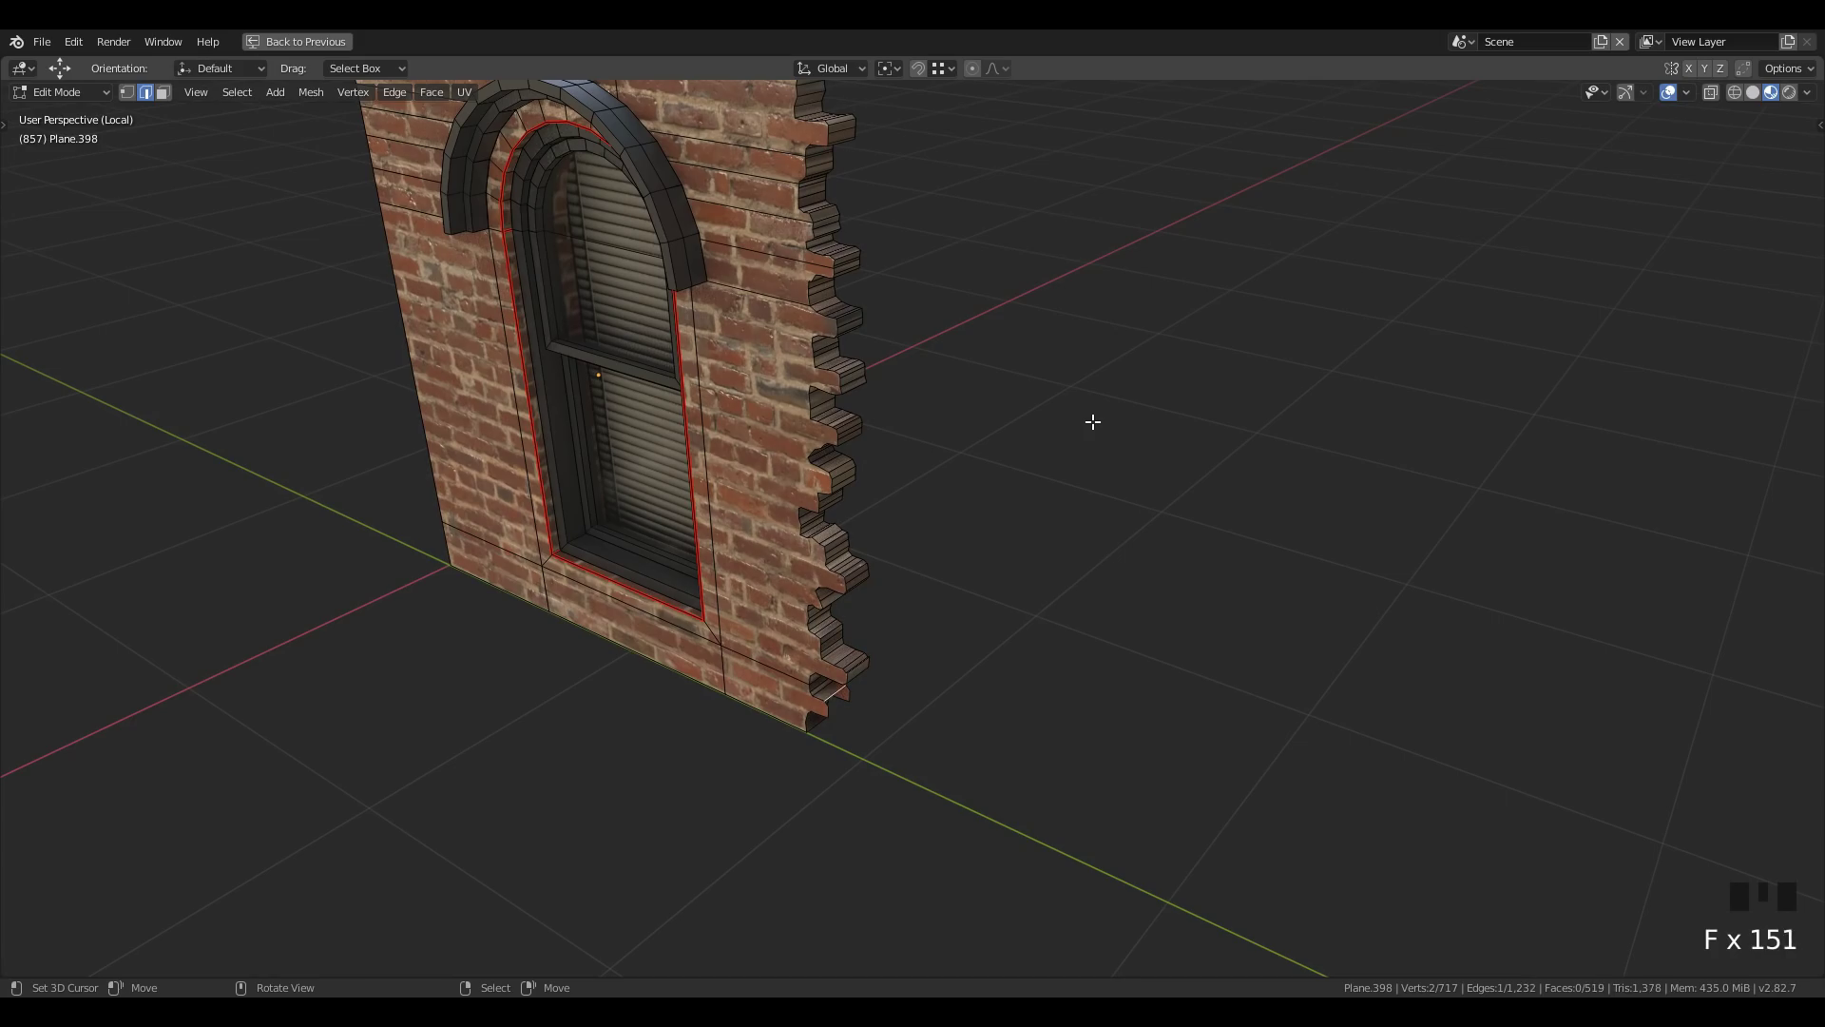
Fill faces along the jagged stepped brick edge to give it depth, orbiting to check it
key("f")
key("f")
key("f")
key("f")
key("f")
key("f")
left_click_drag(970, 634, 1001, 704)
key("f")
key("f")
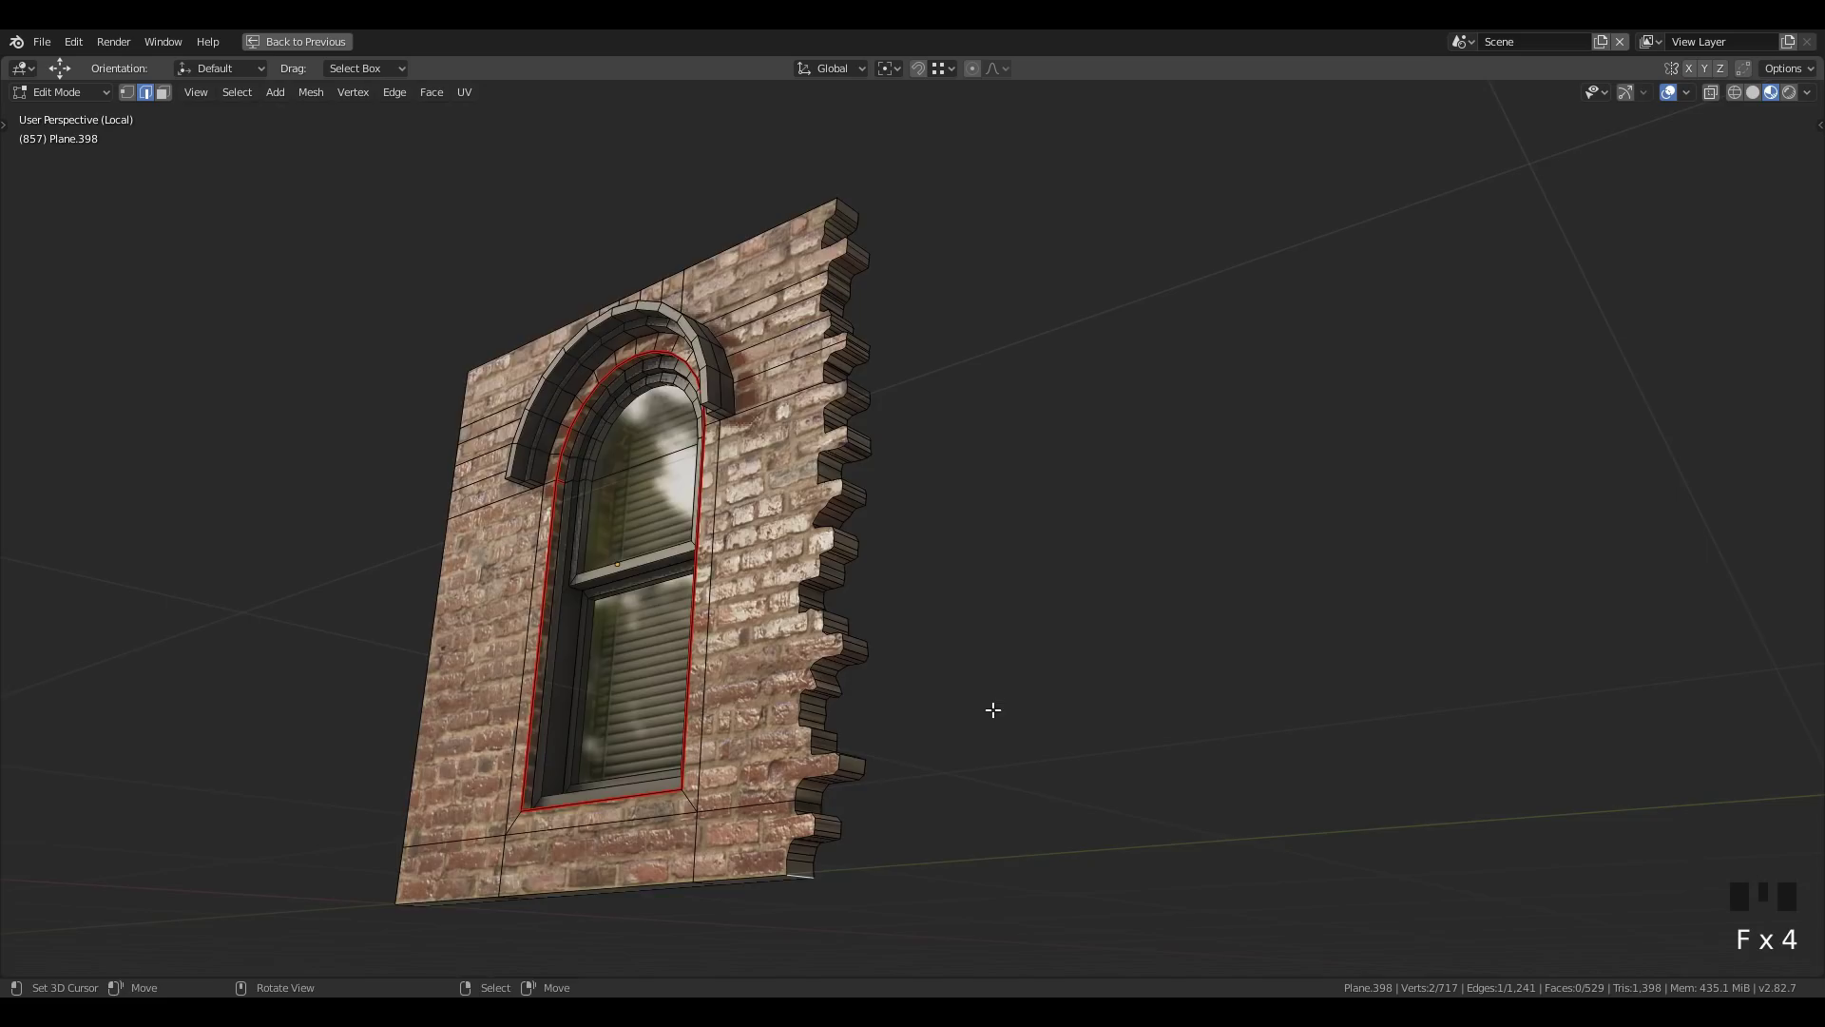
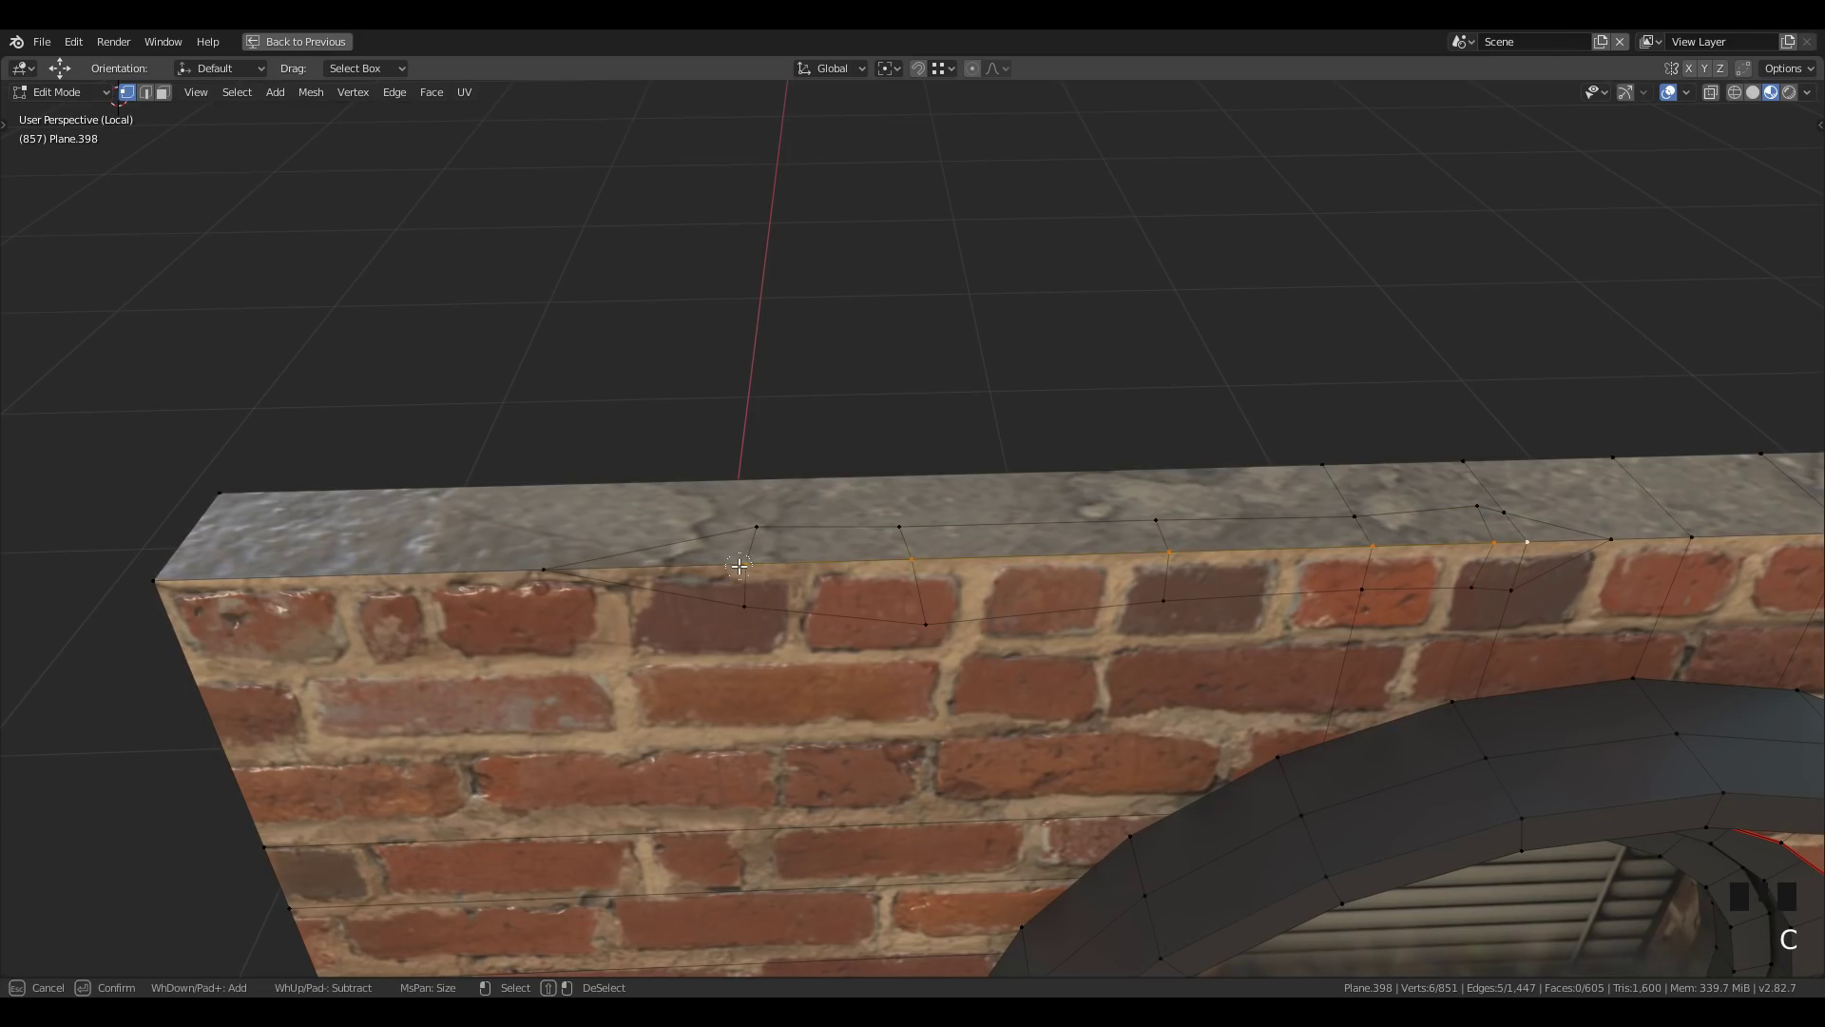
Slide the chip edges along the wall top, circle-select the chip faces and unwrap them
left_click_drag(1165, 698, 1156, 705)
scroll("up", 3)
key("g")
key("g")
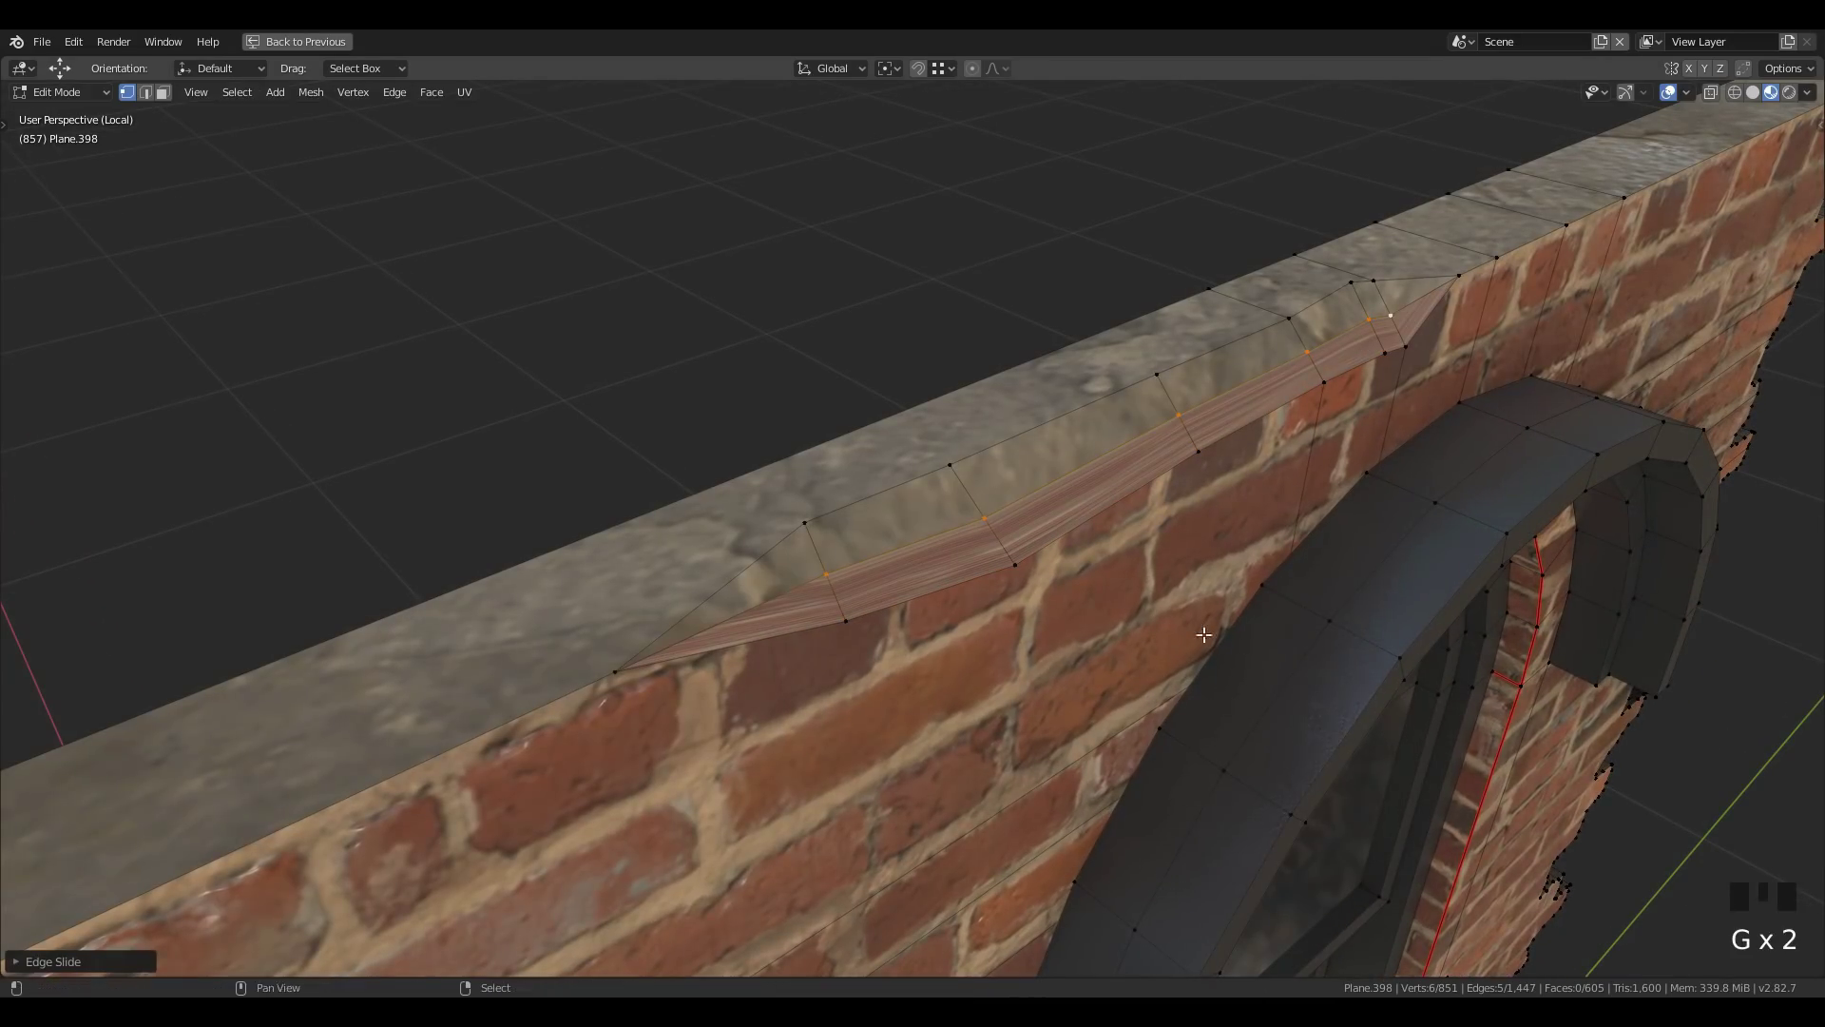
key("c")
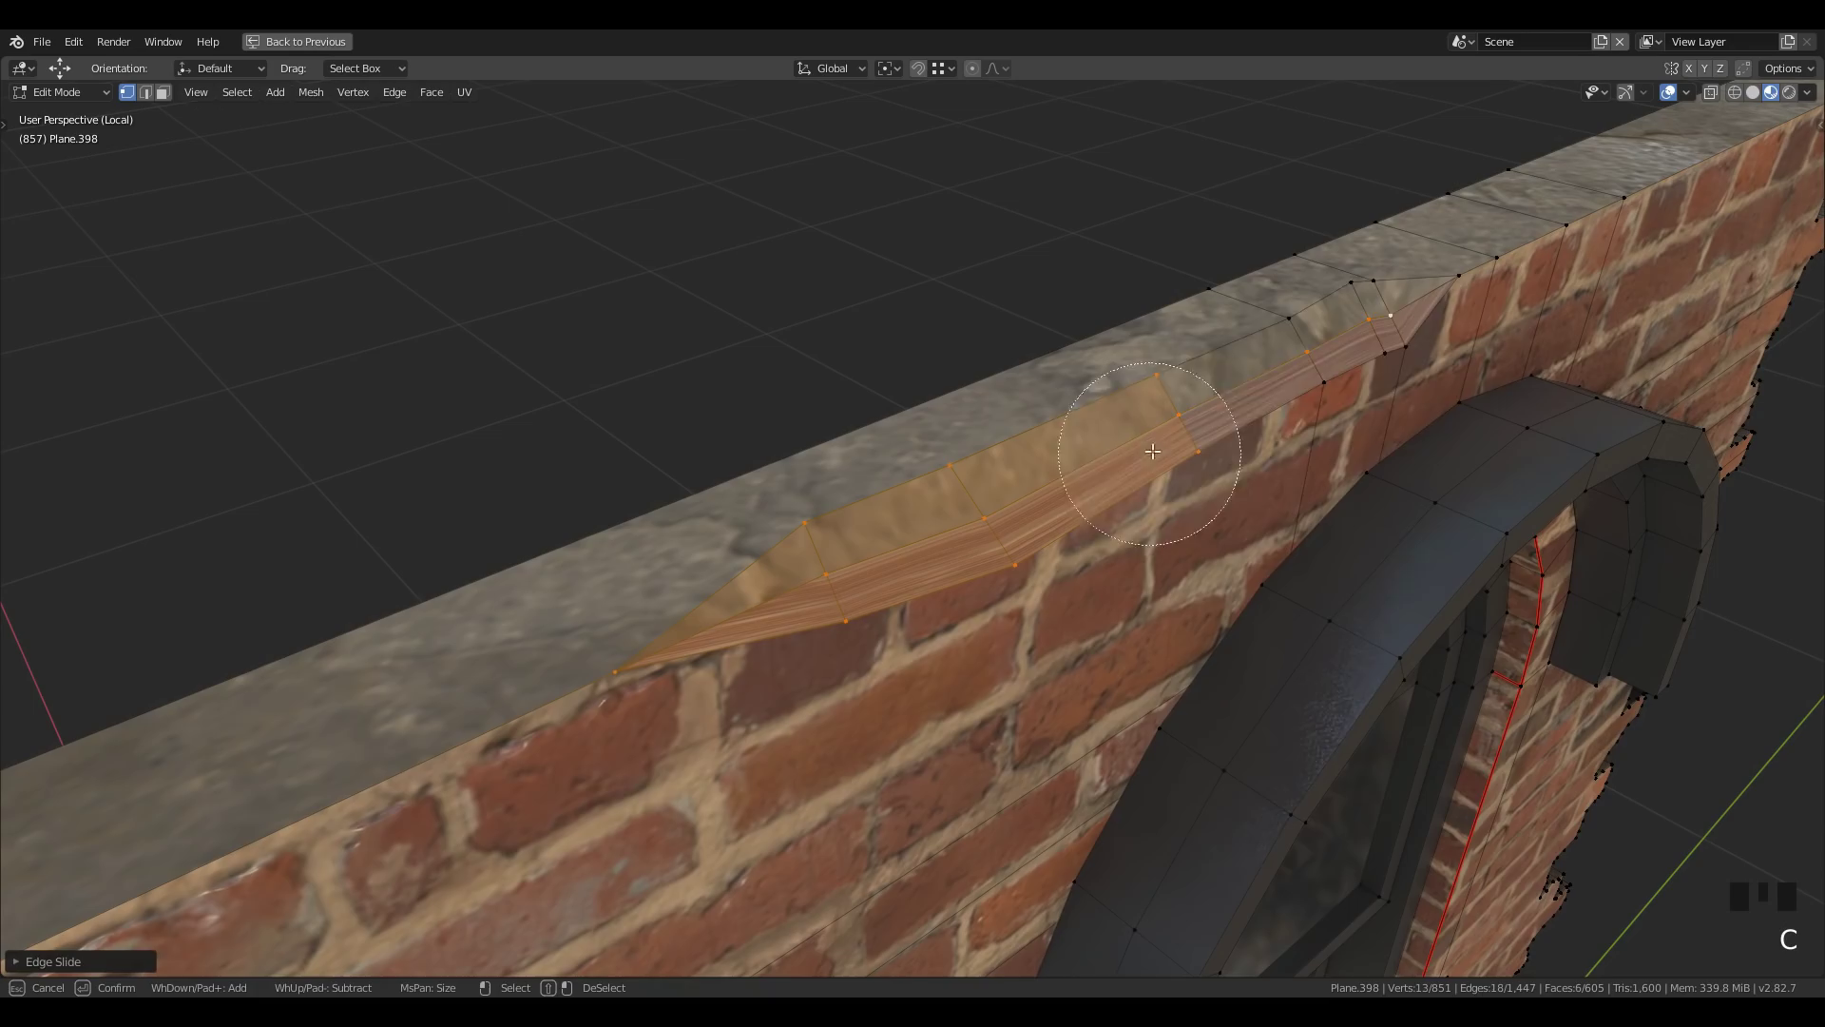
key("c")
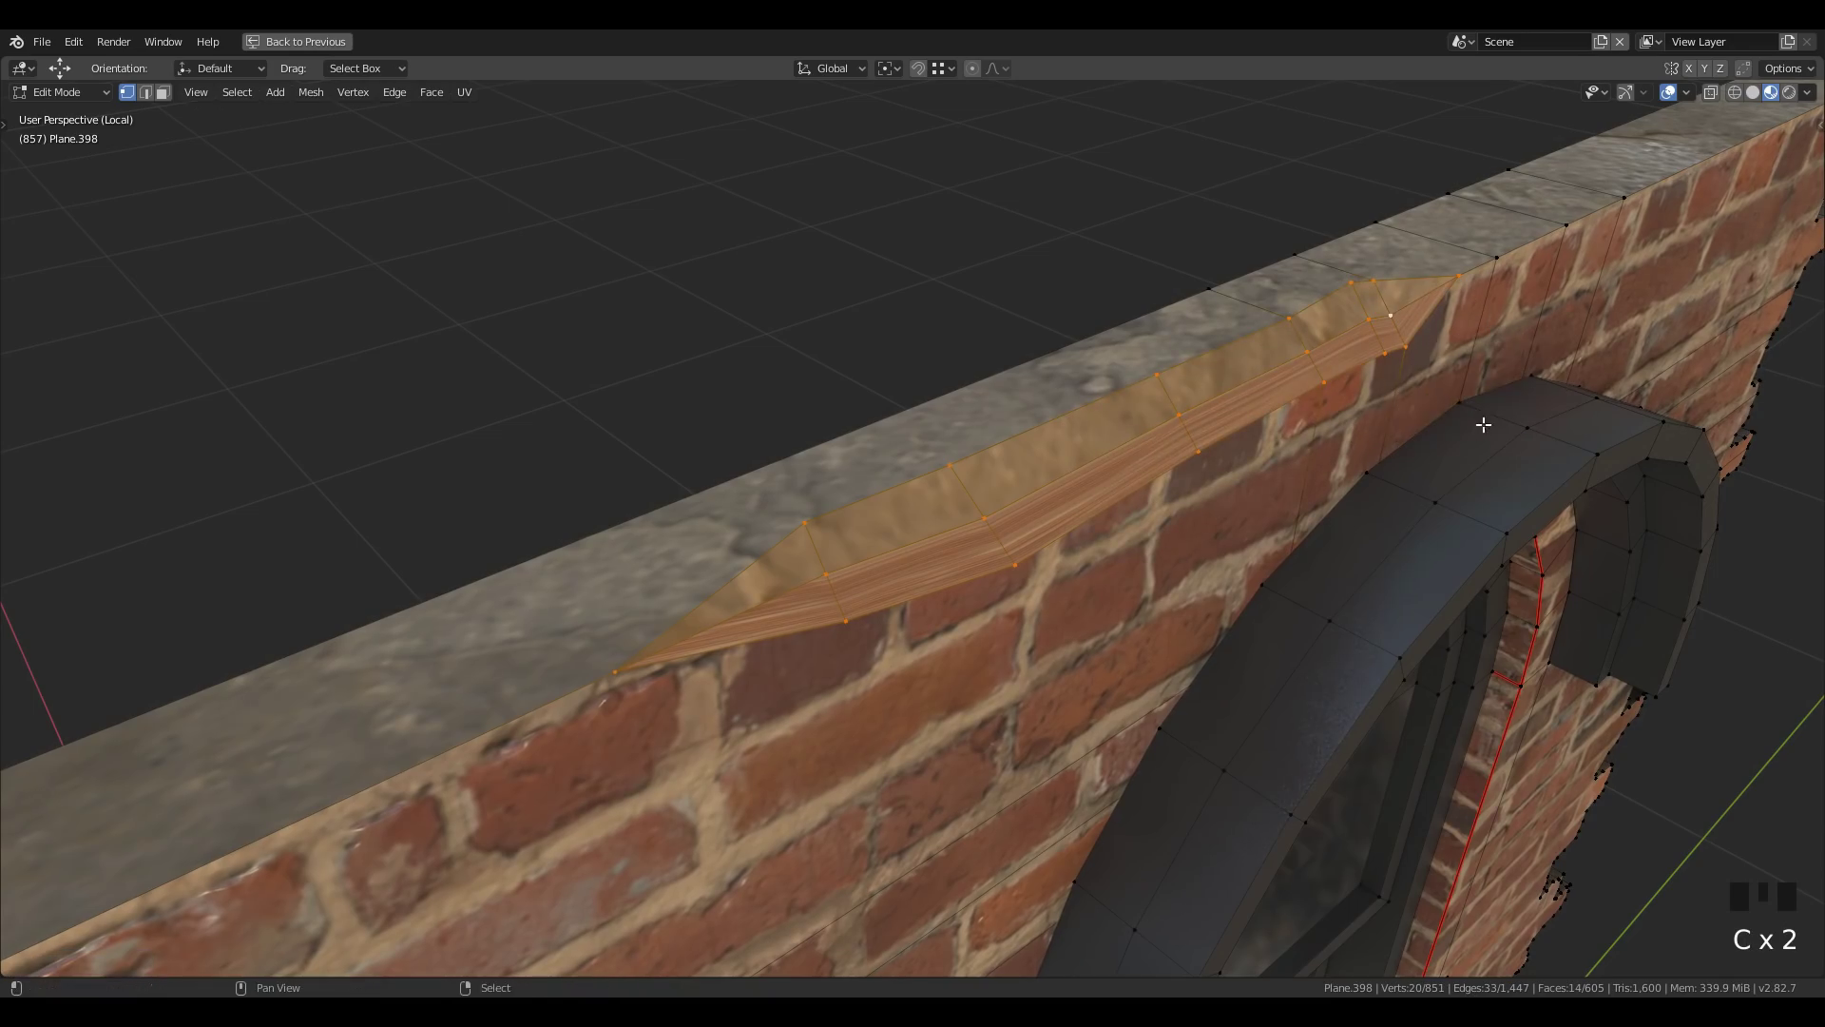
key("ctrl+space")
Assign Material.001 to the chipped strip faces and fit their UVs in the shading layout
key("u")
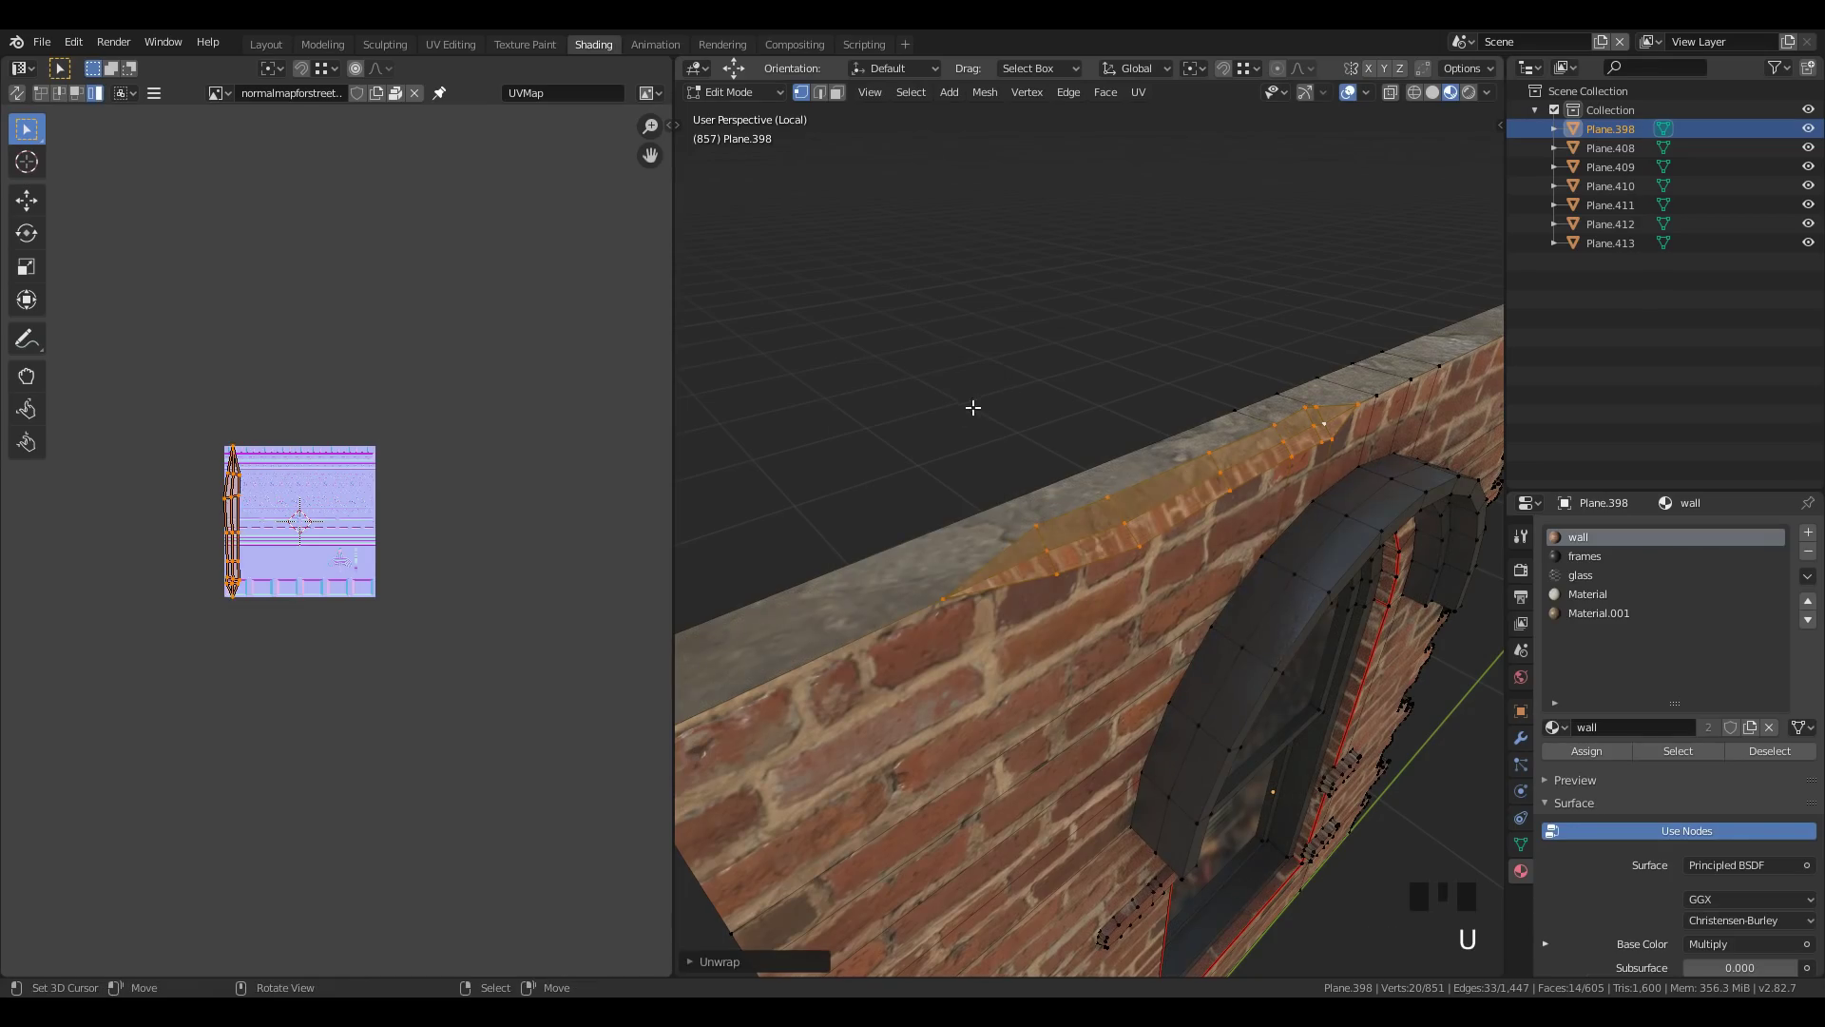
key("s")
key("g")
scroll("up", 3)
double_click(1600, 632)
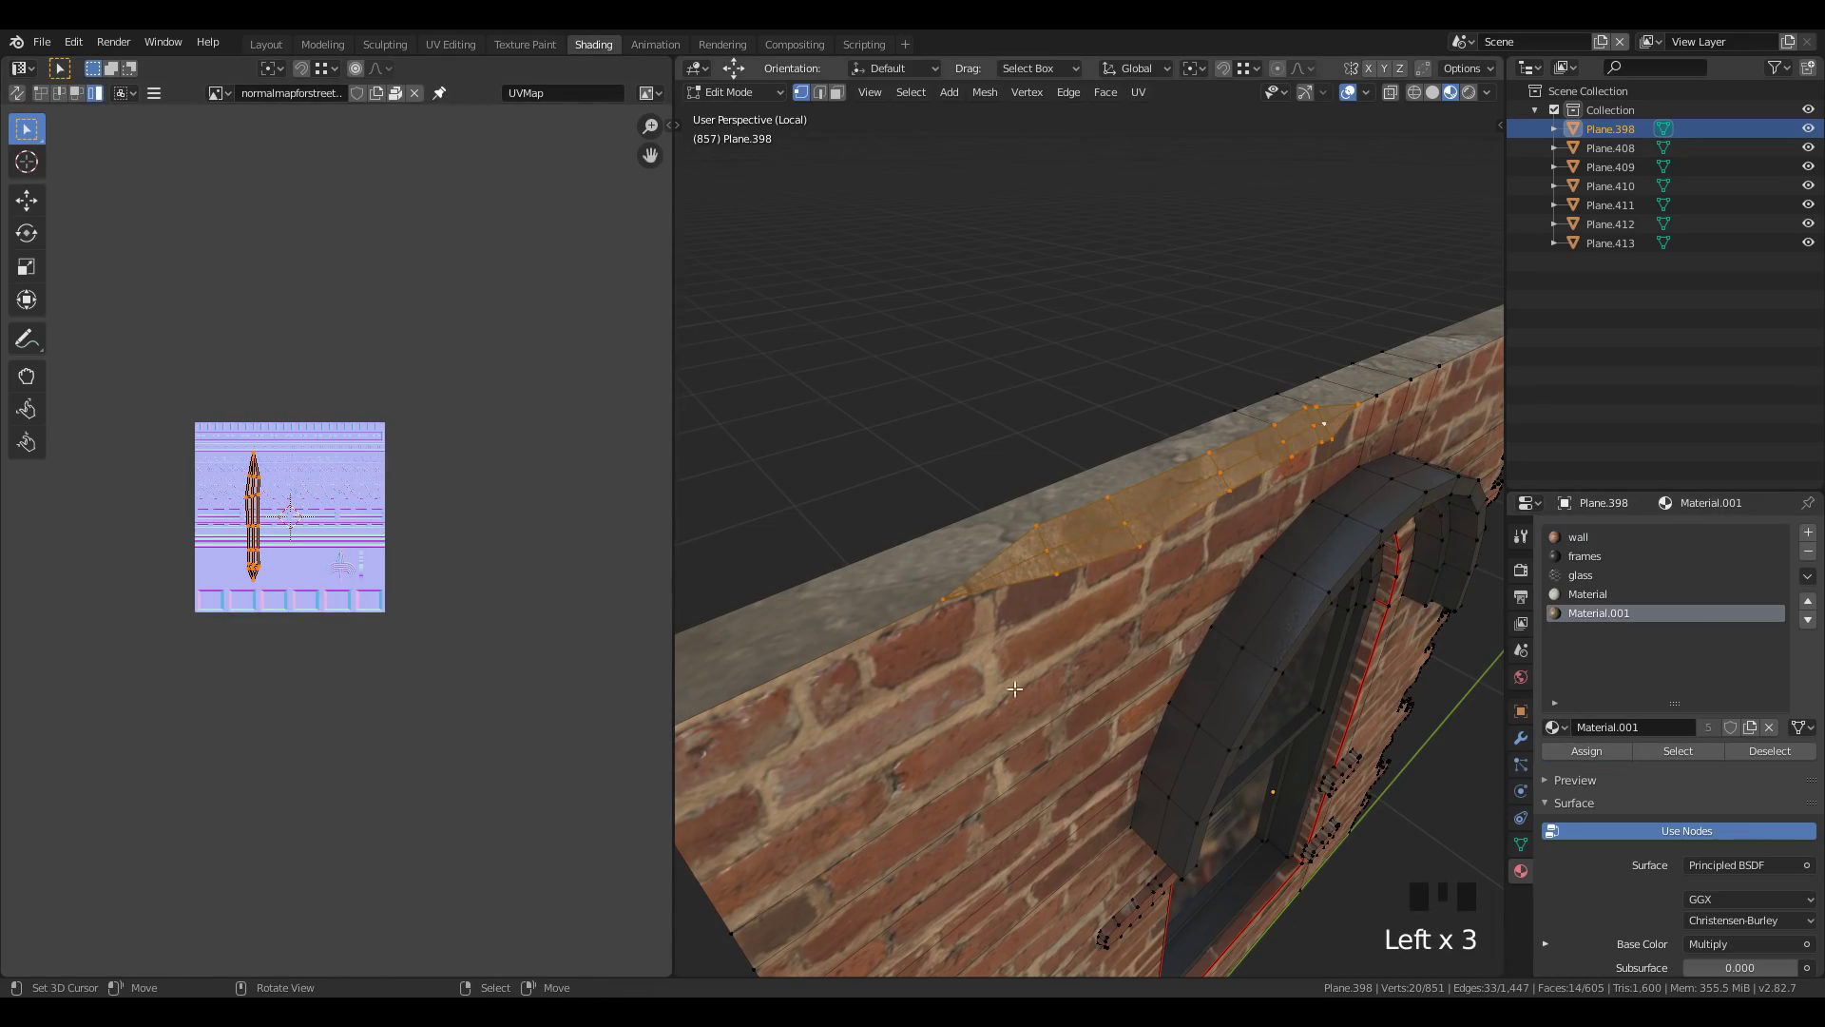
key("ctrl+space")
key("ctrl+space")
key("s")
key("Tab")
key("ctrl+space")
scroll("down", 3)
left_click_drag(1278, 683, 1161, 597)
scroll("down", 3)
Back in Layout, select the arch frame, hide everything else and start the Knife tool on it
middle_click(1107, 626)
left_click_drag(1191, 672, 973, 768)
scroll("up", 3)
right_click(1194, 320)
key("Tab")
left_click_drag(1091, 419, 997, 531)
scroll("up", 3)
right_click(936, 588)
key(";")
key("'")
key("l")
key("ctrl+i")
key("h")
scroll("up", 3)
middle_click(1056, 664)
key("z")
key("a")
key("k")
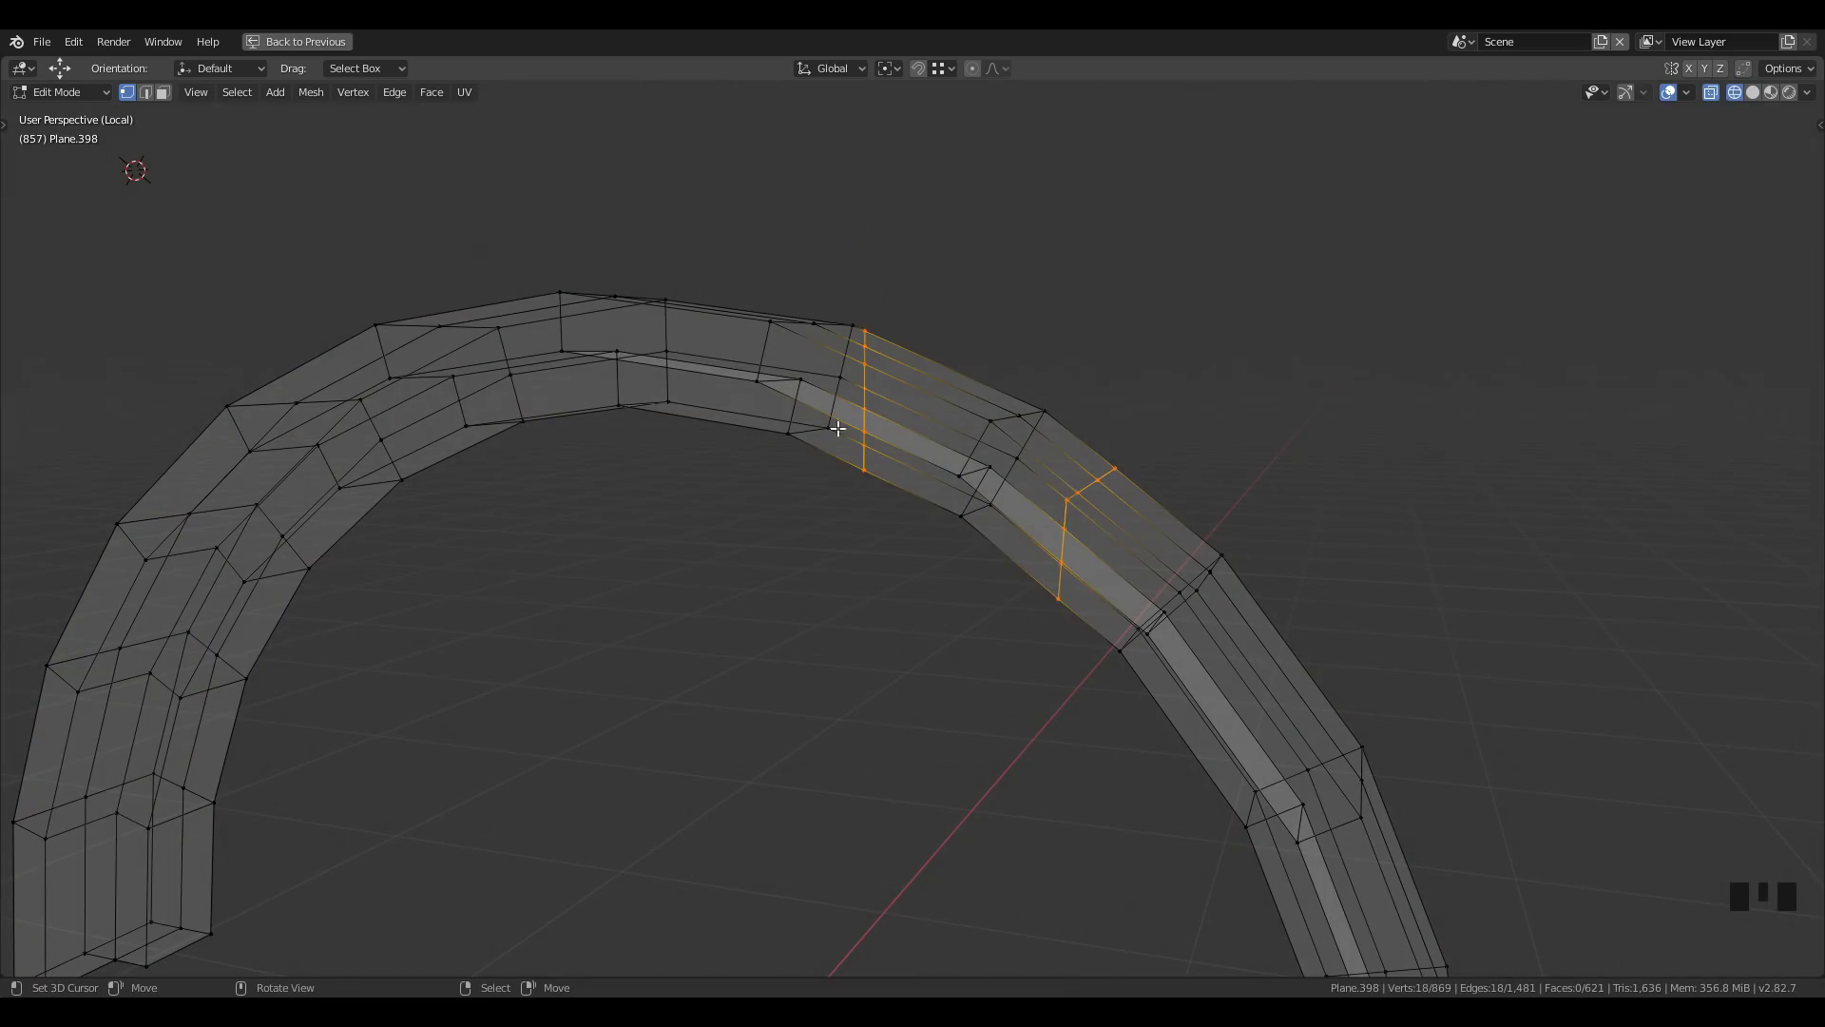
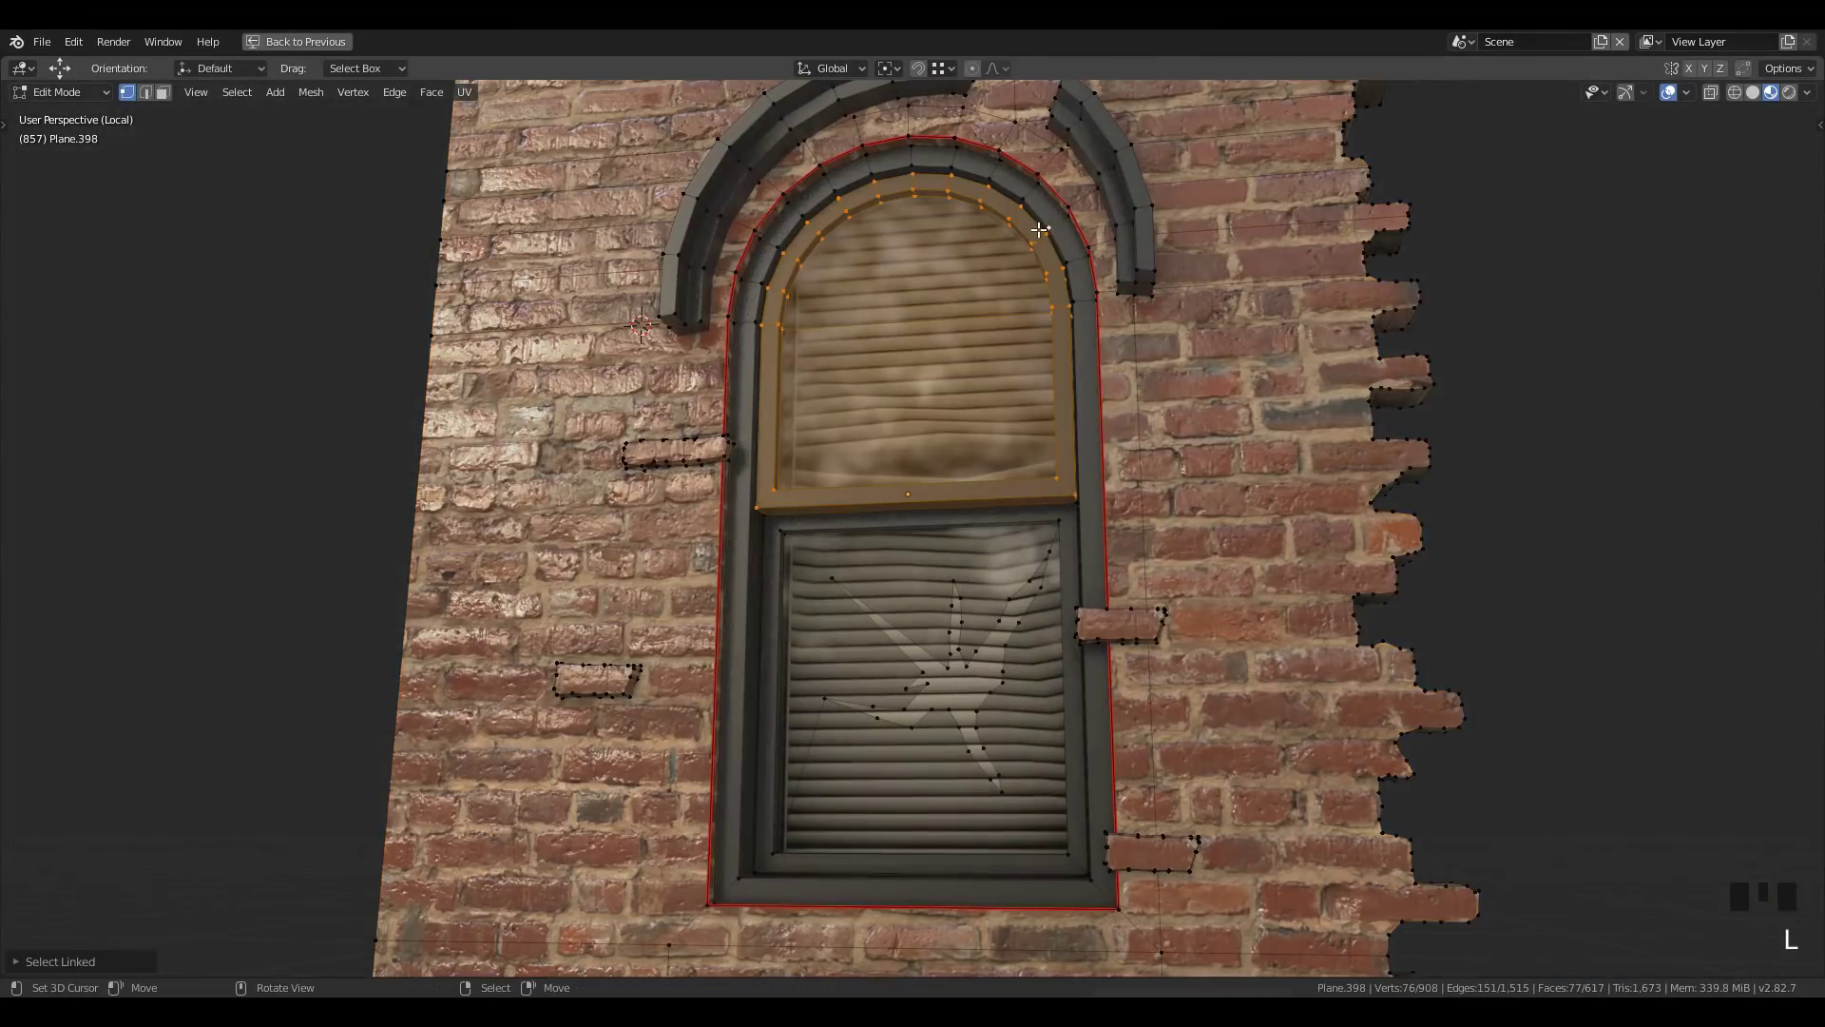
Rotate and shift the upper window shade so it hangs crooked in the arched frame
right_click(1055, 252)
key("r")
key("g")
left_click_drag(1018, 536, 1074, 523)
key("l")
key("r")
key("g")
scroll("up", 3)
scroll("down", 3)
Enter Edit Mode and bend the upper shade further into a broken shape
key("Tab")
left_click_drag(1159, 570, 1083, 535)
scroll("up", 3)
left_click_drag(957, 493, 917, 631)
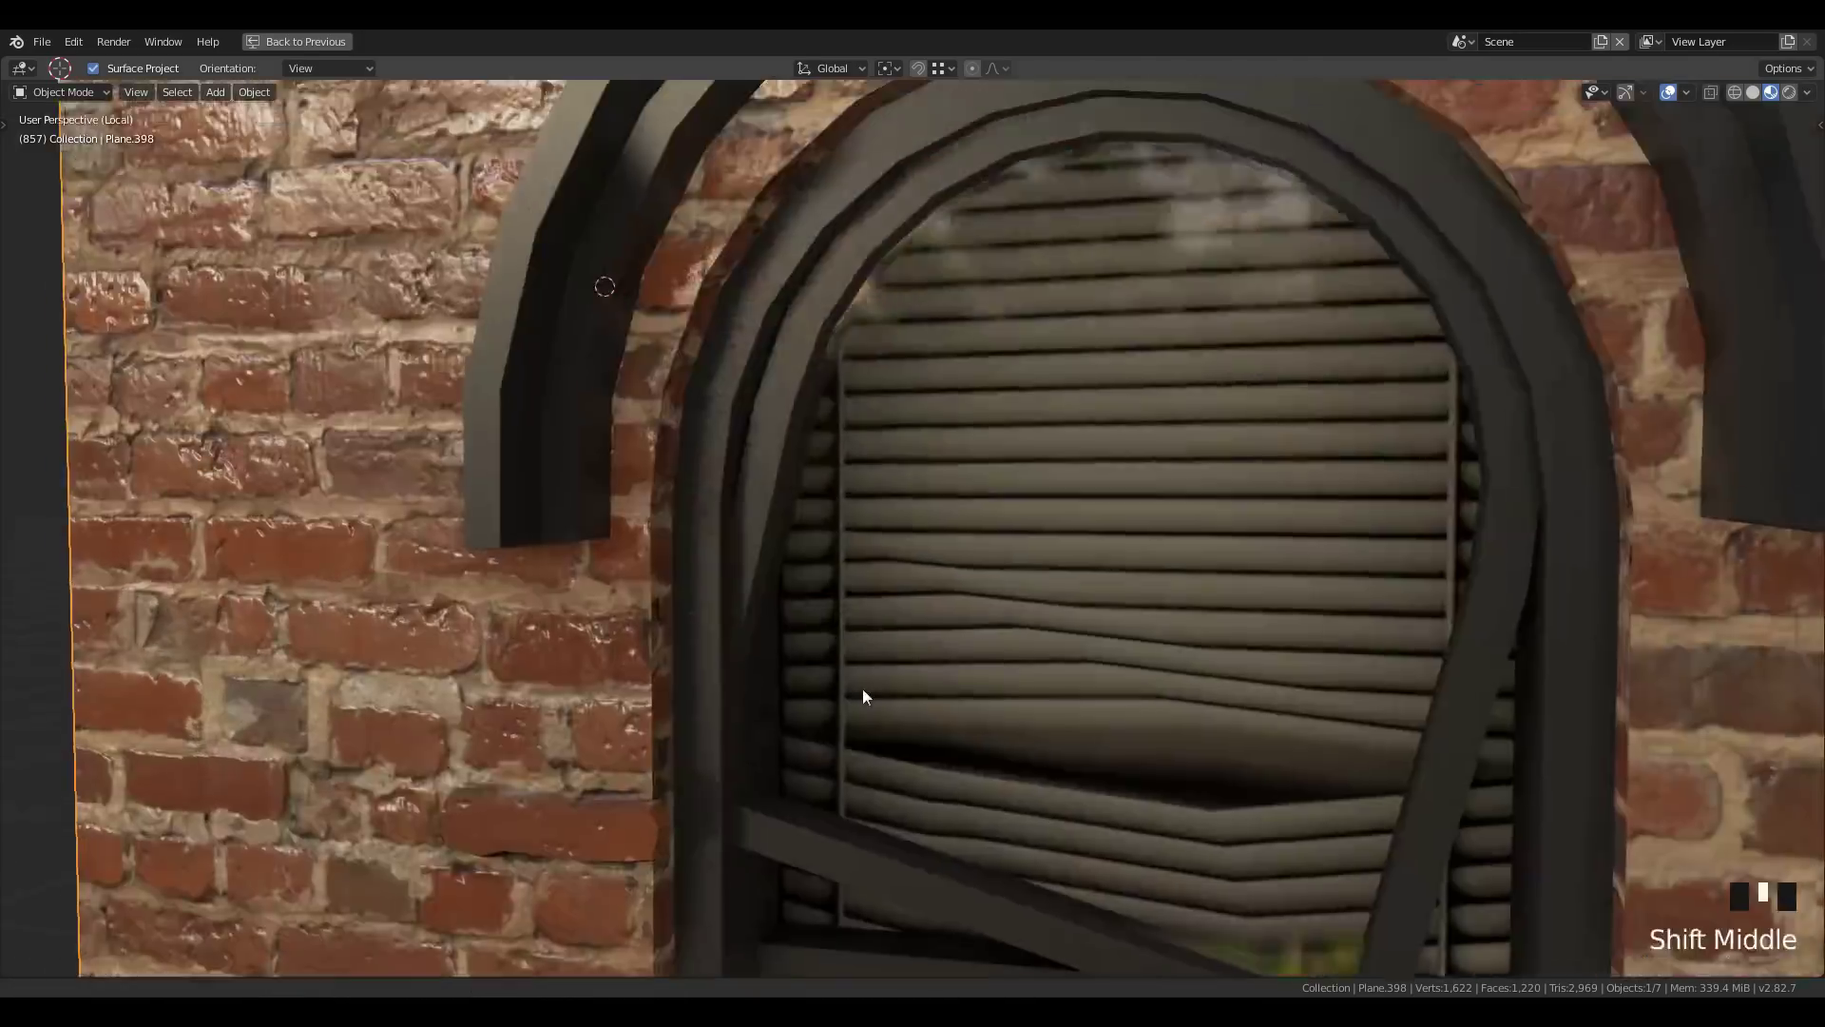
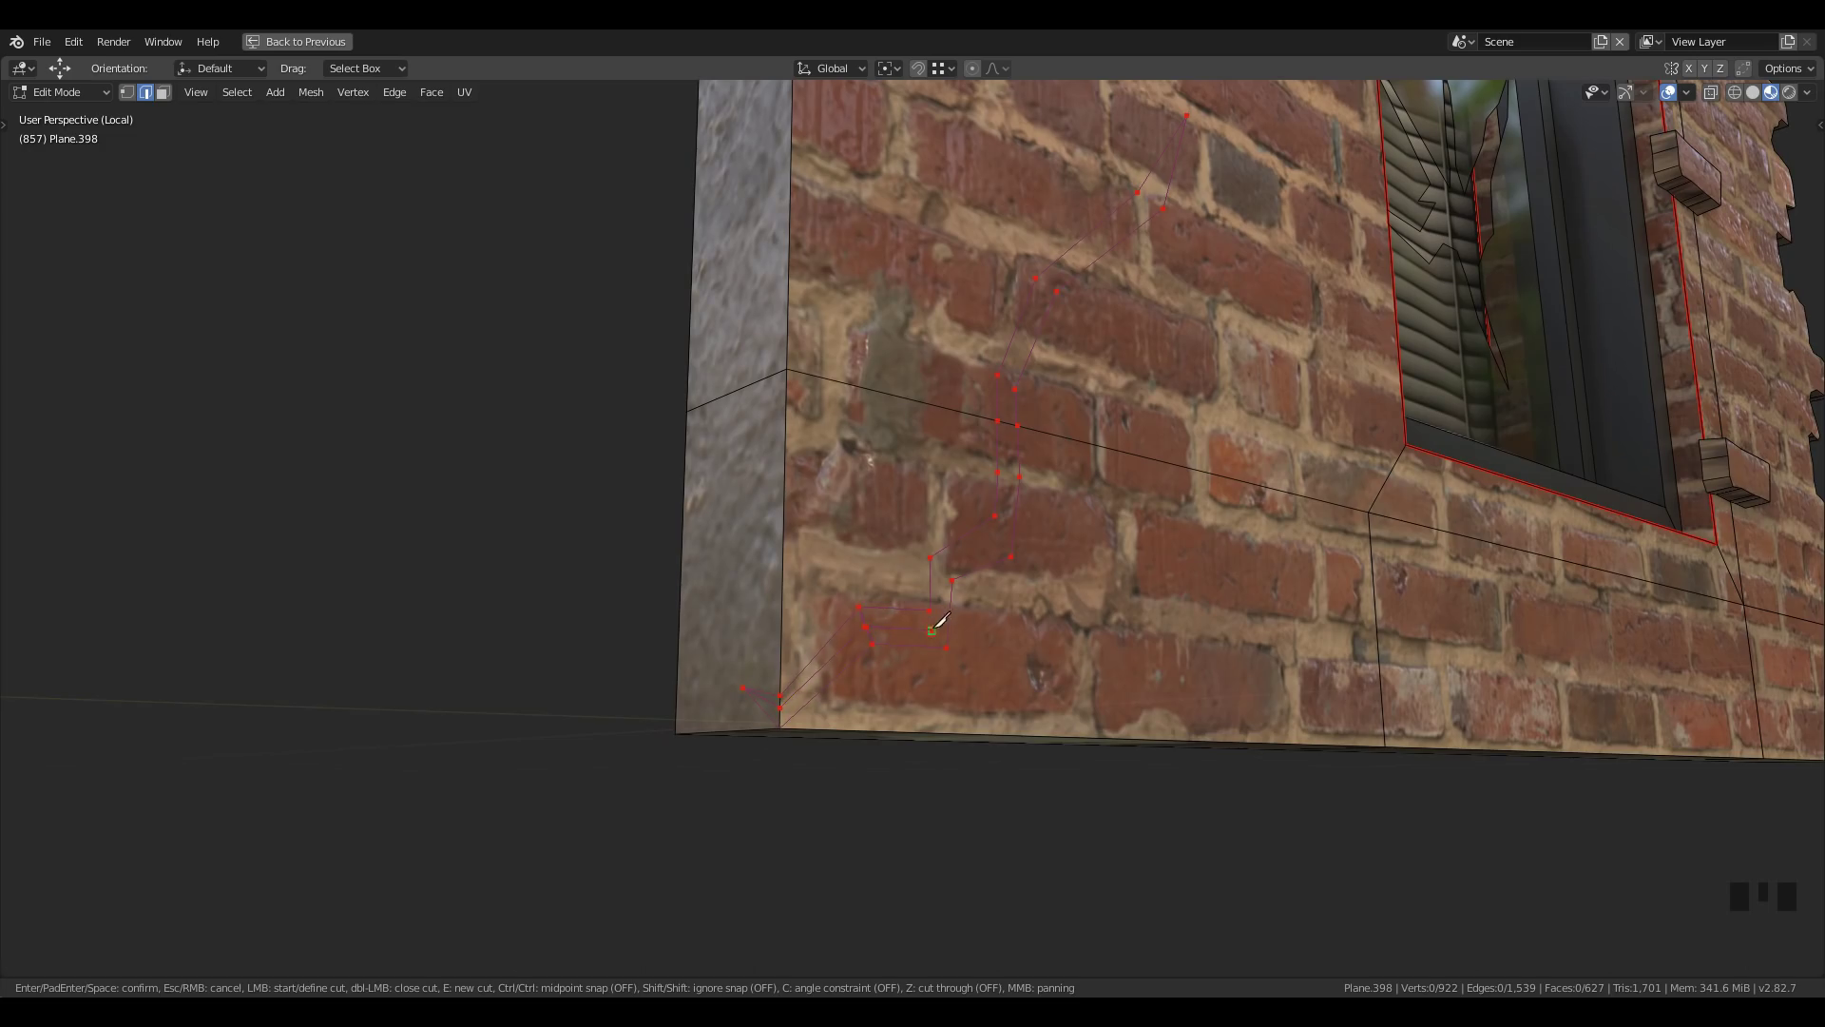
Knife-cut a branching crack into the brick wall beside the window
scroll("up", 3)
middle_click(970, 708)
key("a")
key("k")
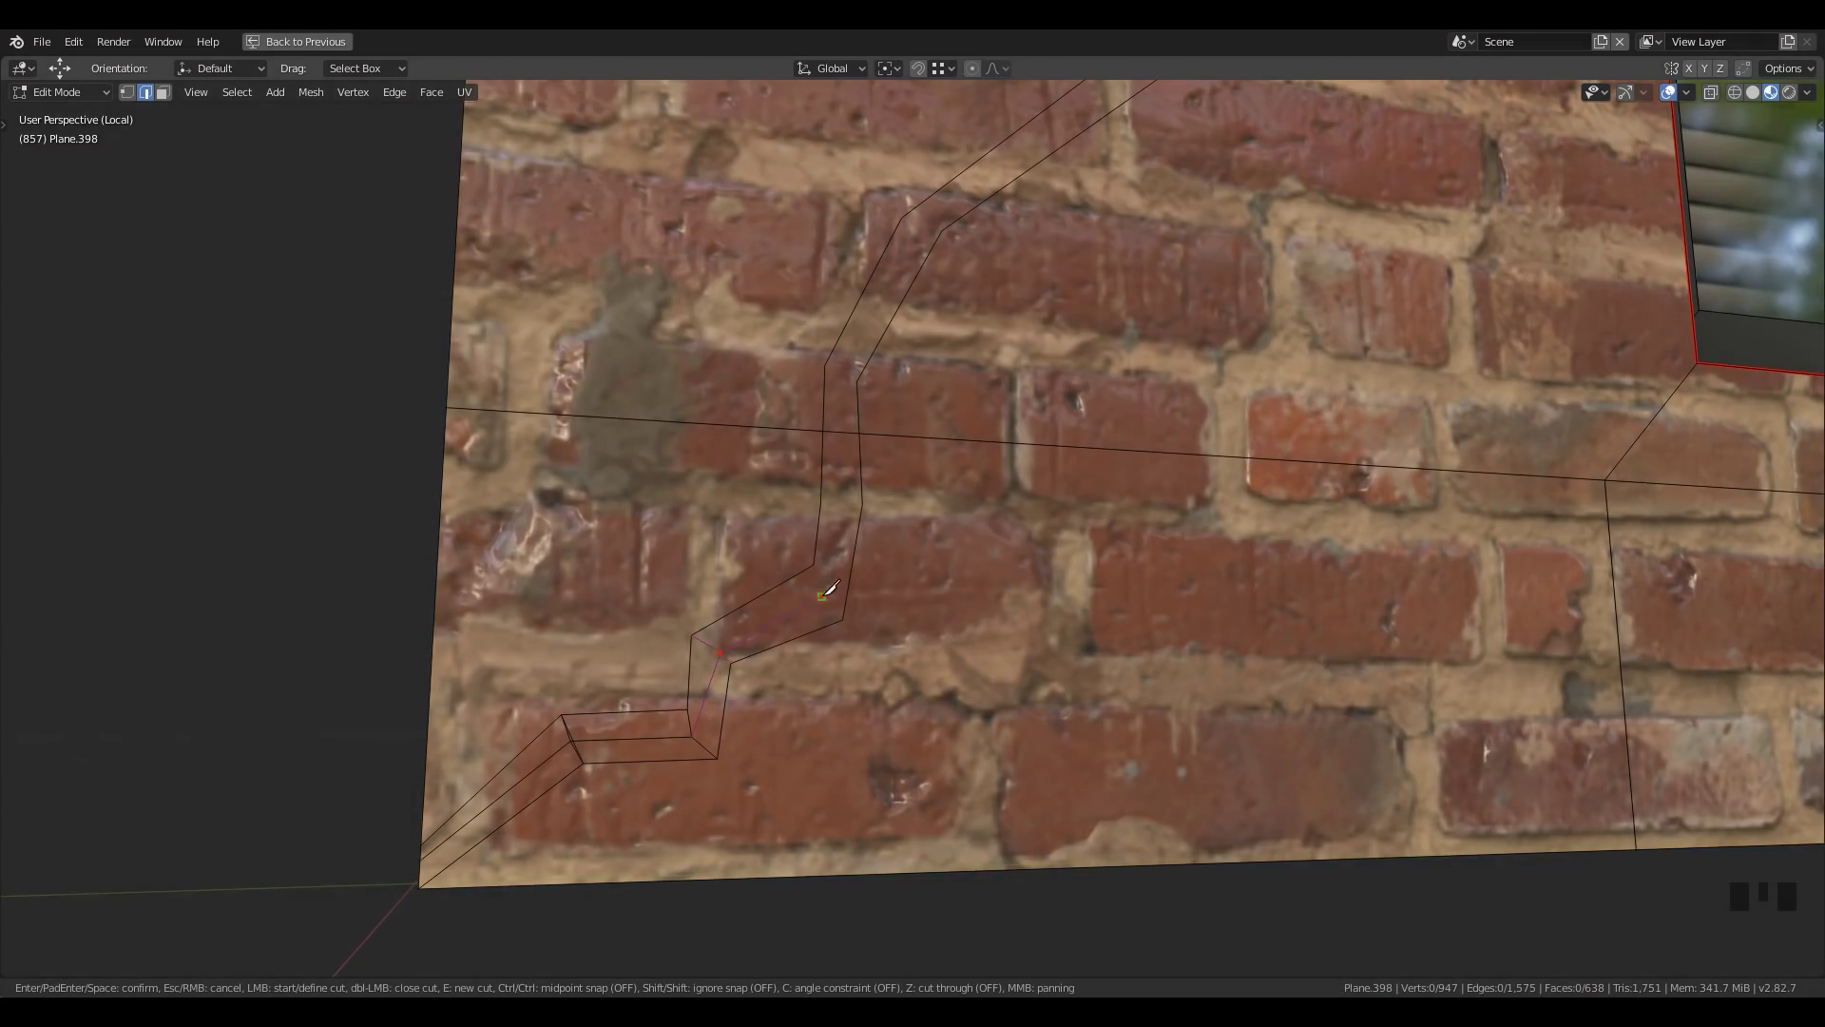
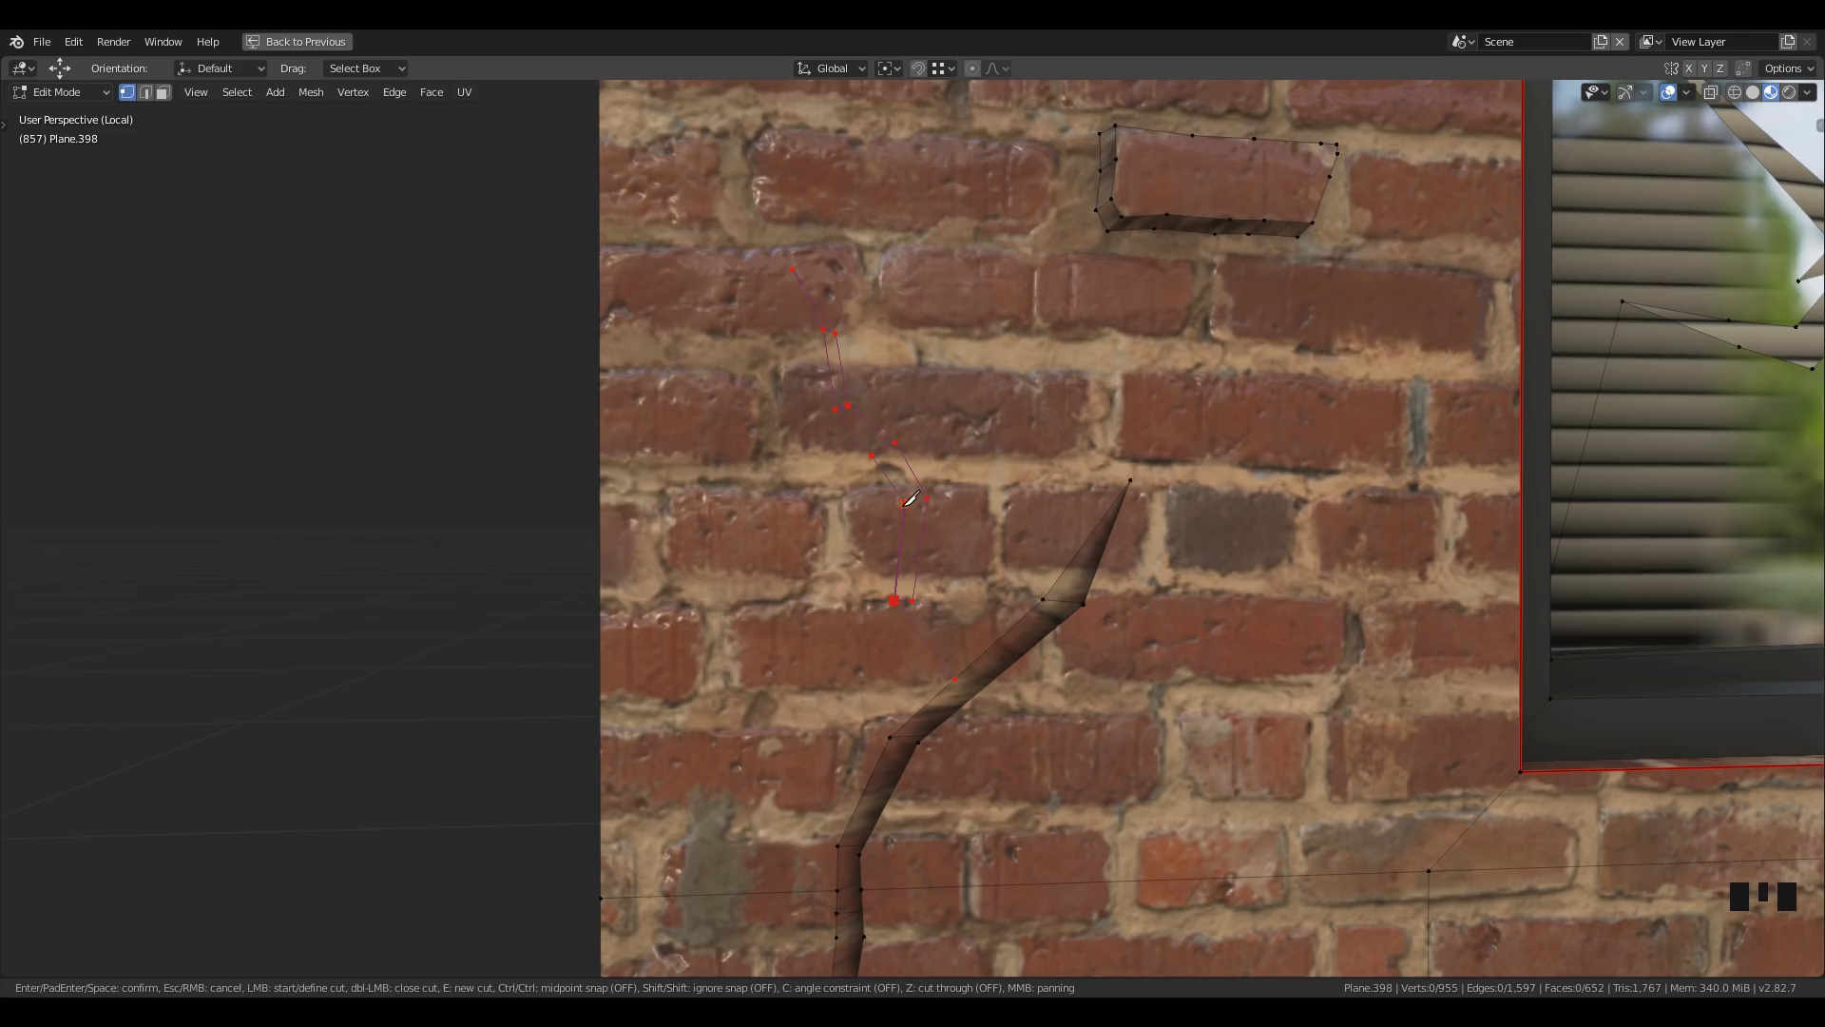
scroll("up", 3)
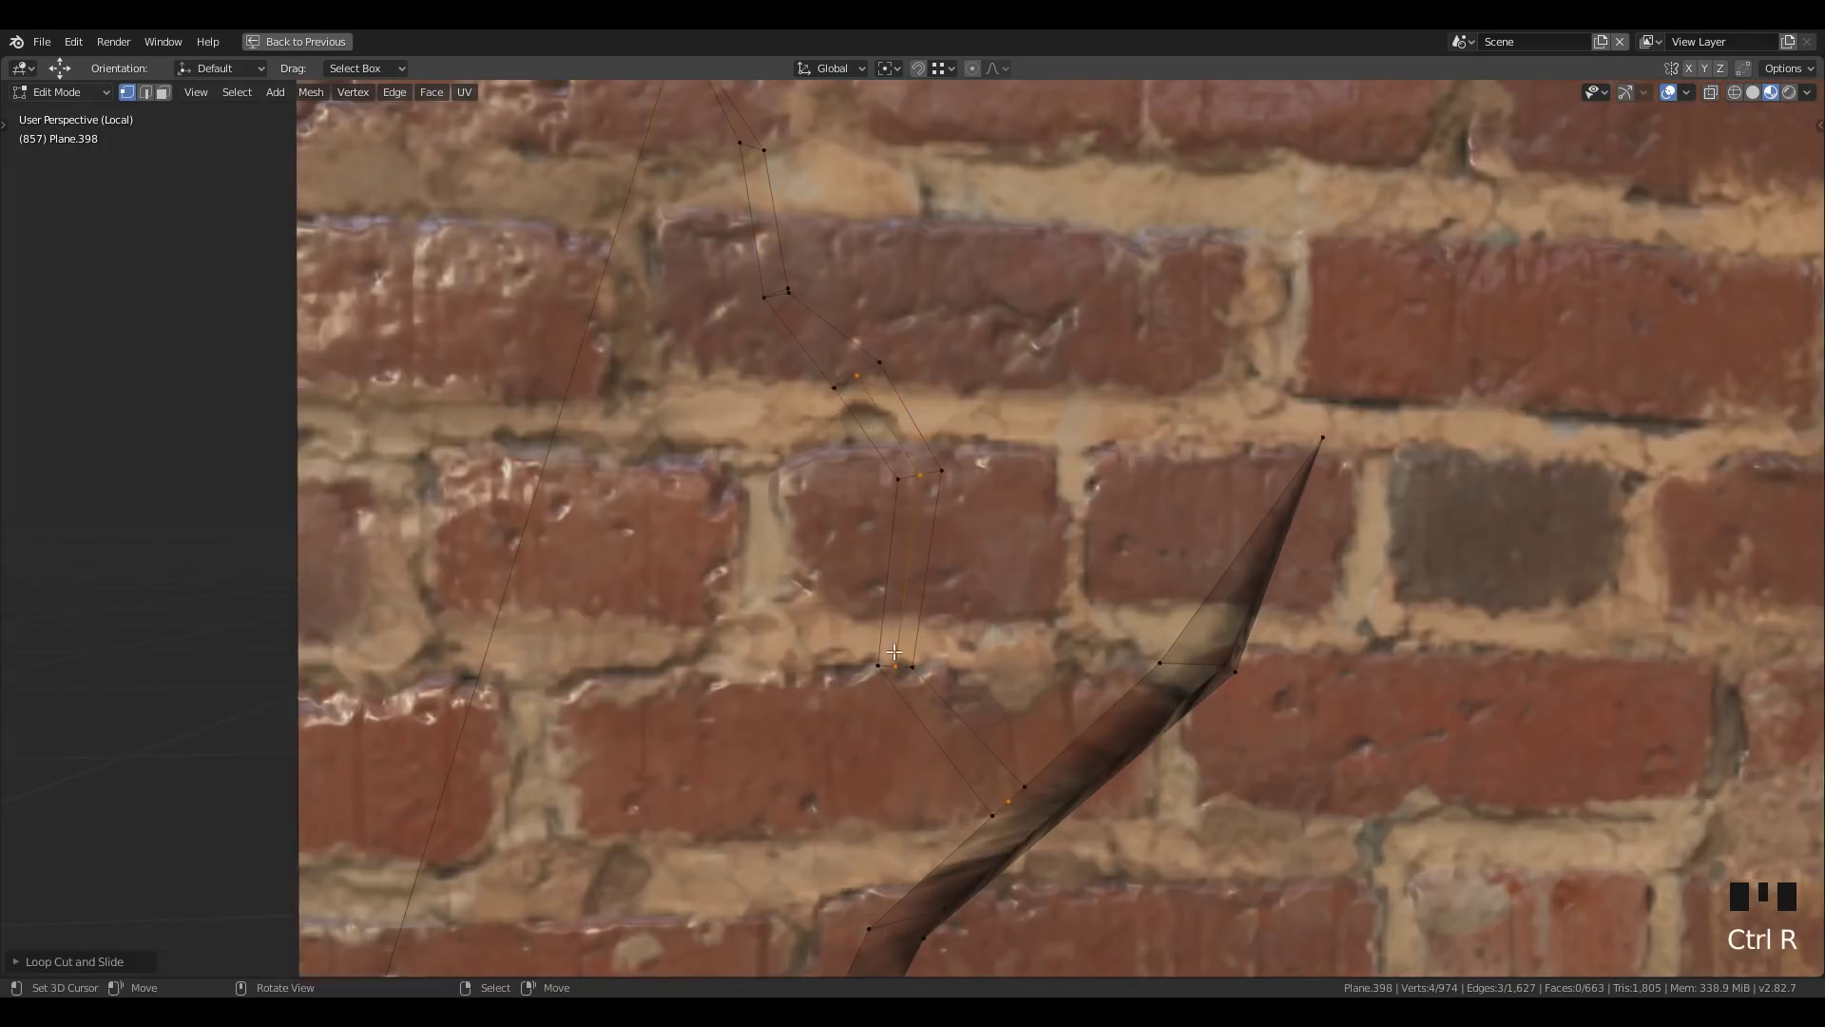
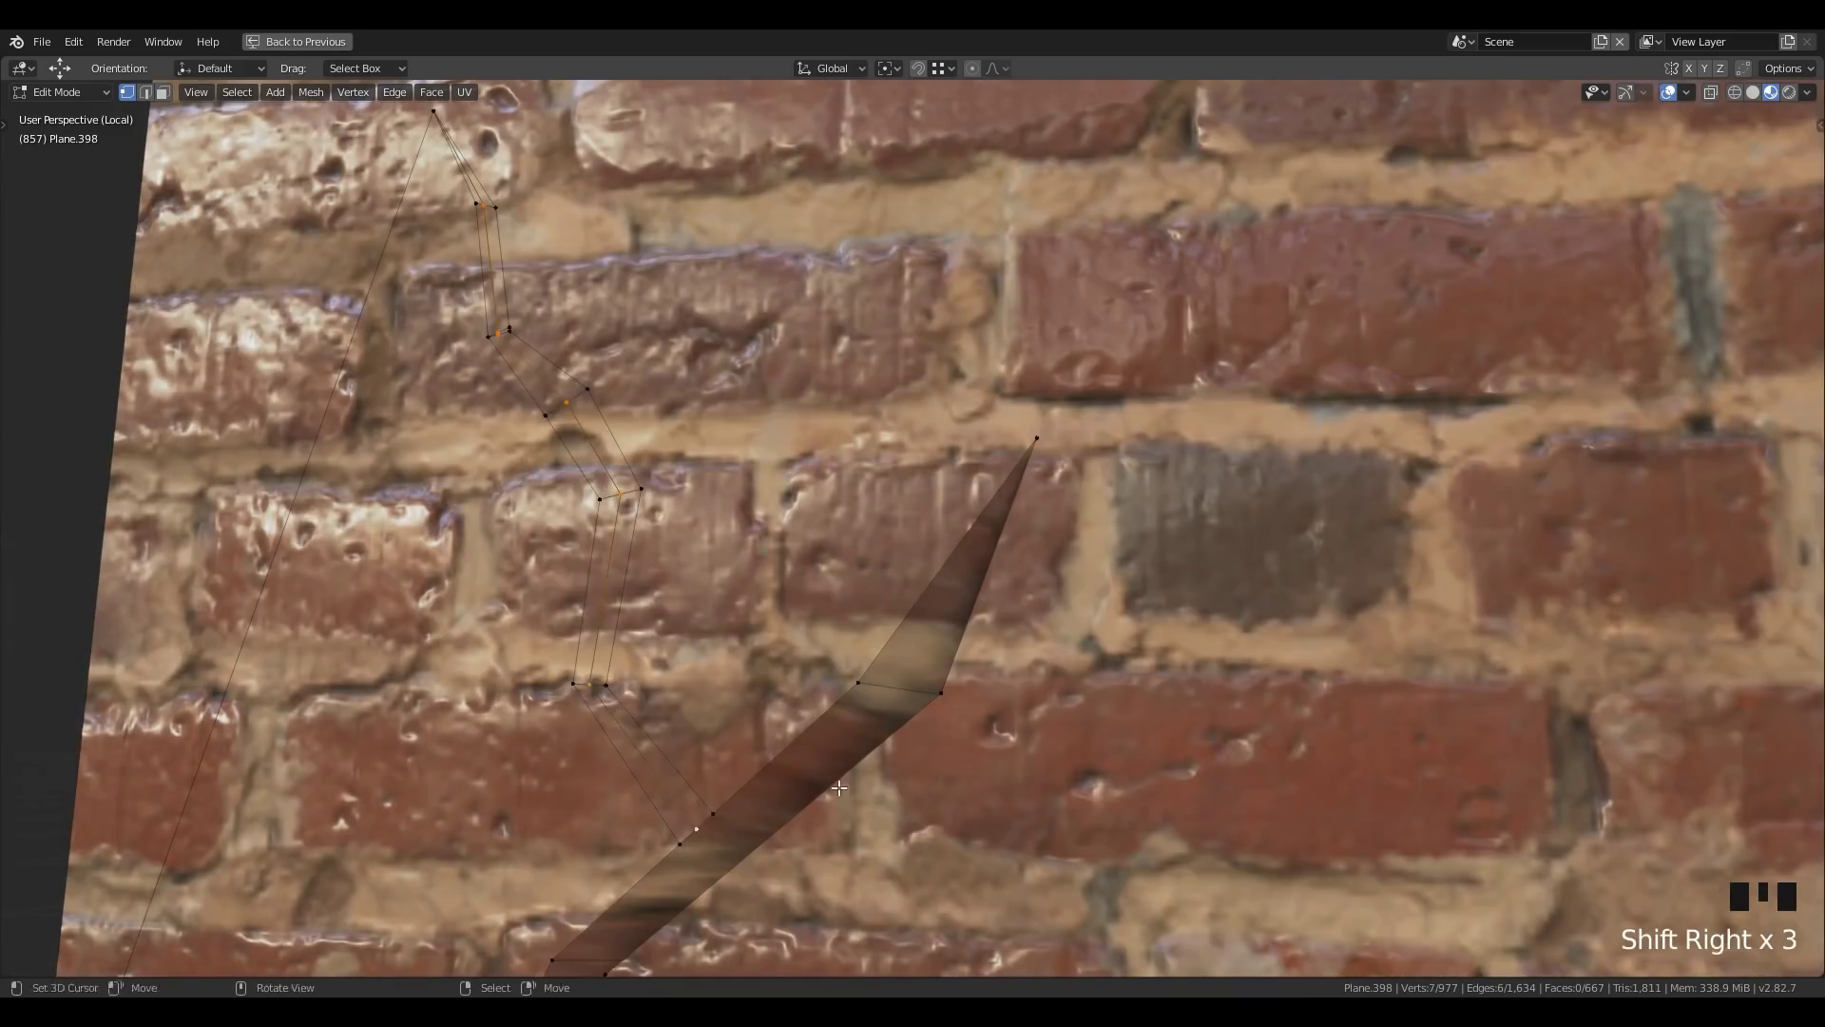
scroll("down", 3)
left_click_drag(1210, 729, 959, 770)
scroll("up", 3)
left_click_drag(964, 670, 889, 586)
Start a new knife cut along the window sill of the wall mesh
scroll("down", 3)
middle_click(907, 628)
scroll("up", 3)
key("Tab")
right_click(873, 789)
key("k")
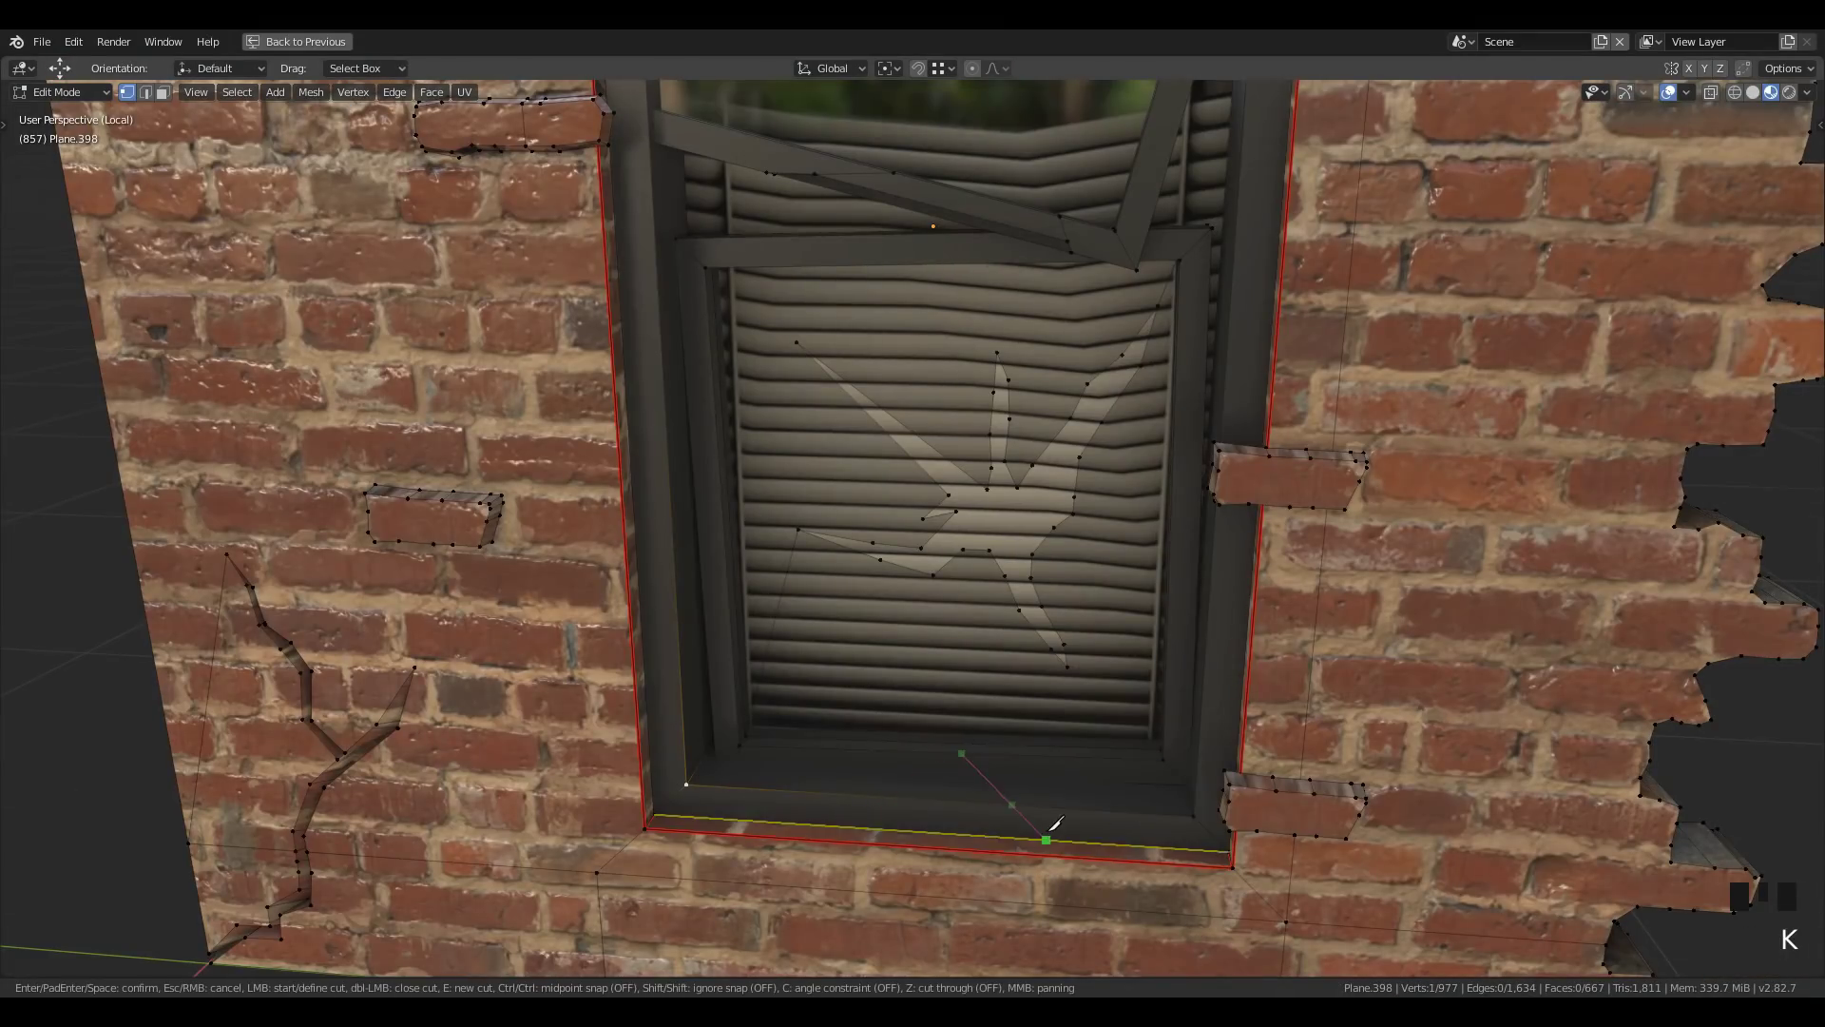
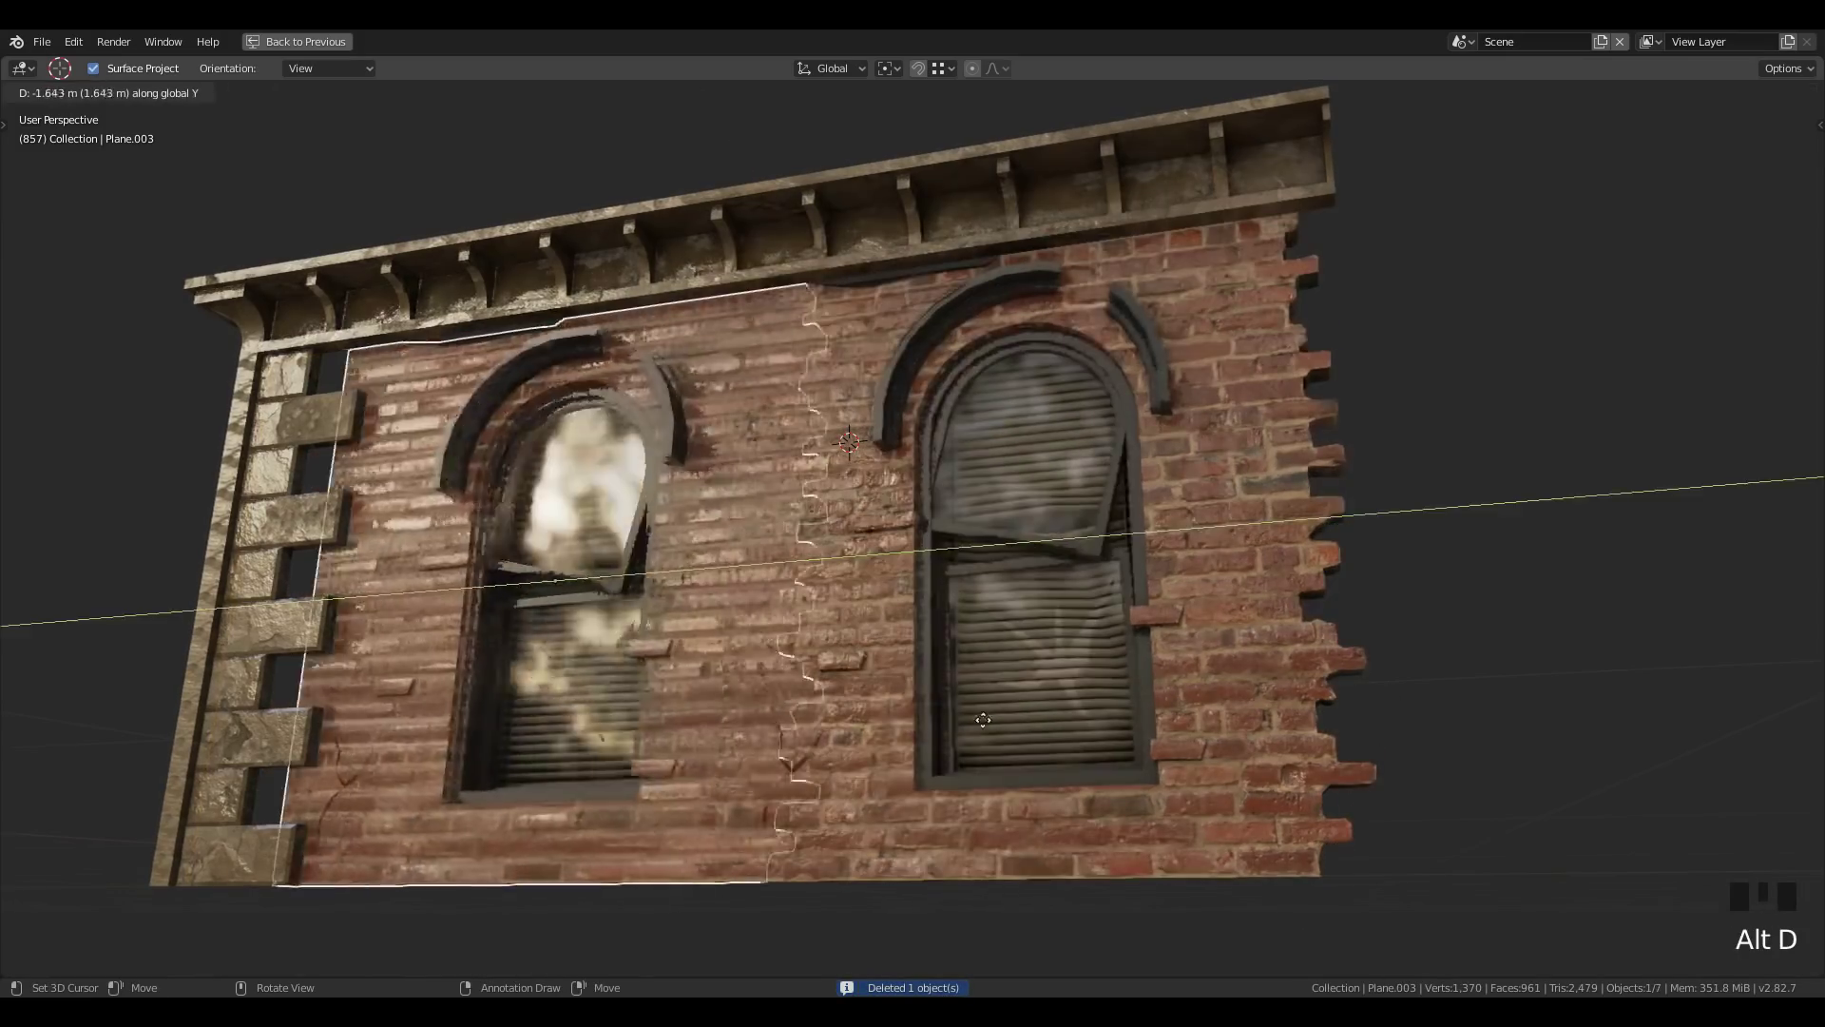
Duplicate the stone corner trim along Y between the windows and grab the wall panel to move it
key("ctrl+m")
key("g")
right_click(246, 678)
key("alt+d")
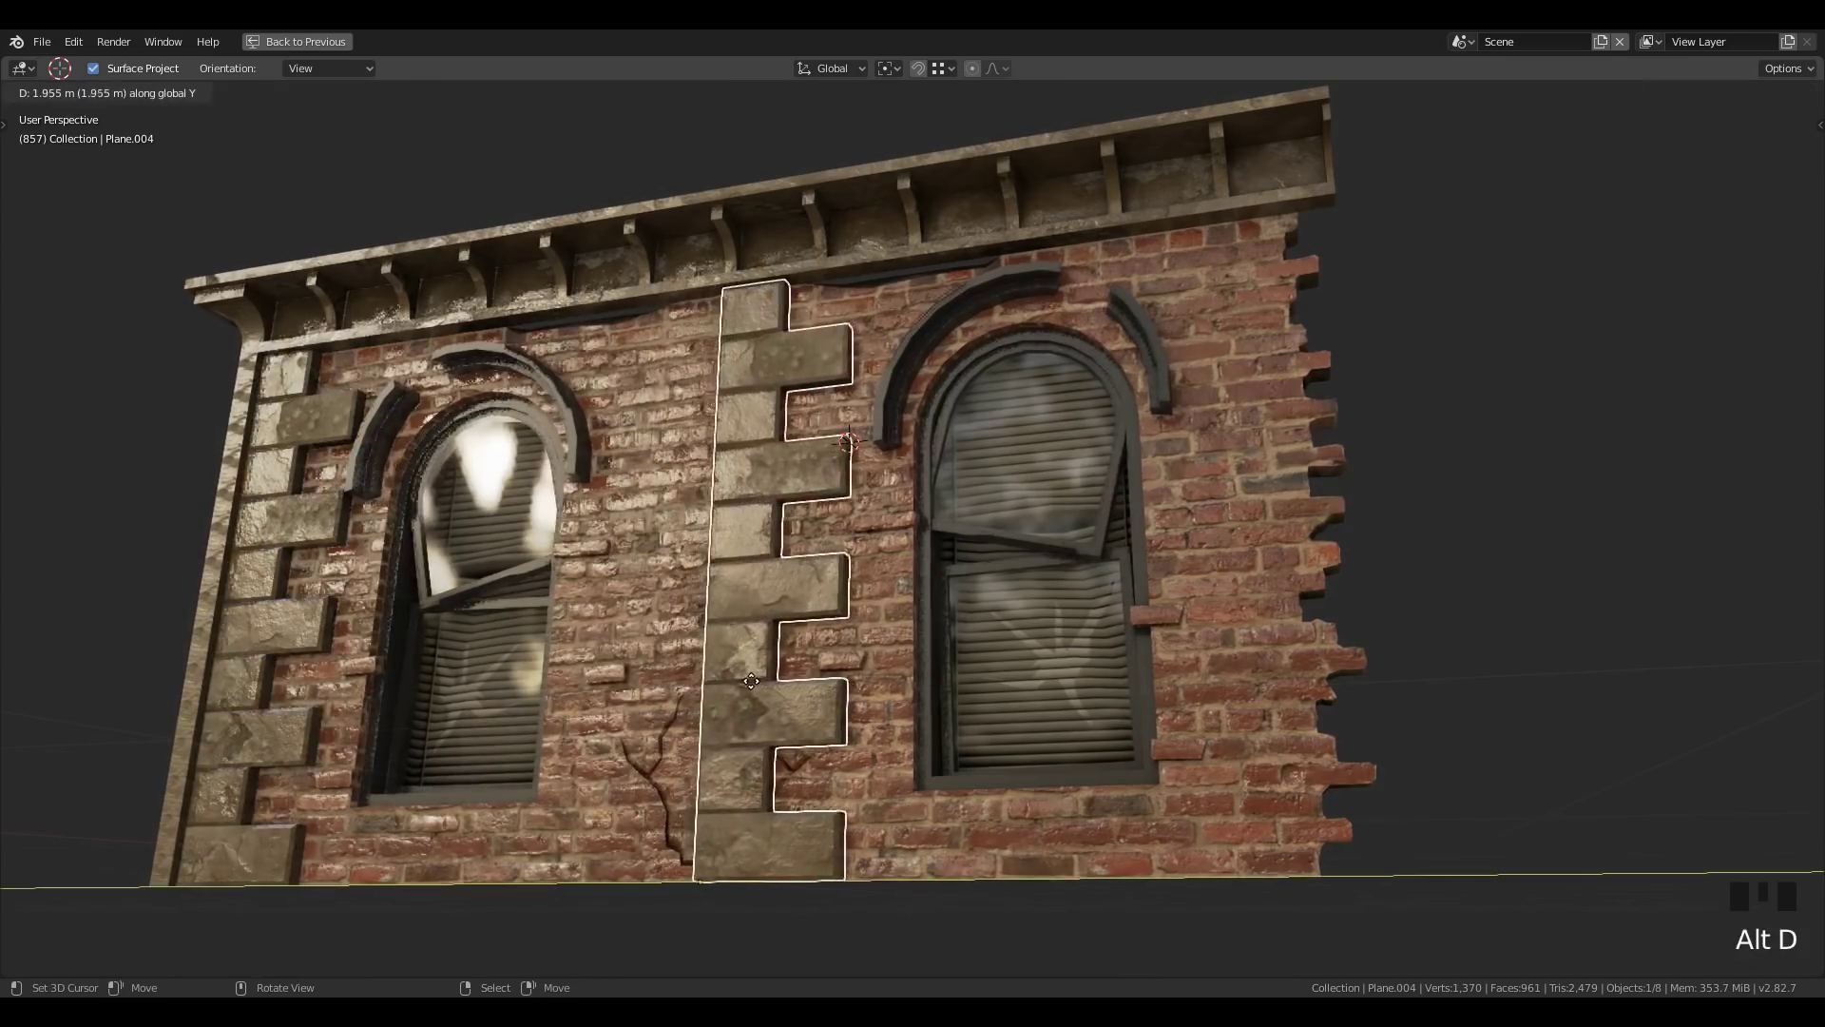